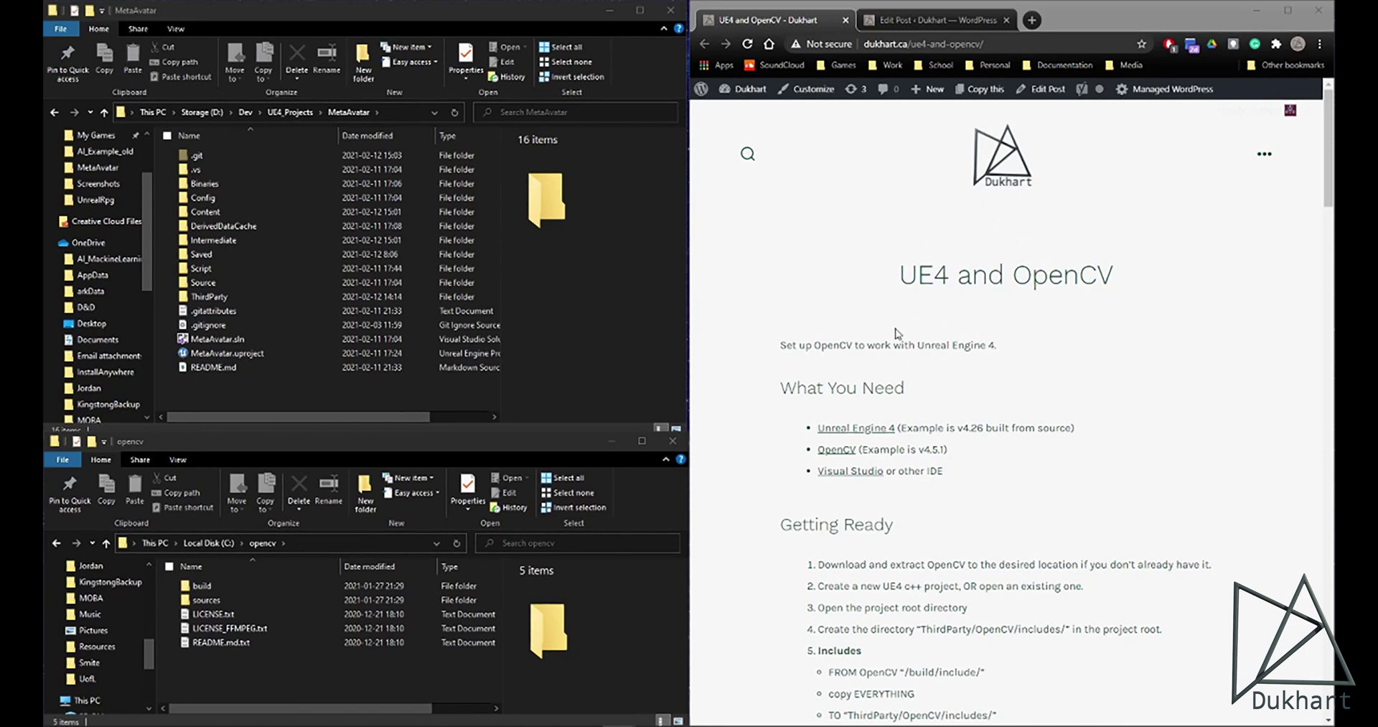
Step: Navigate into the MetaAvatar project's ThirdParty folder
{"action": "scroll", "scroll_direction": "down", "scroll_amount": 3}
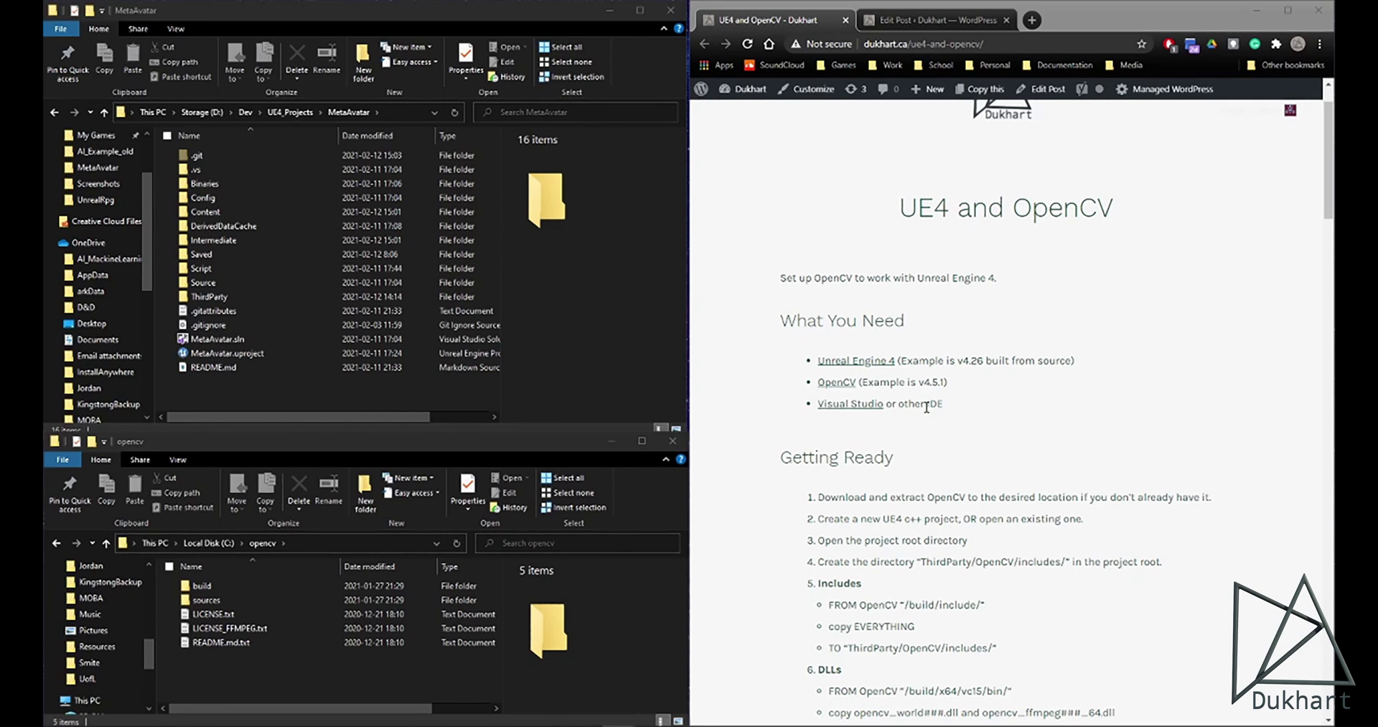
{"action": "scroll", "scroll_direction": "down", "scroll_amount": 3}
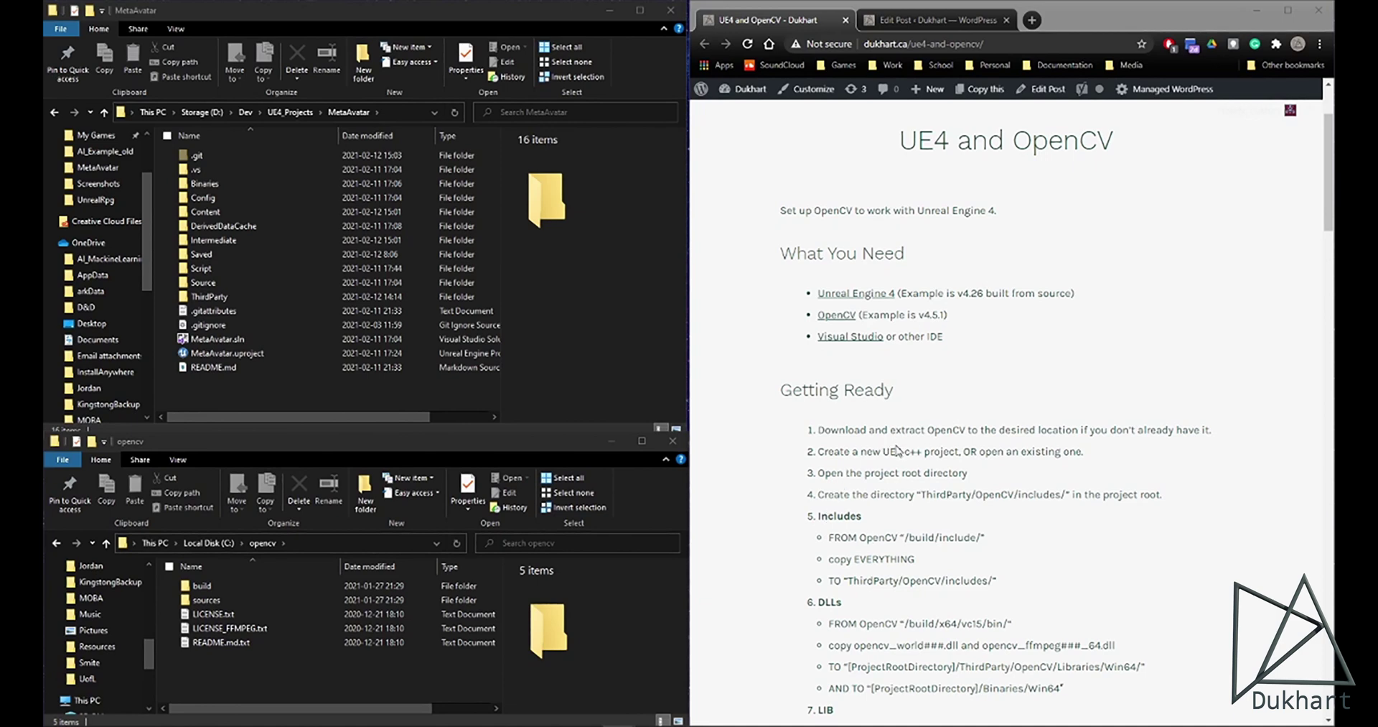
{"action": "scroll", "scroll_direction": "down", "scroll_amount": 3}
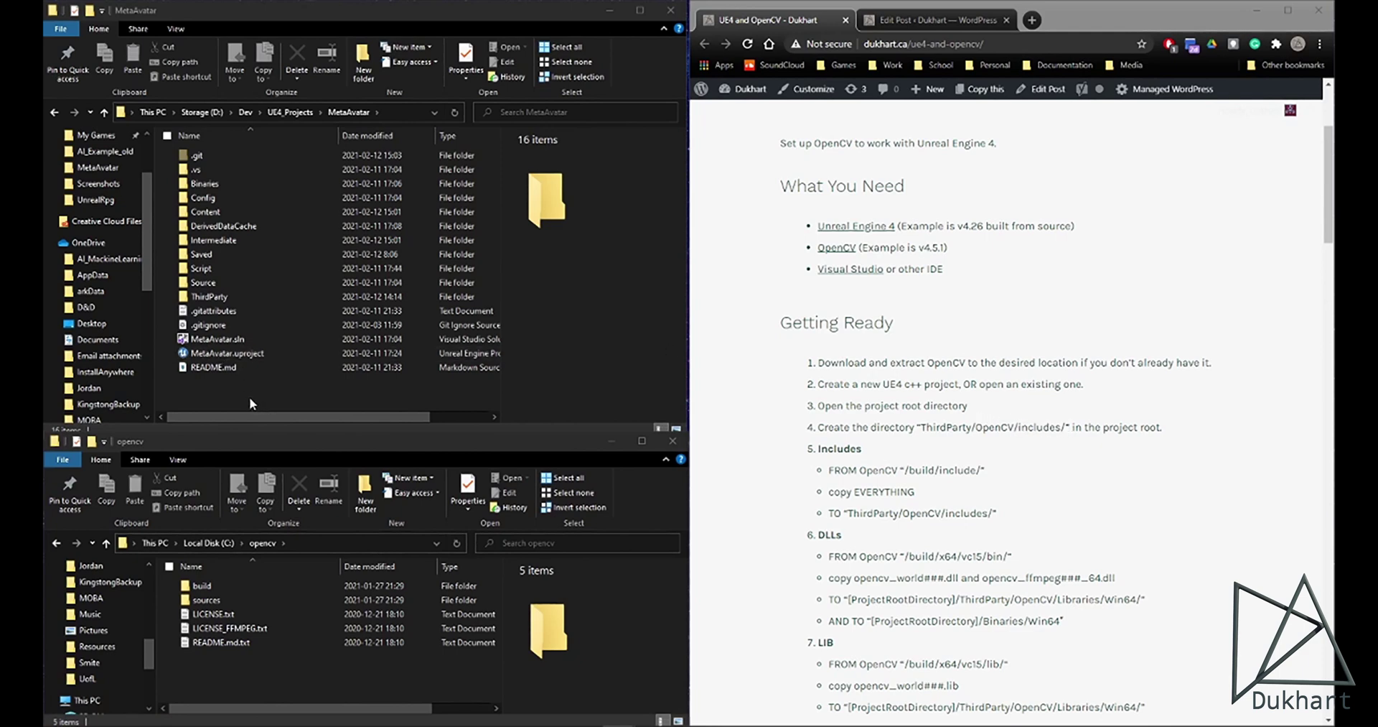
{"action": "left_click", "coordinate": [254, 403]}
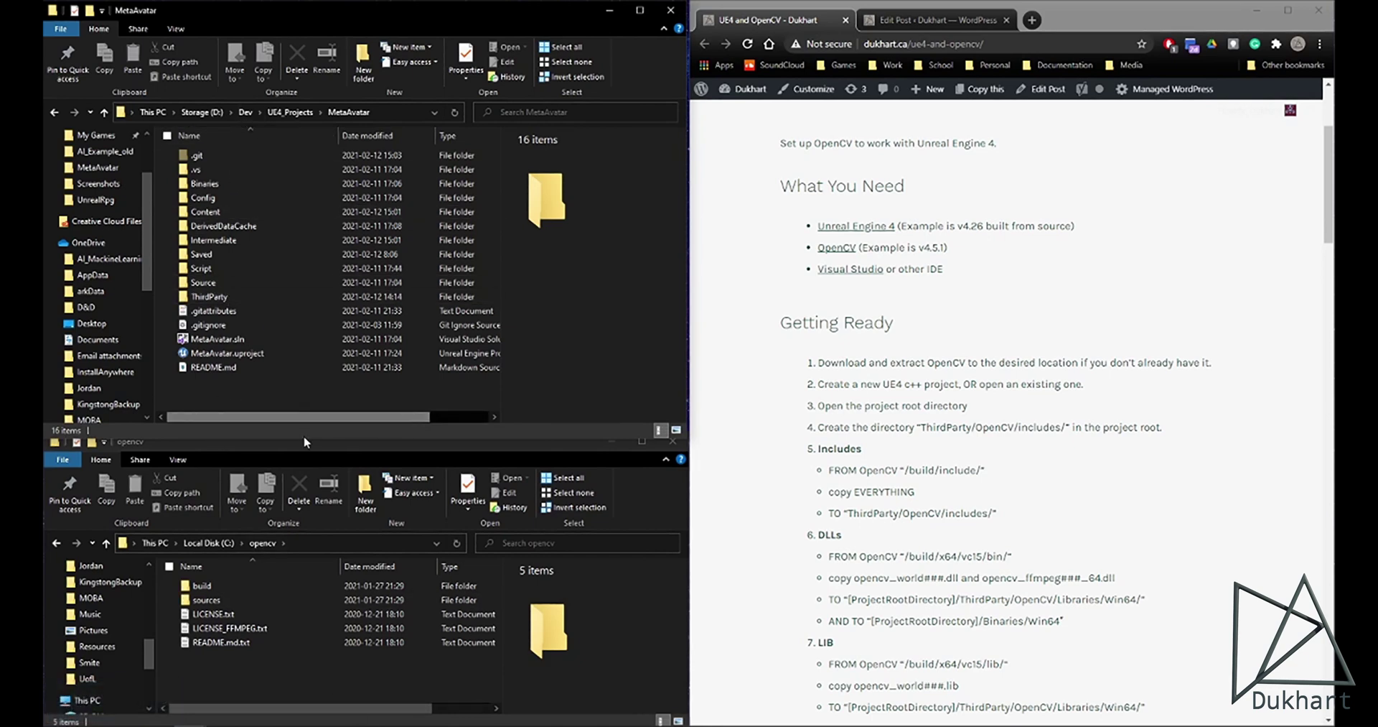
{"action": "left_click", "coordinate": [308, 441]}
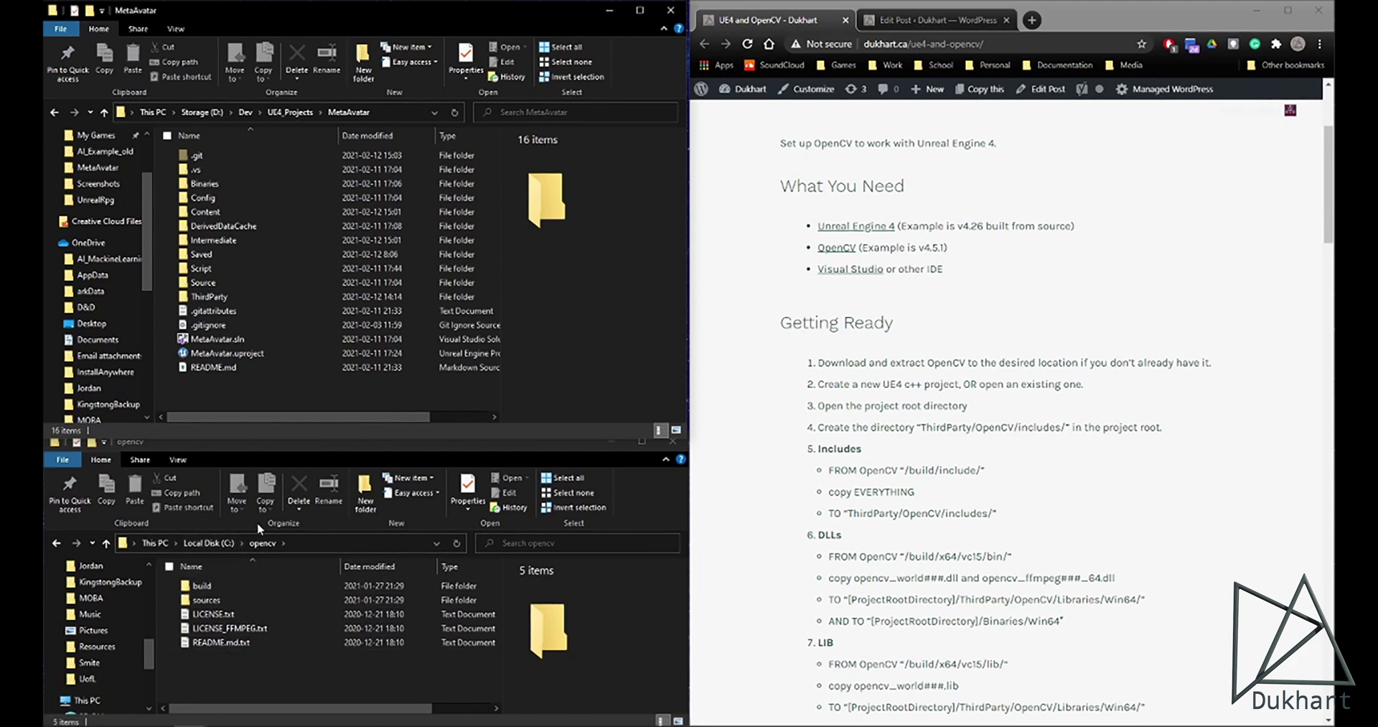
{"action": "left_click", "coordinate": [248, 400]}
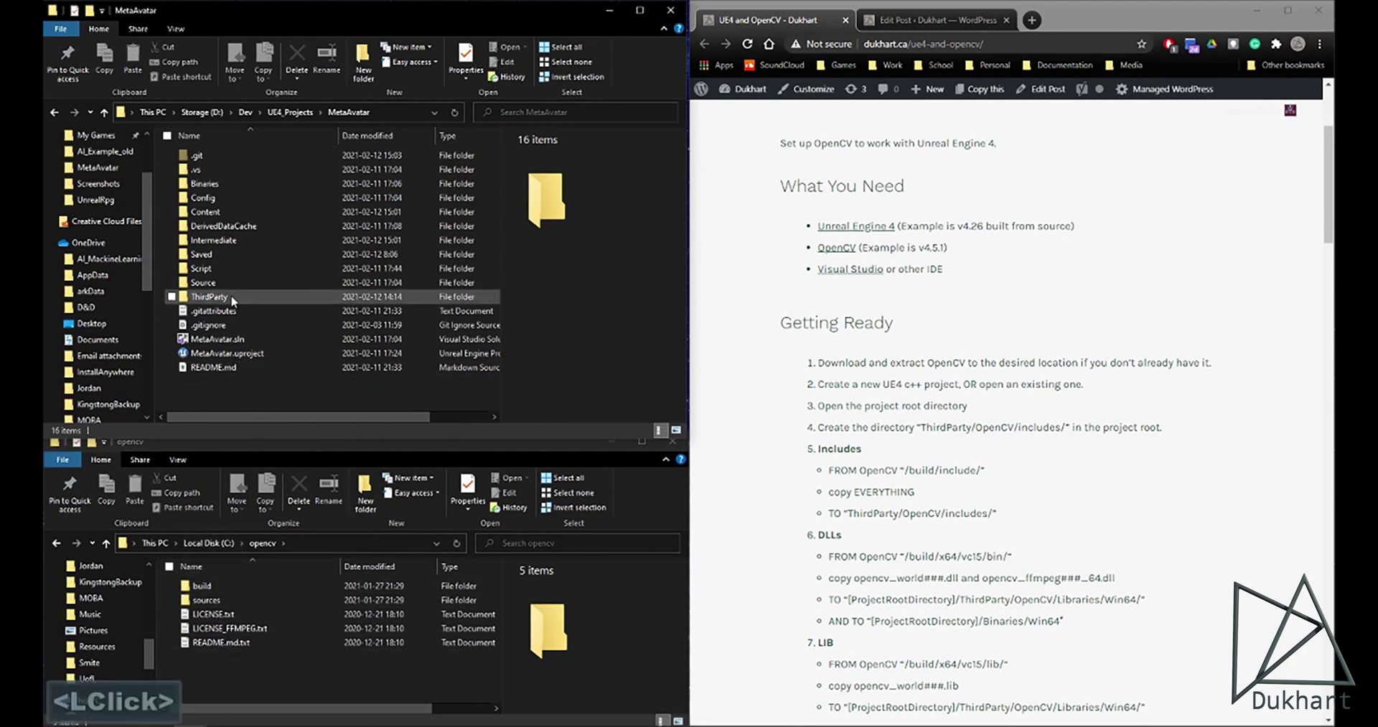
{"action": "double_click", "coordinate": [235, 298]}
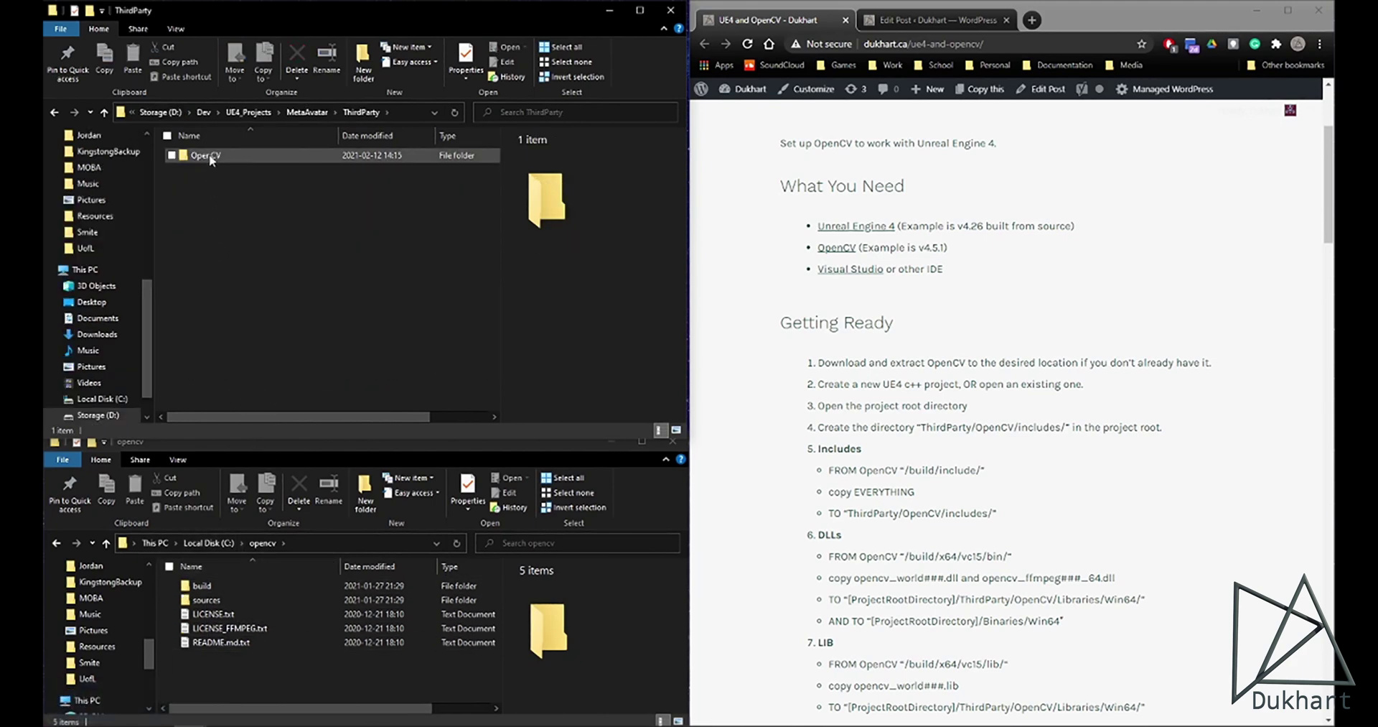
Step: Go into OpenCV and then its empty includes folder
{"action": "left_click", "coordinate": [214, 159]}
{"action": "double_click", "coordinate": [214, 159]}
{"action": "left_click", "coordinate": [218, 161]}
{"action": "double_click", "coordinate": [218, 161]}
{"action": "left_click", "coordinate": [260, 235]}
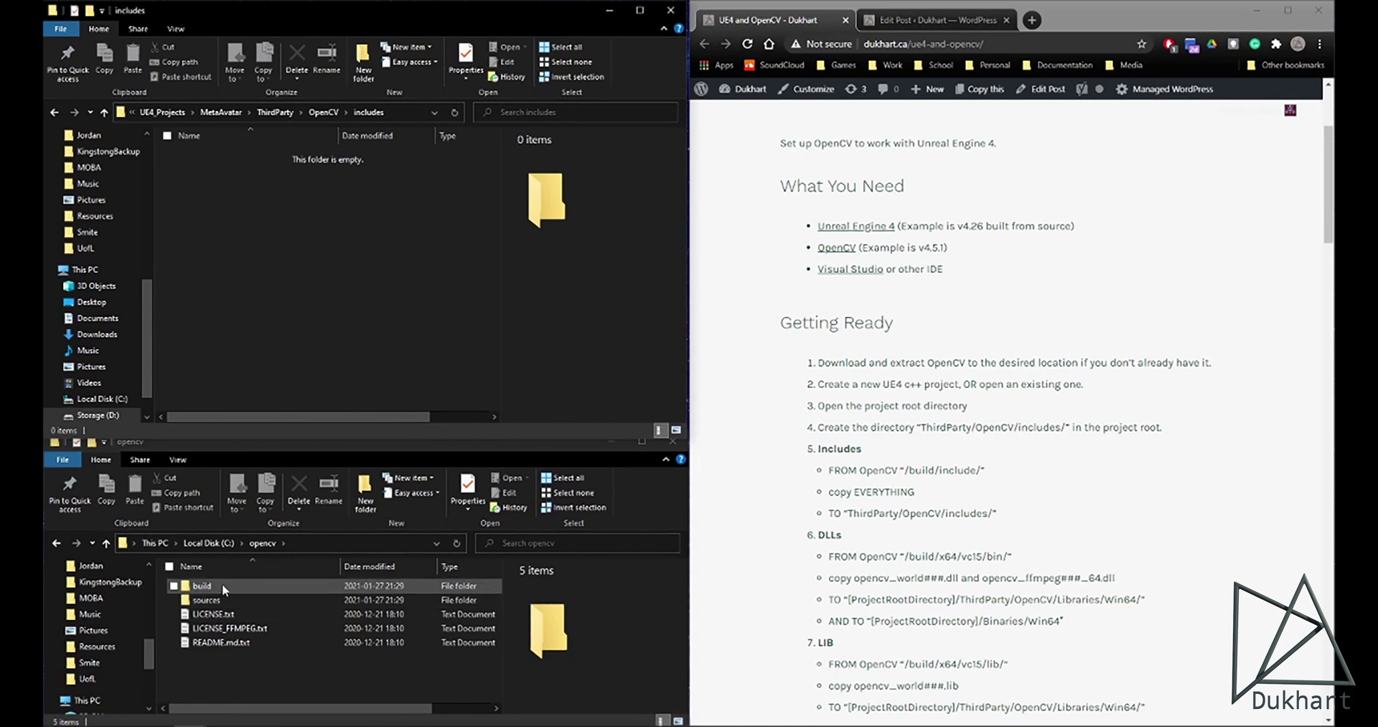
Step: Open OpenCV's build/include folder to reach the opencv2 header folder
{"action": "left_click", "coordinate": [226, 590]}
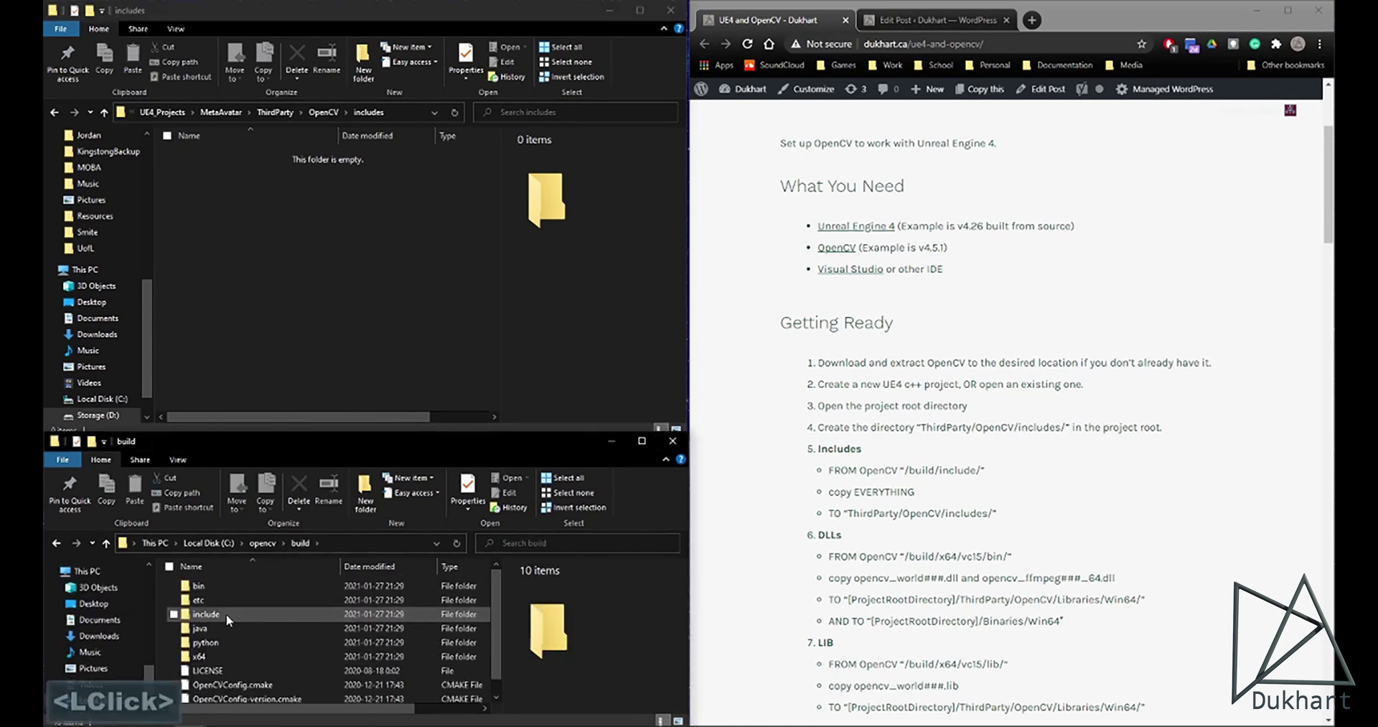
{"action": "double_click", "coordinate": [224, 595]}
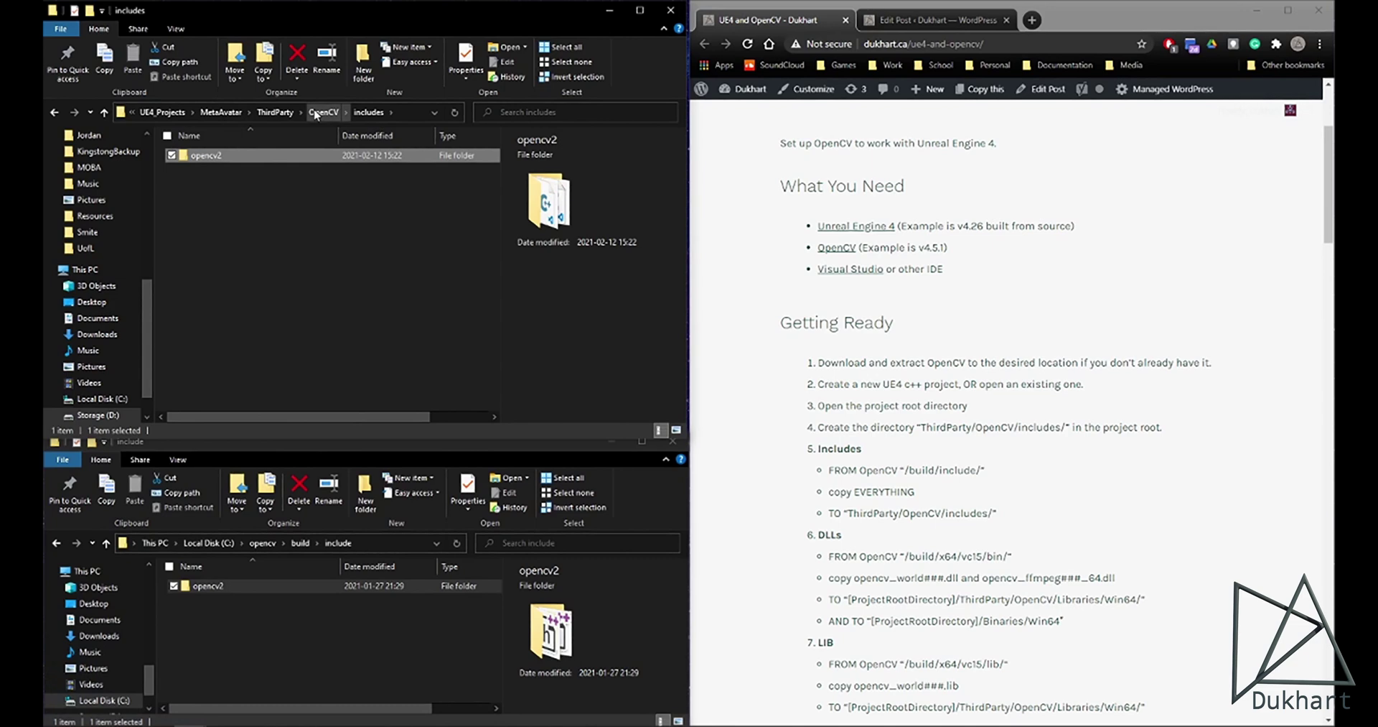
Step: Open the project's Libraries folder and OpenCV's build\x64\vc15\bin folder
{"action": "left_click", "coordinate": [318, 114]}
{"action": "left_click", "coordinate": [239, 178]}
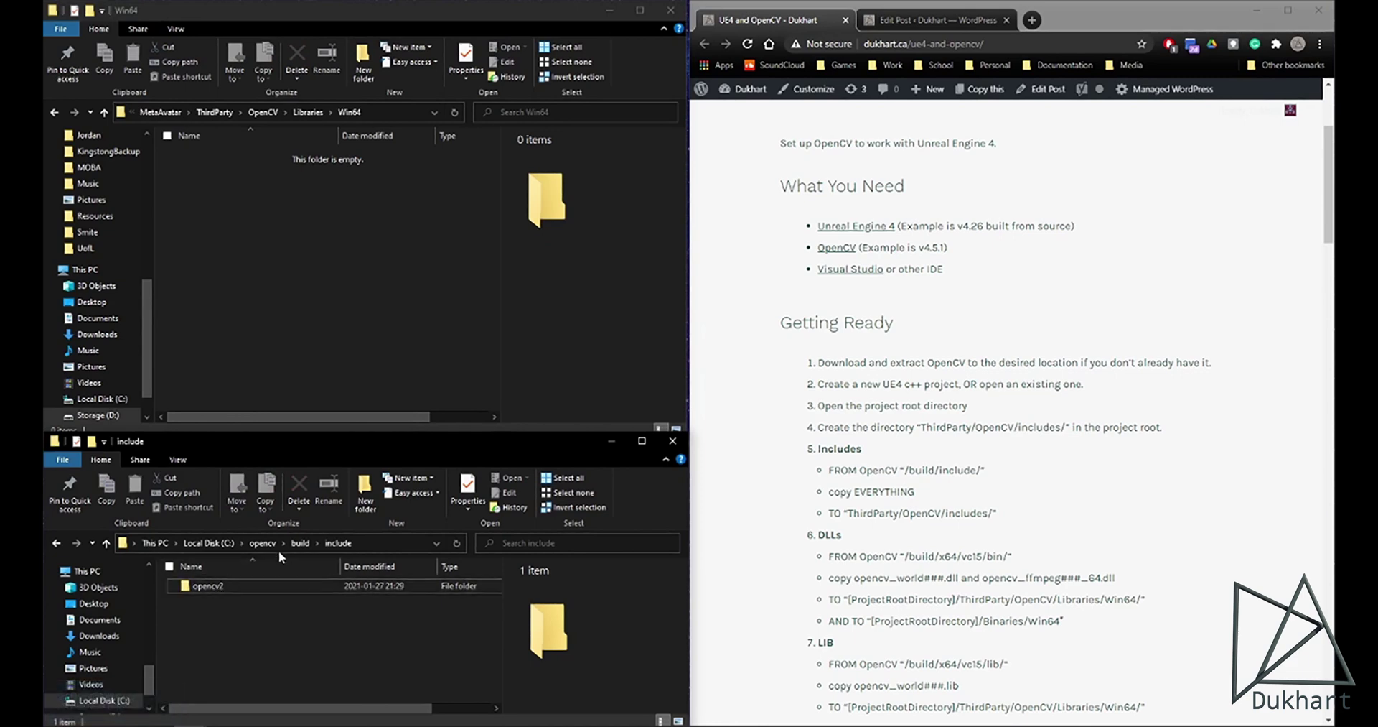
{"action": "left_click", "coordinate": [308, 542]}
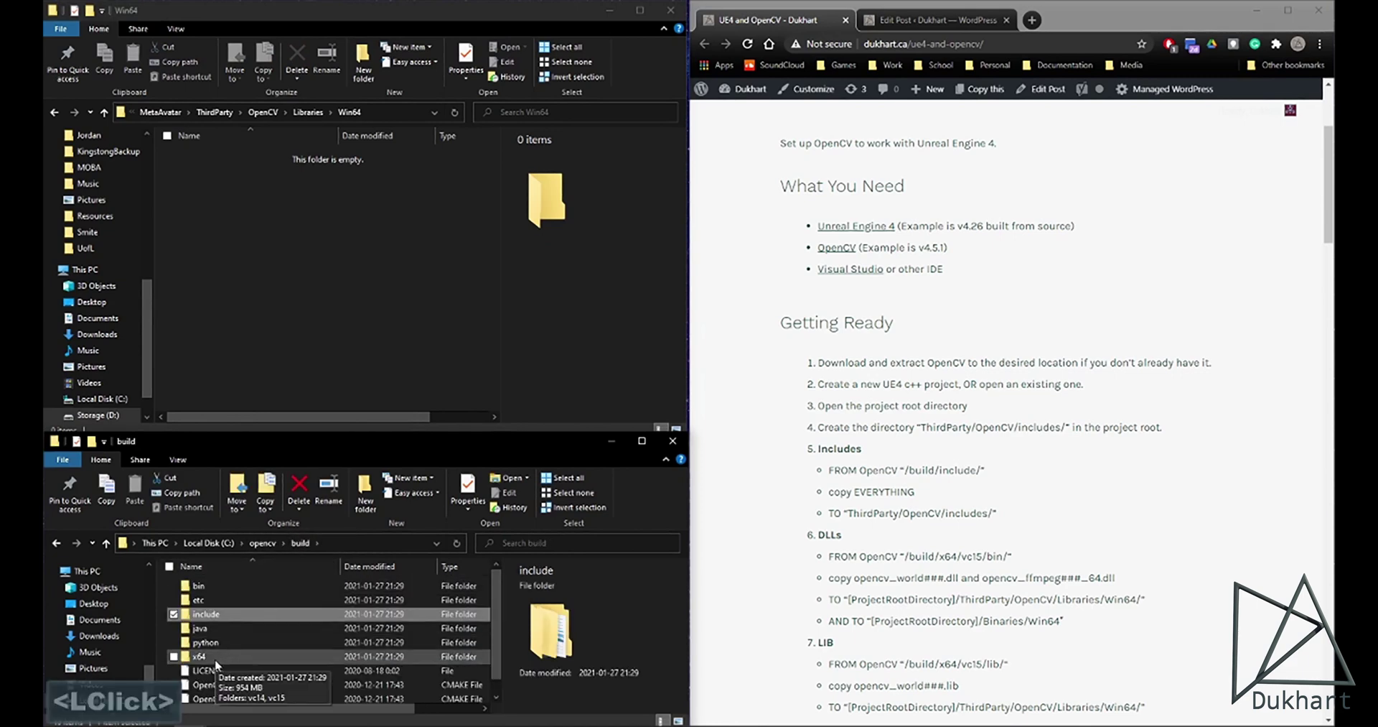
{"action": "left_click", "coordinate": [220, 664]}
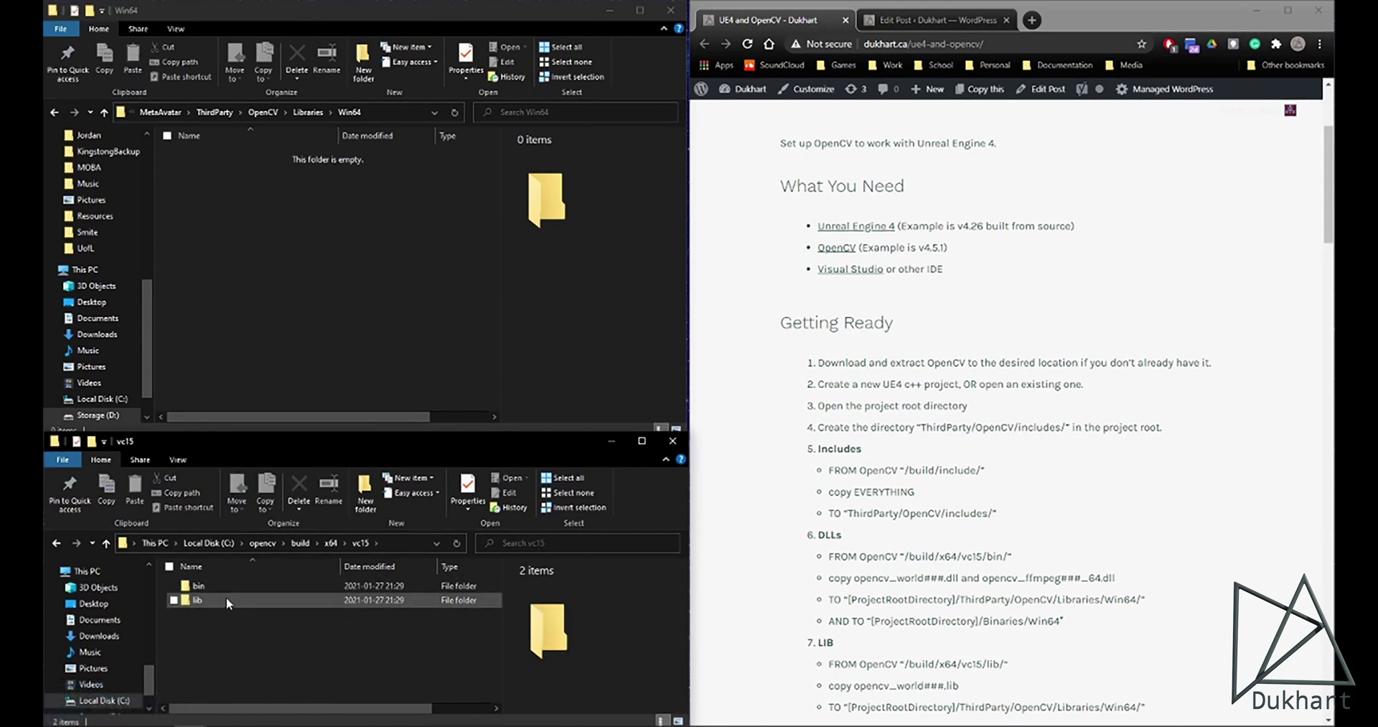
{"action": "scroll", "scroll_direction": "down", "scroll_amount": 3}
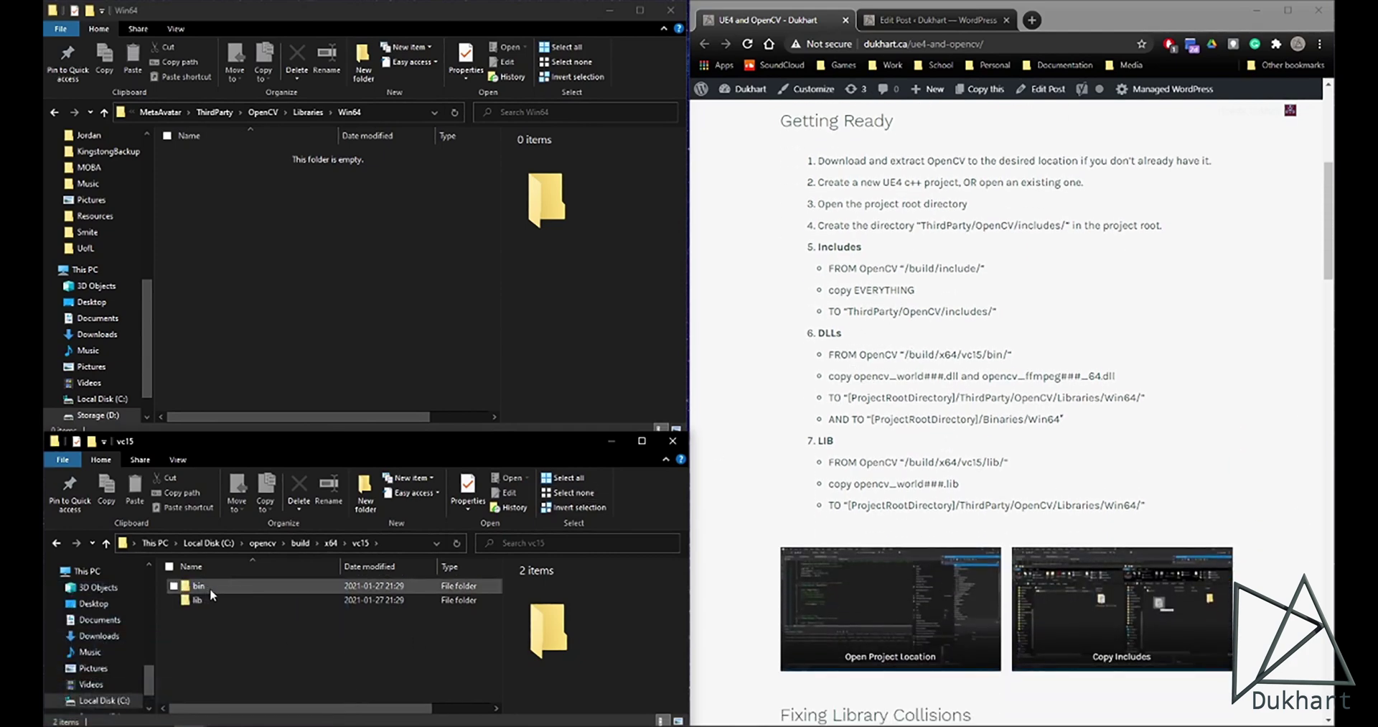
{"action": "left_click", "coordinate": [214, 594]}
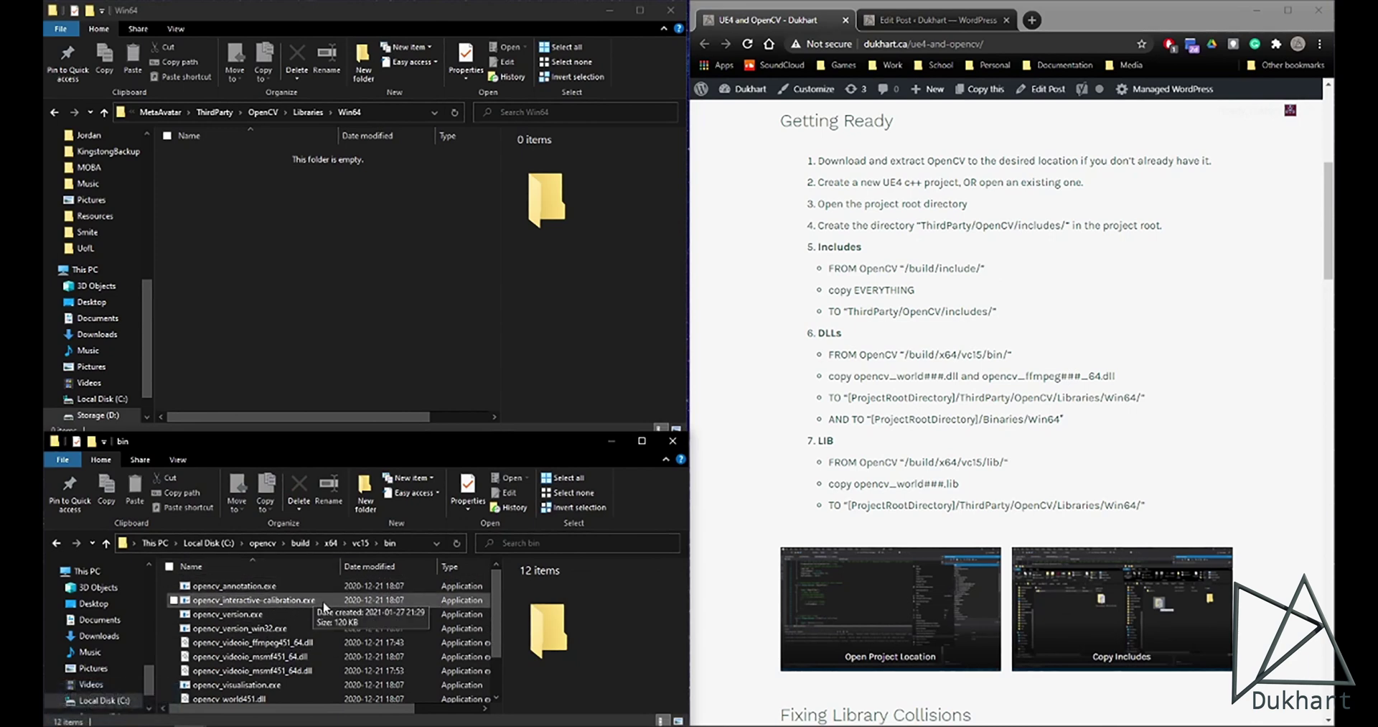
Step: Select and copy opencv_videoio_ffmpeg451_64.dll and opencv_world451.dll from the bin folder
{"action": "left_click", "coordinate": [298, 645]}
{"action": "scroll", "scroll_direction": "down", "scroll_amount": 3}
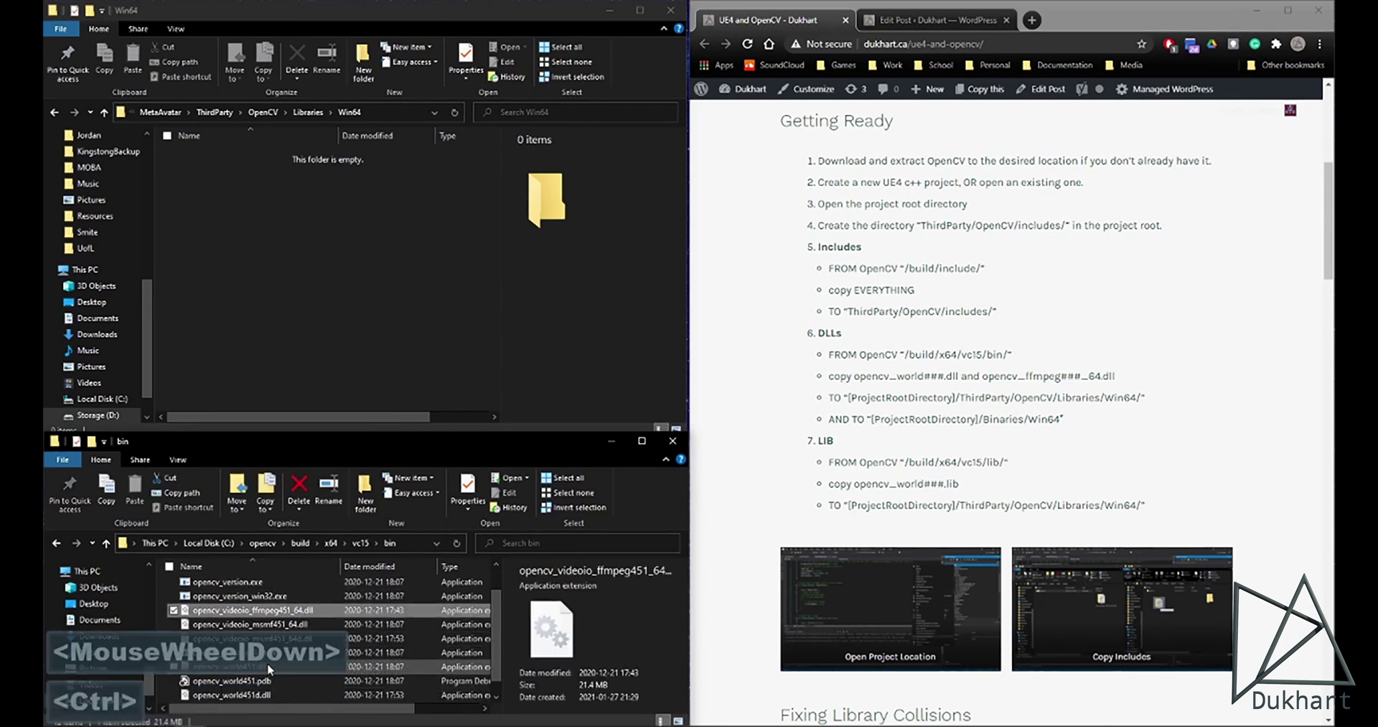
{"action": "left_click", "coordinate": [258, 670]}
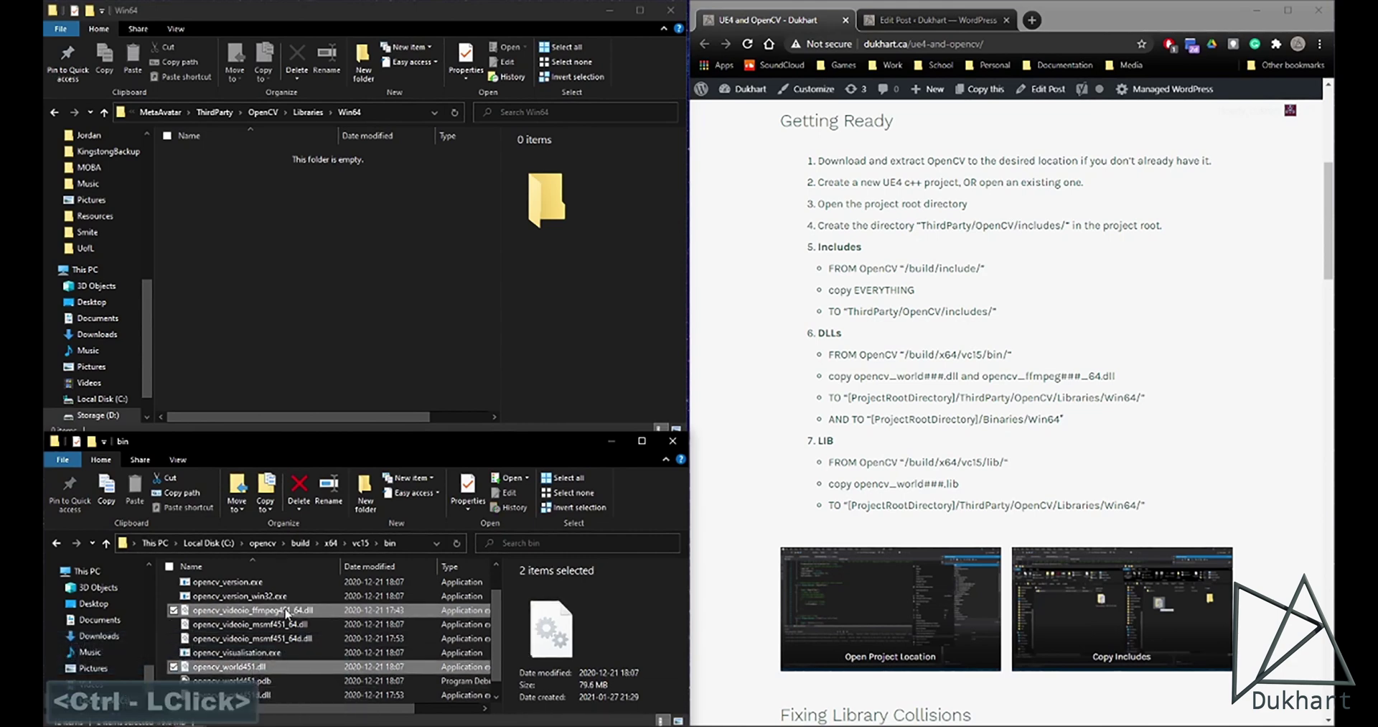
{"action": "left_click", "coordinate": [327, 577]}
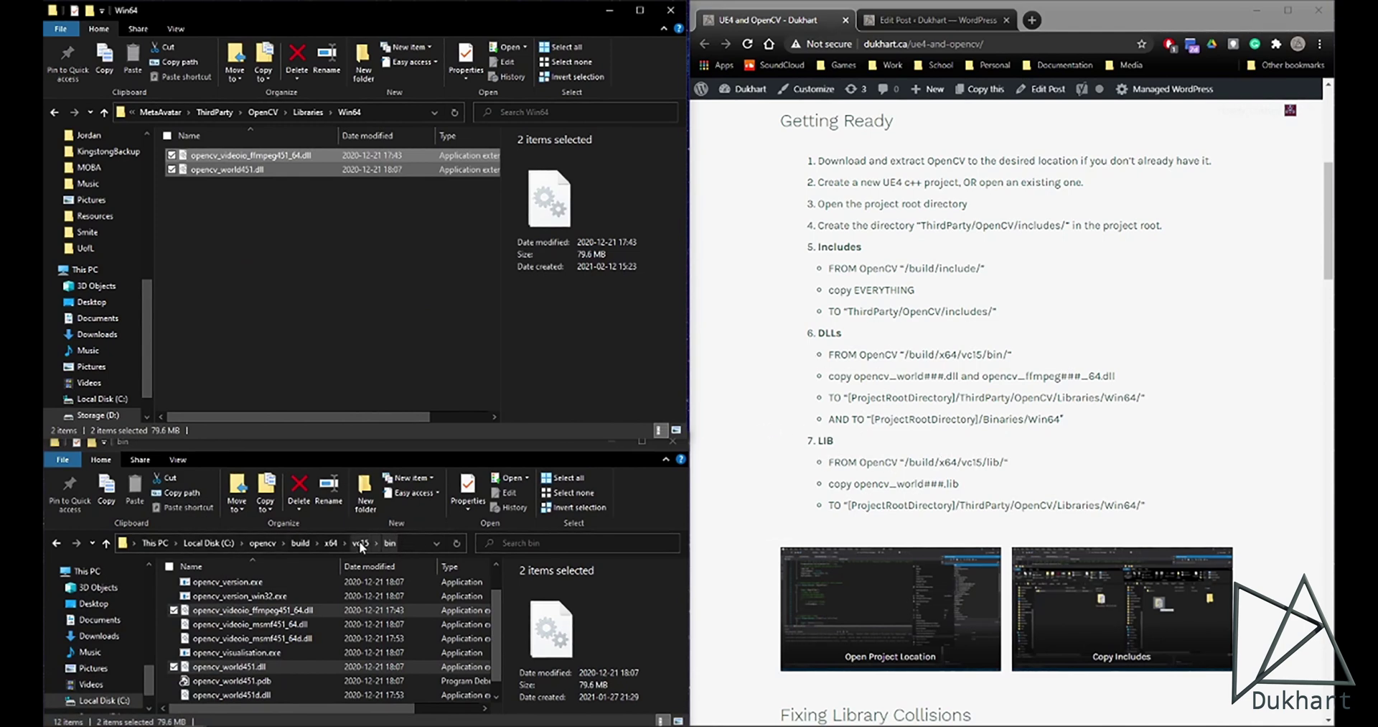
Step: Copy opencv_world451.lib from OpenCV's vc15 lib folder into Libraries/Win64
{"action": "left_click", "coordinate": [364, 547]}
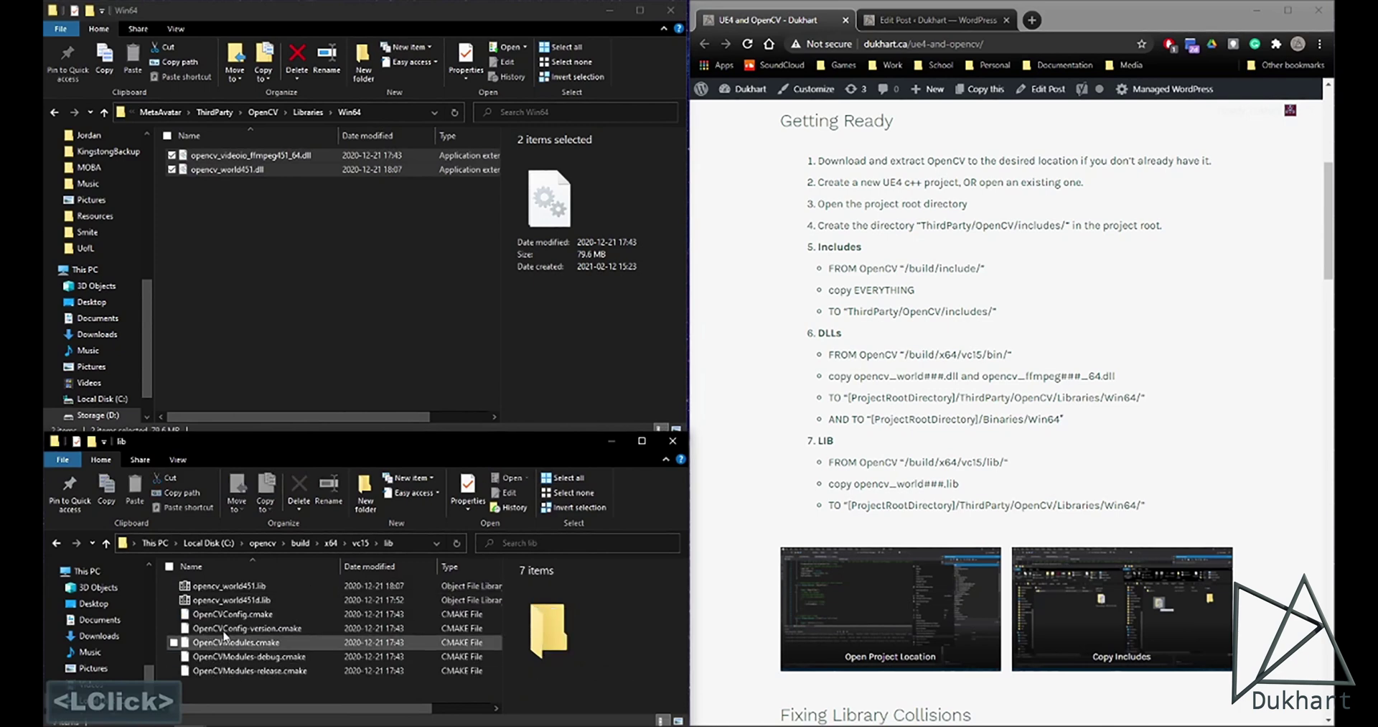
{"action": "left_click", "coordinate": [257, 584]}
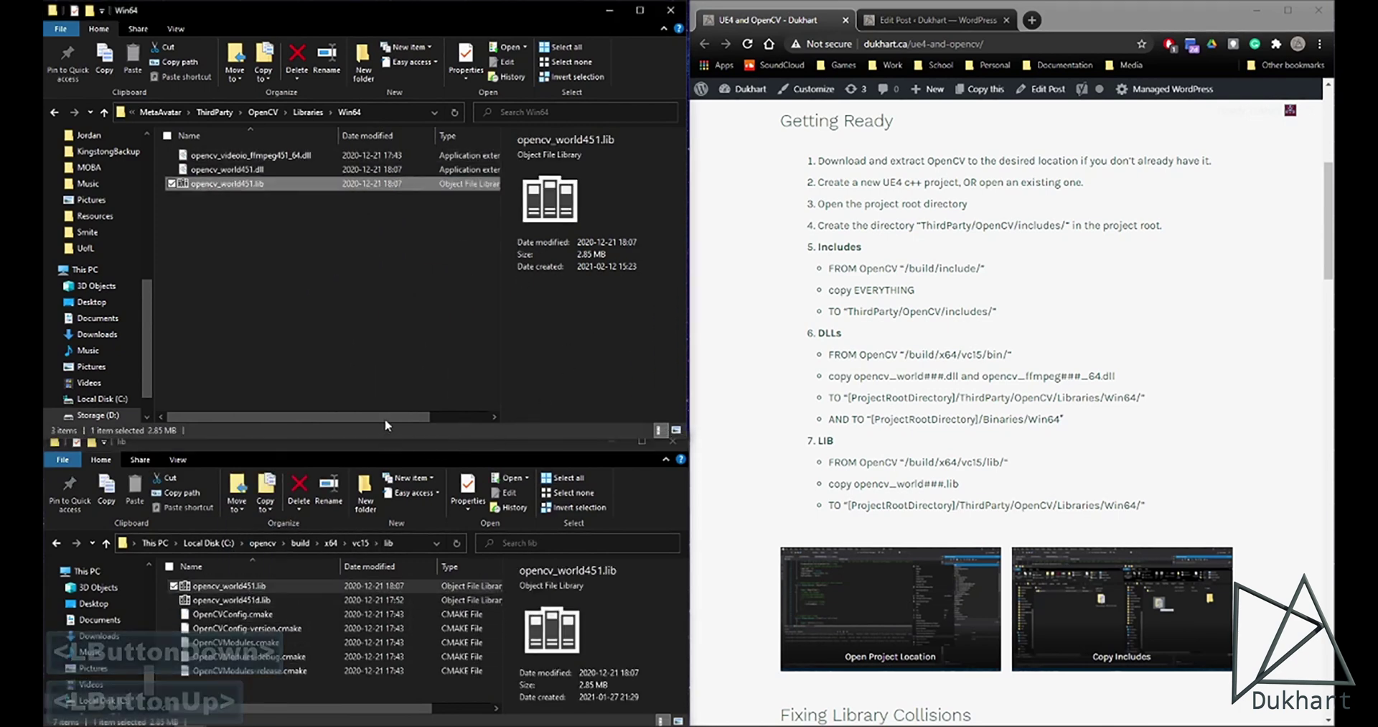
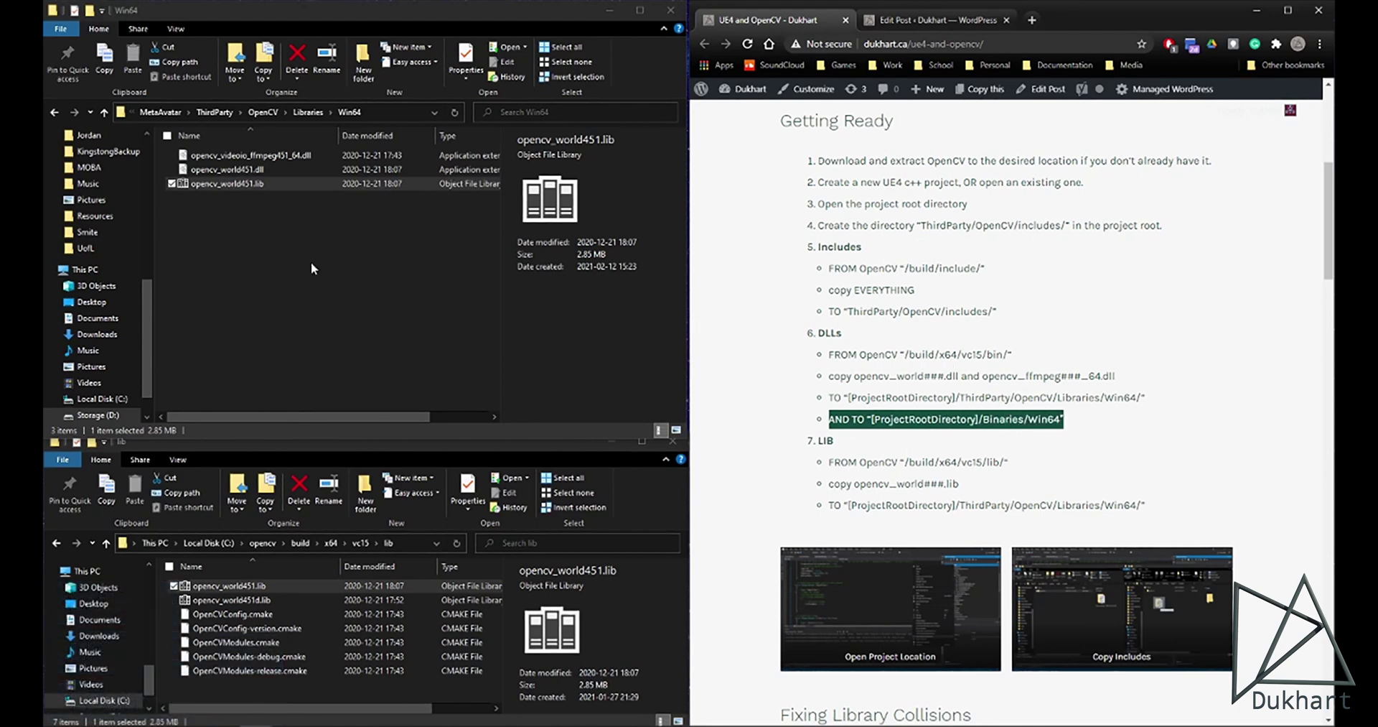
Step: Copy opencv_world451.dll and opencv_videoio_ffmpeg451_64.dll from Libraries/Win64
{"action": "left_click", "coordinate": [262, 254]}
{"action": "left_click", "coordinate": [267, 178]}
{"action": "right_click", "coordinate": [254, 170]}
{"action": "left_click", "coordinate": [170, 316]}
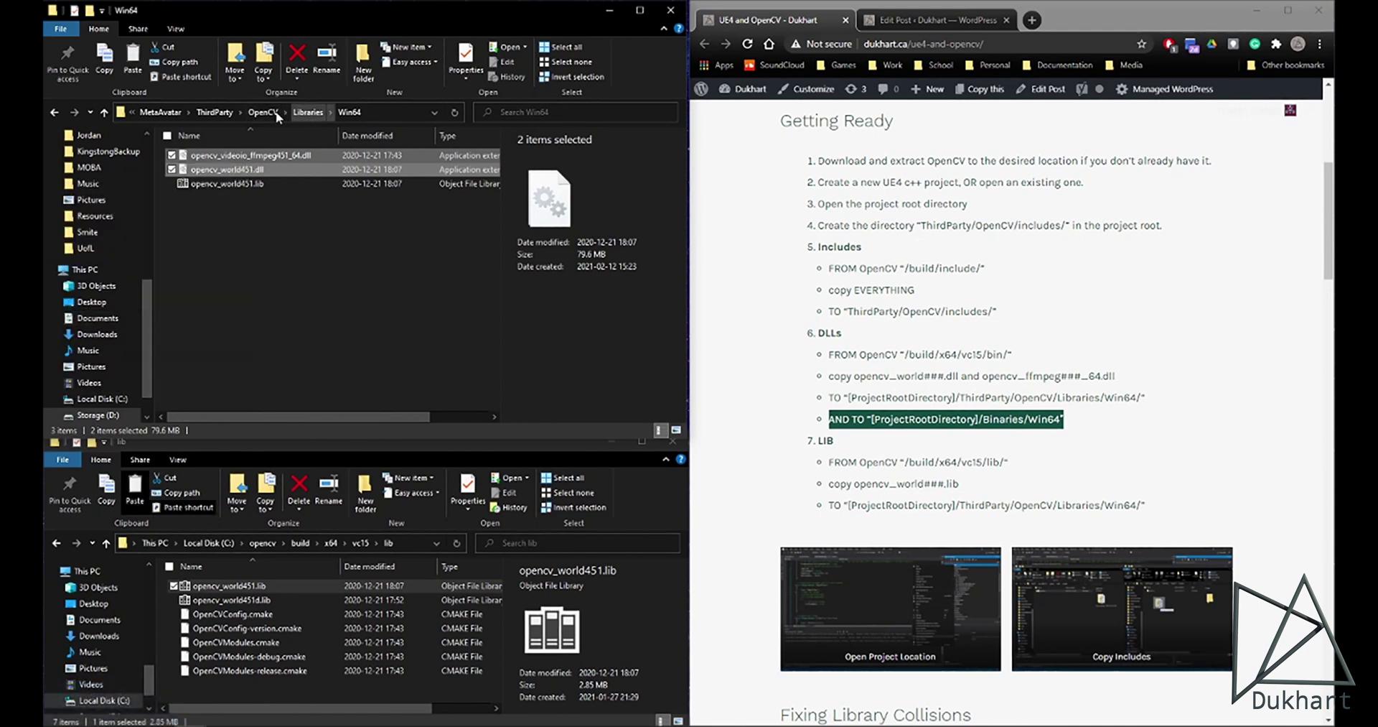
Step: Navigate from the project root into the Binaries/Win64 folder
{"action": "left_click", "coordinate": [162, 116]}
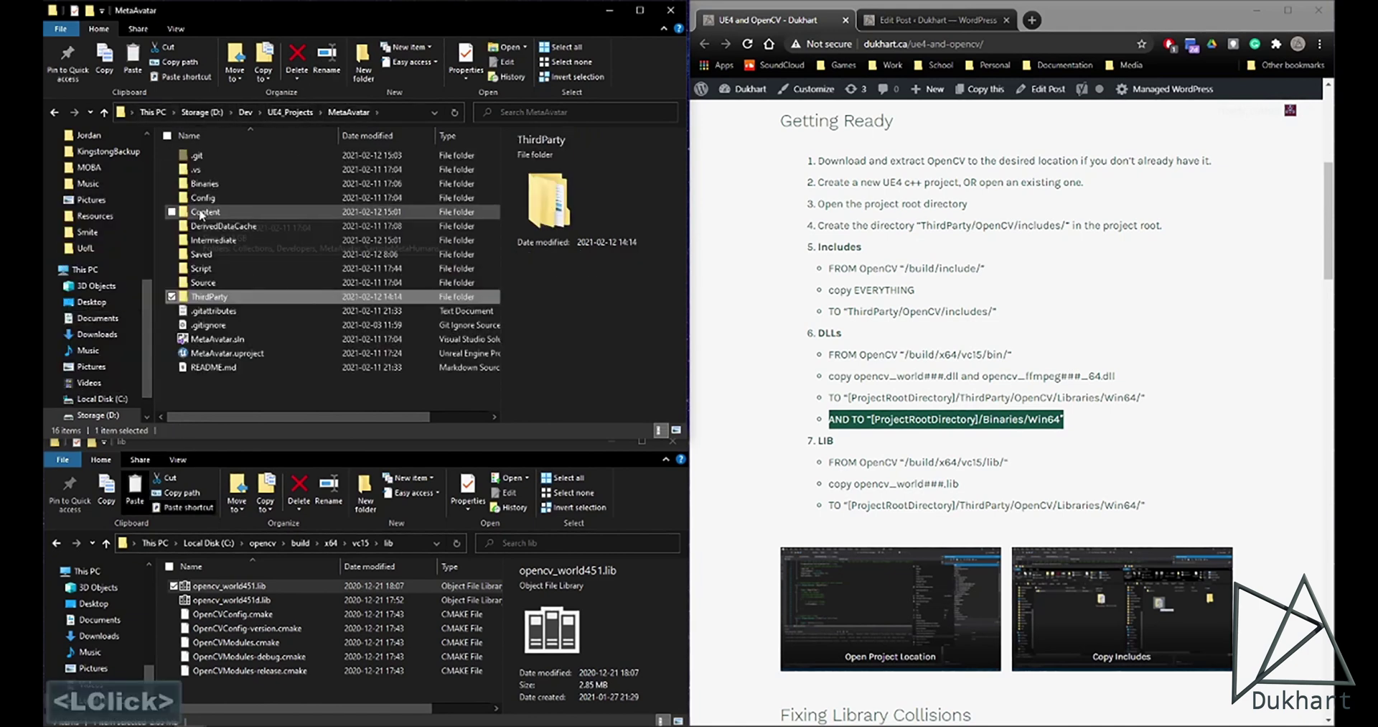
{"action": "left_click", "coordinate": [211, 187]}
{"action": "double_click", "coordinate": [210, 186]}
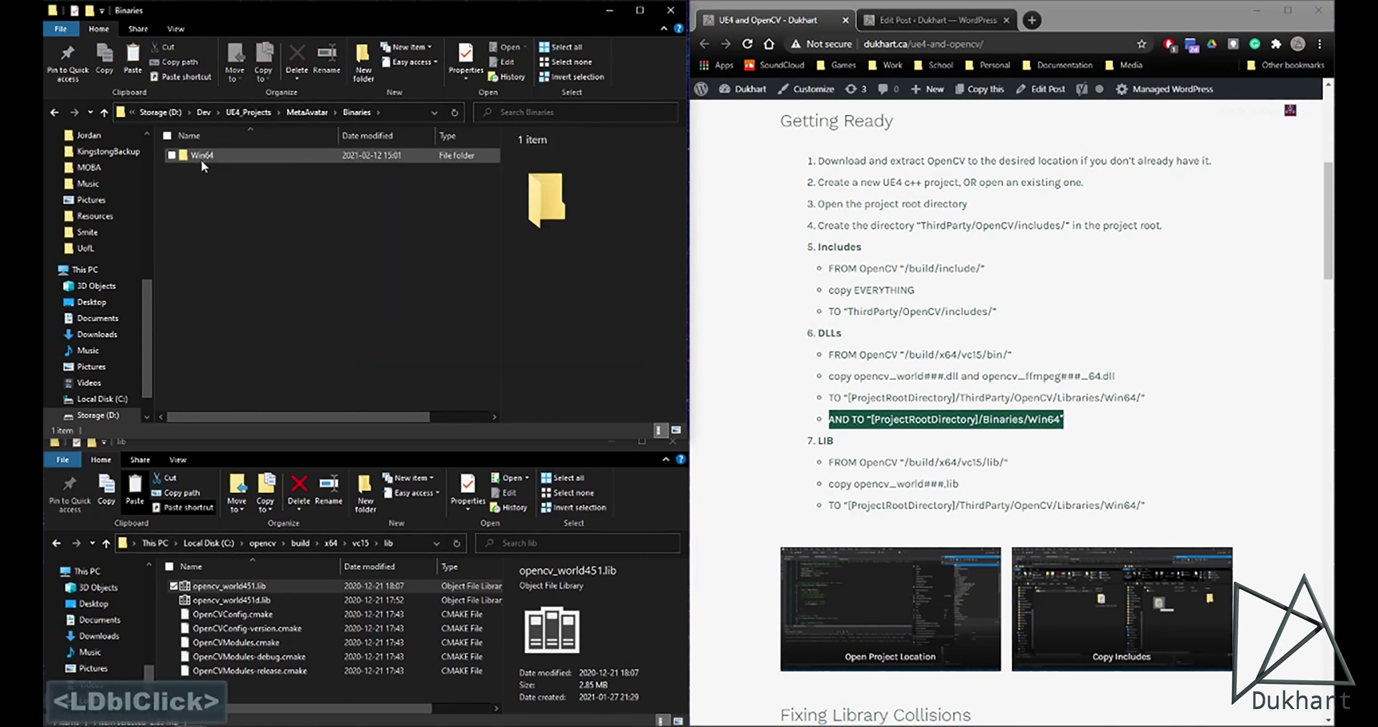
{"action": "double_click", "coordinate": [205, 164]}
{"action": "left_click", "coordinate": [205, 163]}
{"action": "double_click", "coordinate": [205, 162]}
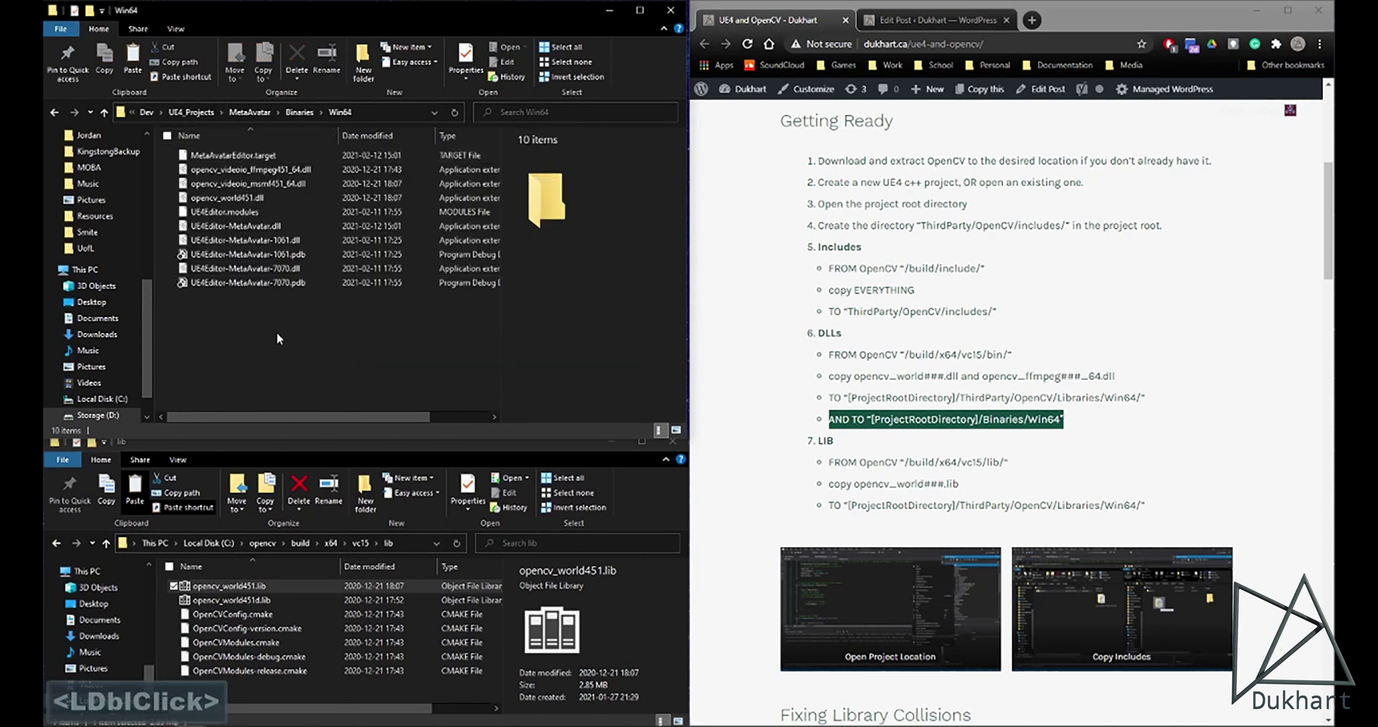
{"action": "double_click", "coordinate": [230, 333]}
Step: Paste the two DLLs into Binaries/Win64, replacing the existing copies
{"action": "right_click", "coordinate": [231, 333]}
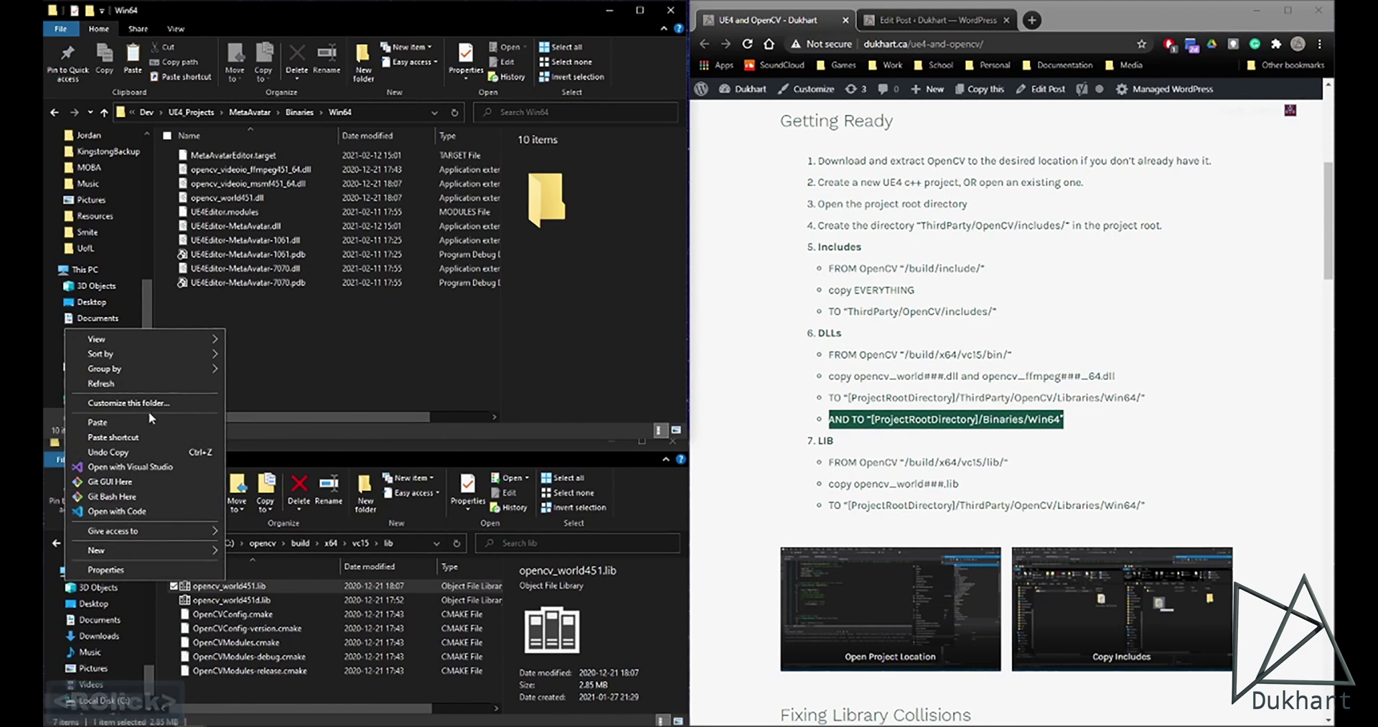
{"action": "left_click", "coordinate": [133, 432]}
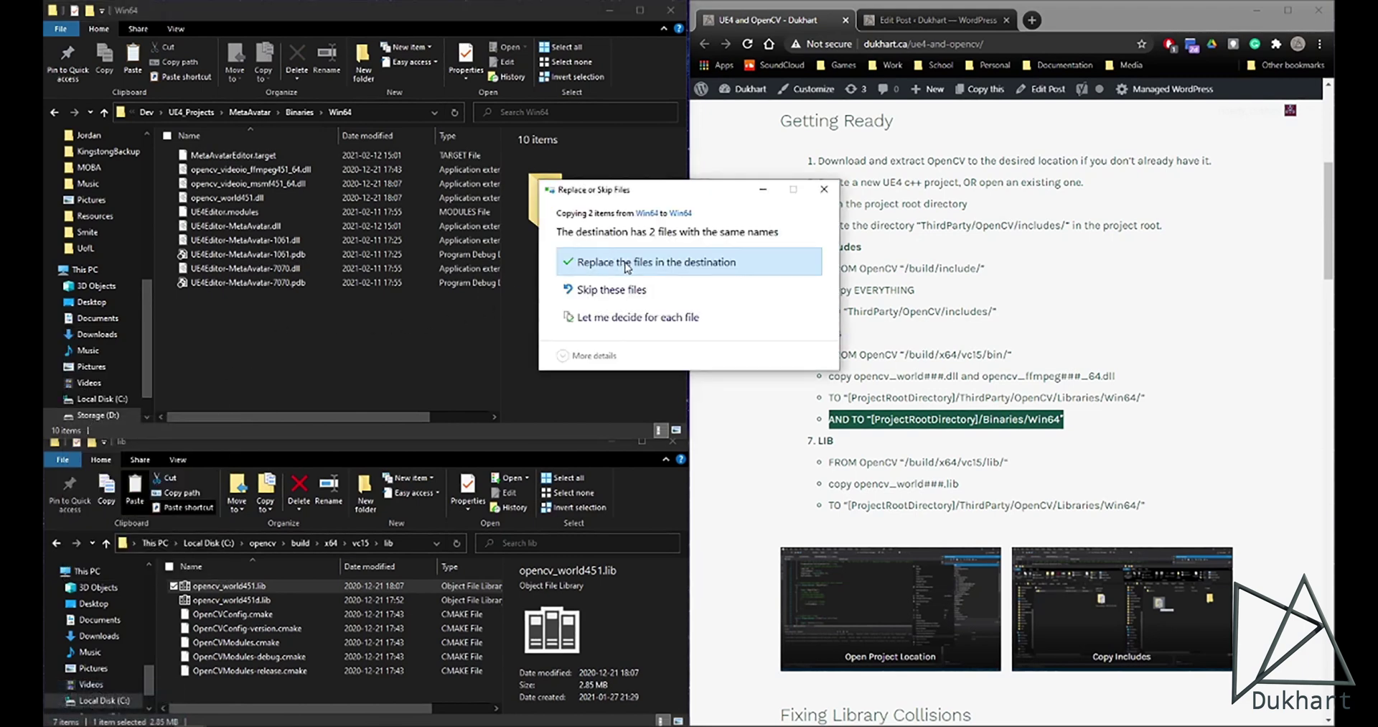
{"action": "left_click", "coordinate": [631, 264]}
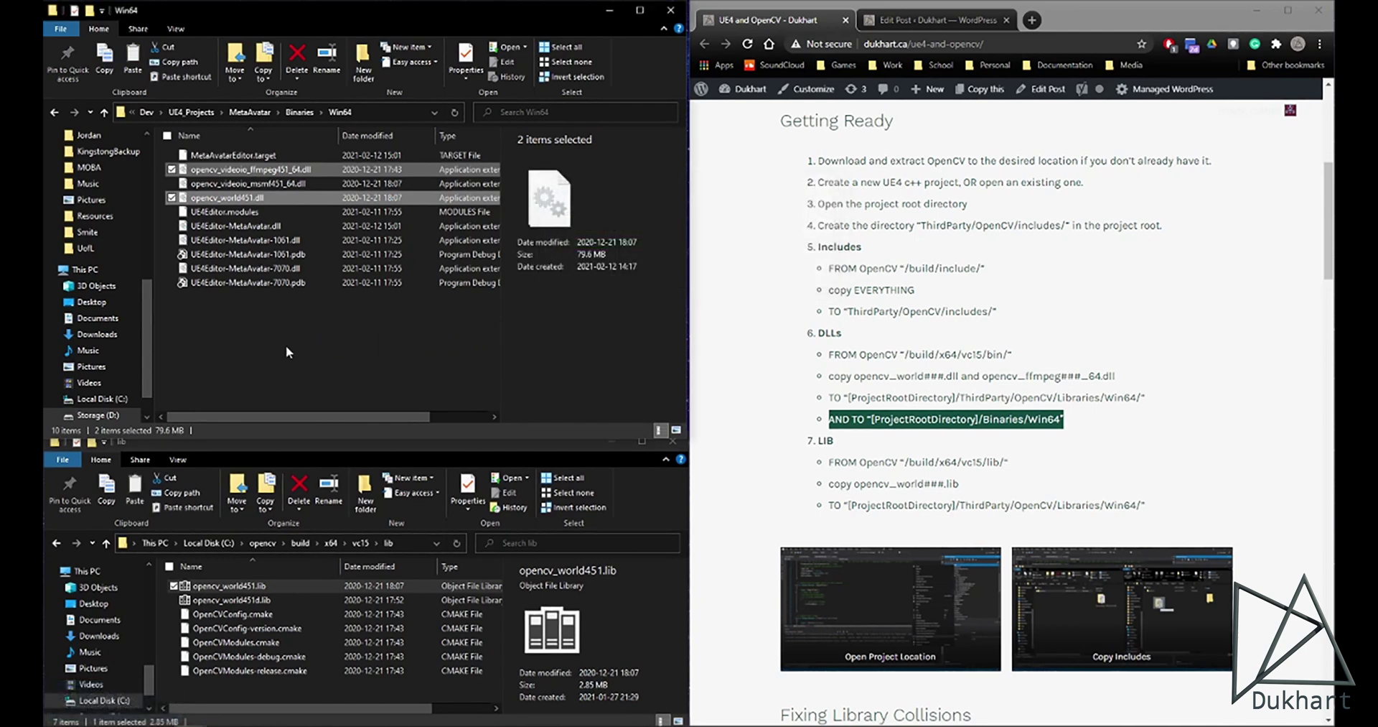
{"action": "left_click", "coordinate": [293, 349]}
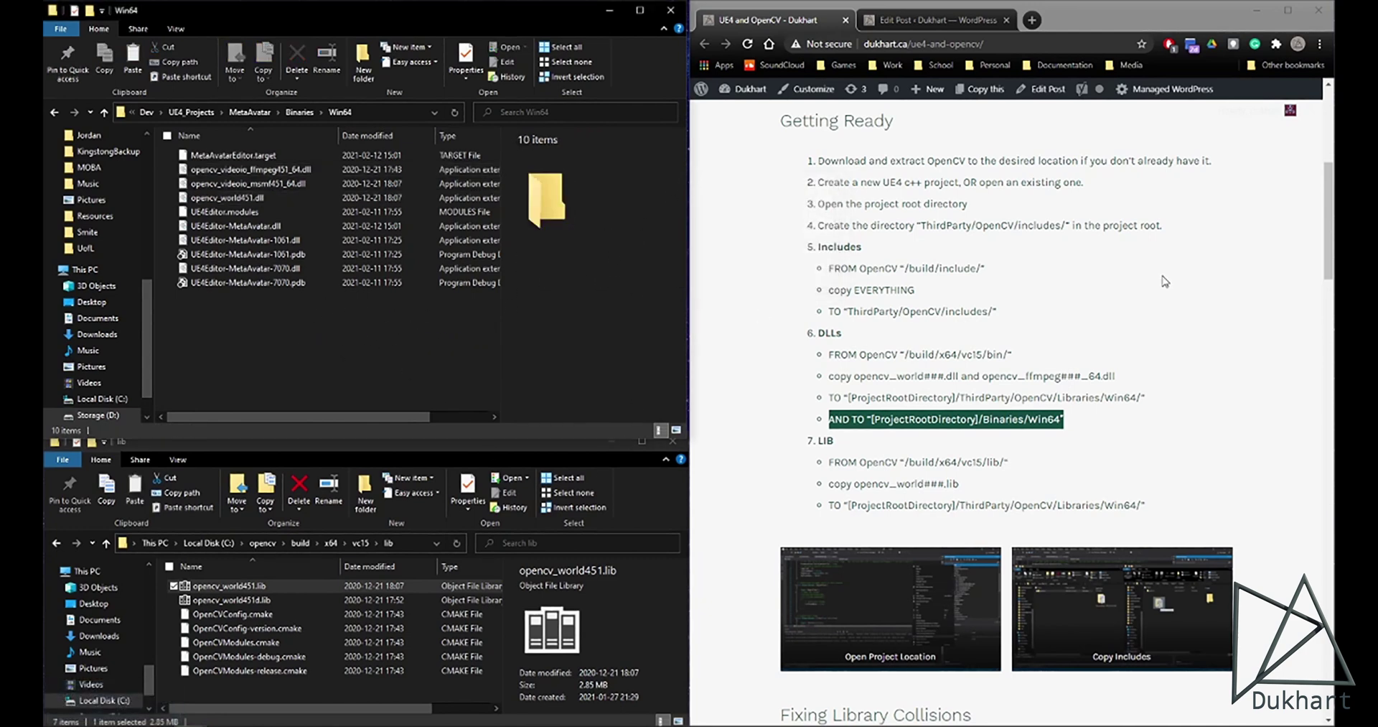
Step: Scroll the UE4 and OpenCV tutorial down to the Fixing Library Collisions section
{"action": "scroll", "scroll_direction": "down", "scroll_amount": 3}
{"action": "scroll", "scroll_direction": "down", "scroll_amount": 3}
{"action": "scroll", "scroll_direction": "down", "scroll_amount": 3}
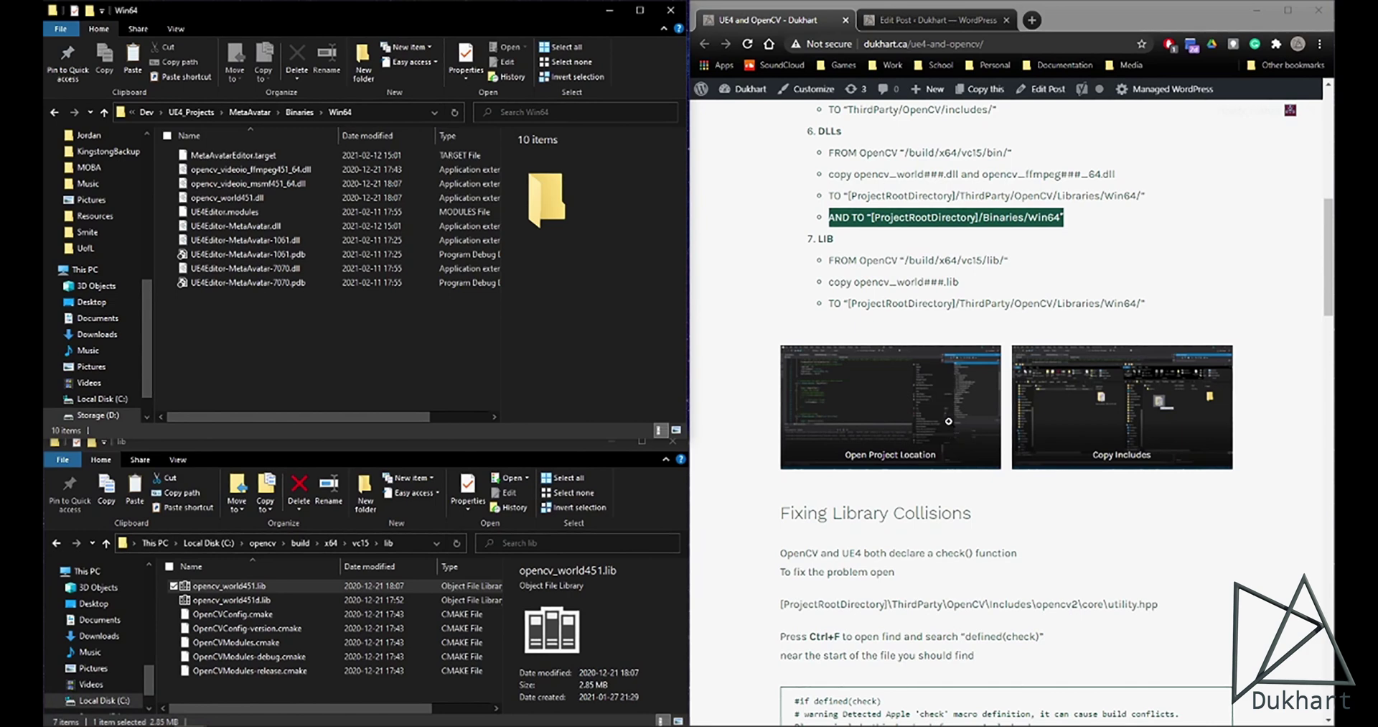
{"action": "left_click", "coordinate": [322, 340]}
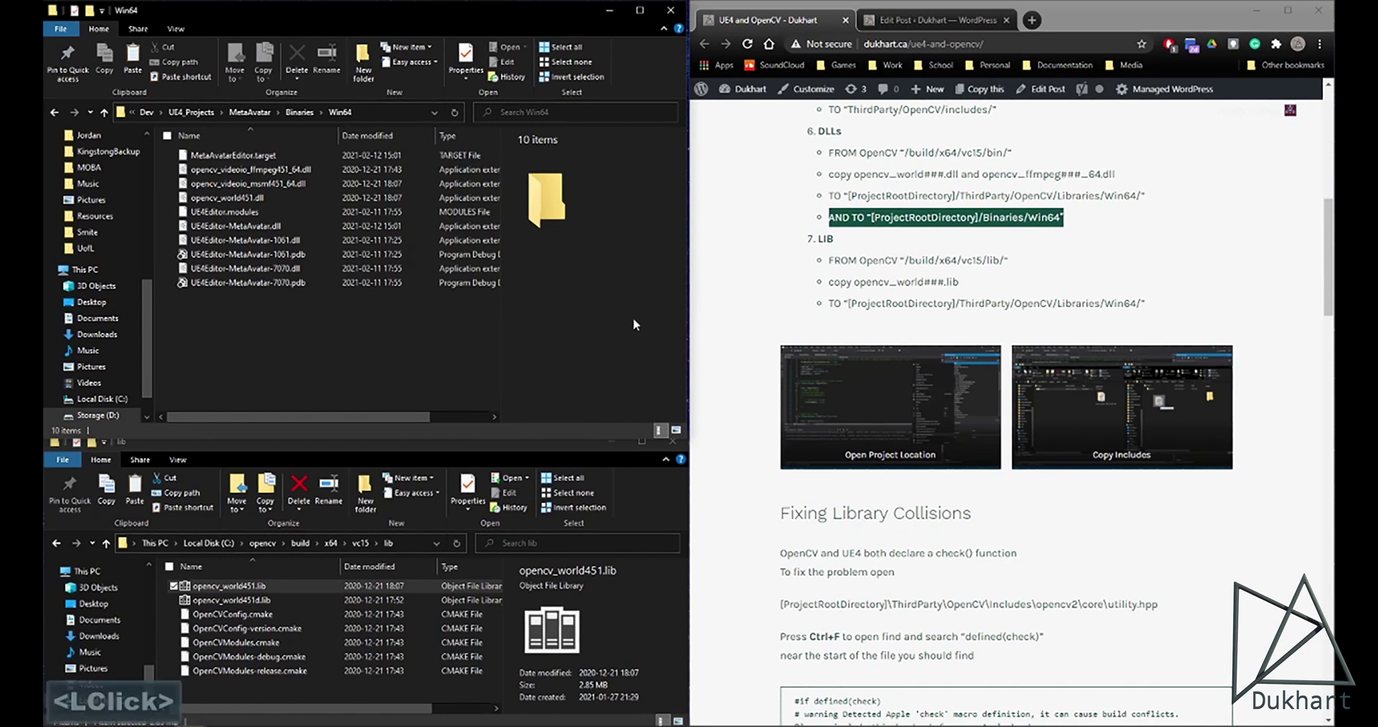
{"action": "left_click", "coordinate": [299, 331]}
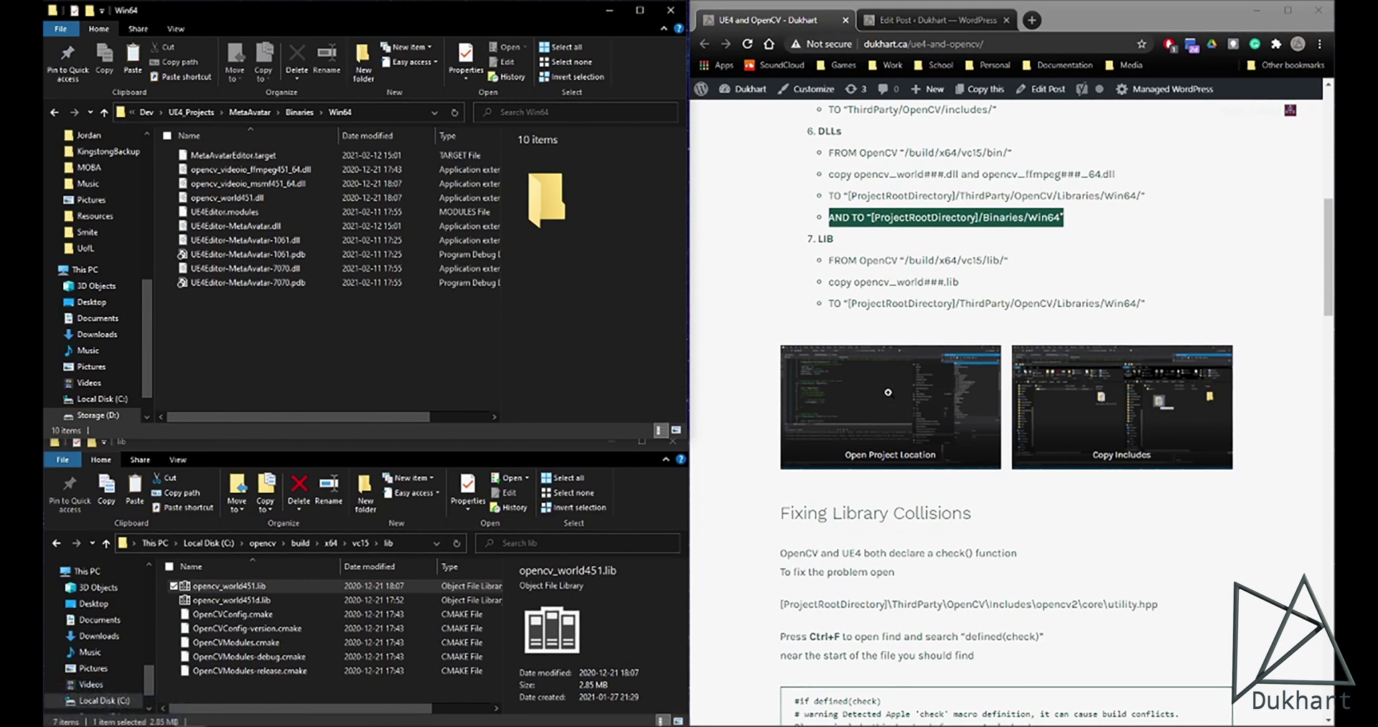
Step: Return to UE4_Projects and go into the MetaAvatar project folder
{"action": "left_click", "coordinate": [368, 349]}
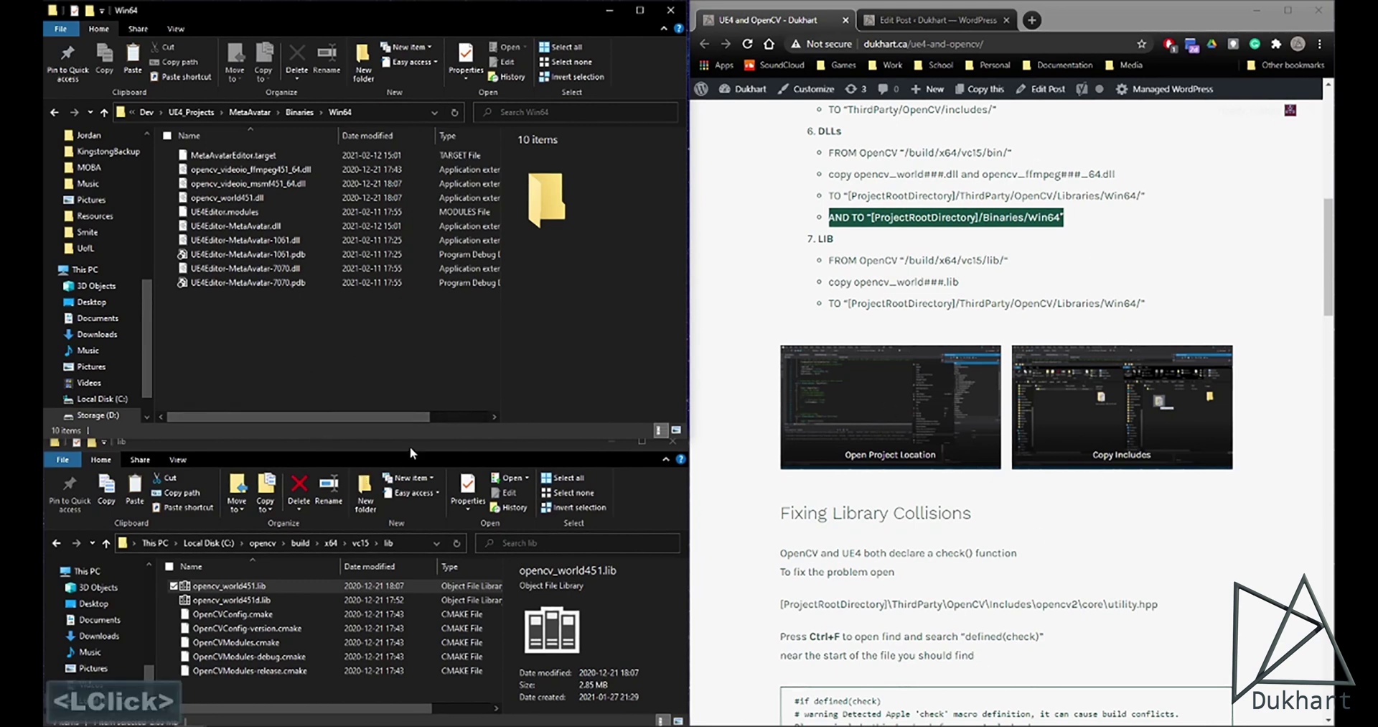
{"action": "left_click", "coordinate": [420, 449]}
{"action": "scroll", "scroll_direction": "down", "scroll_amount": 3}
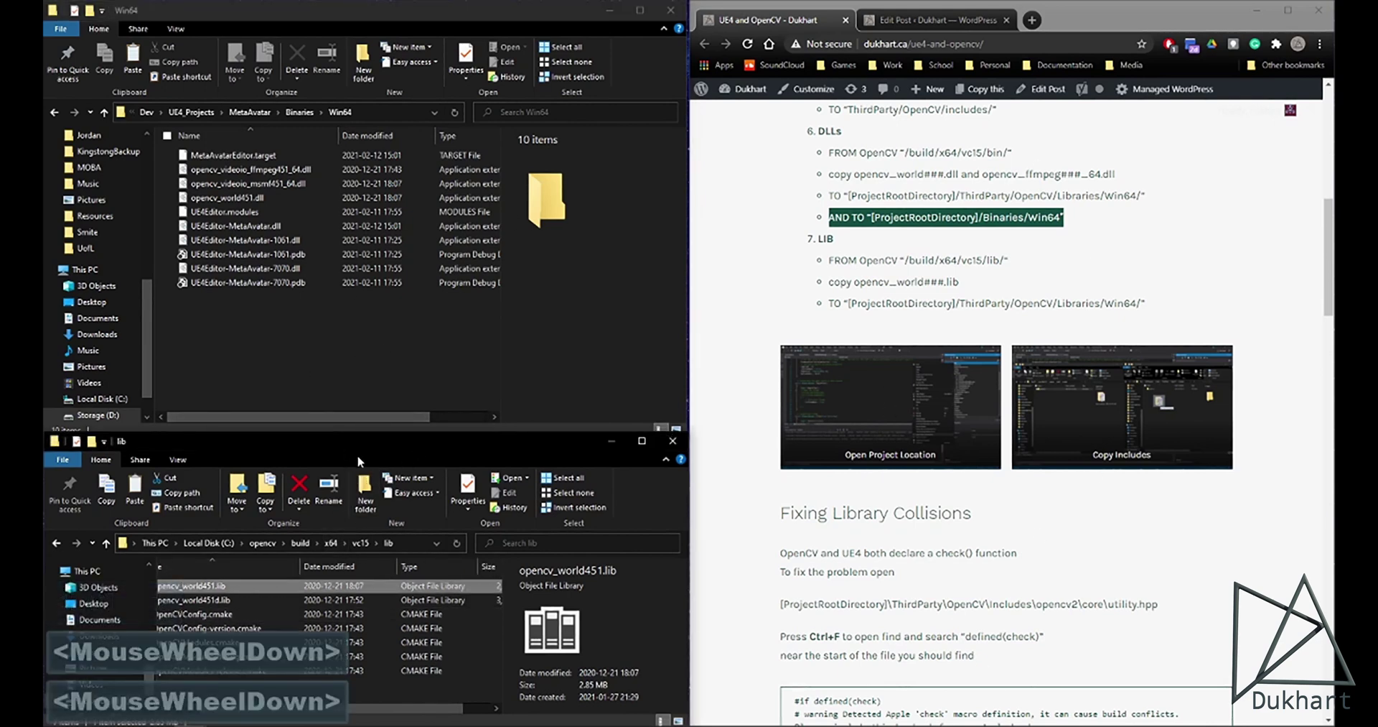
{"action": "left_click", "coordinate": [261, 704]}
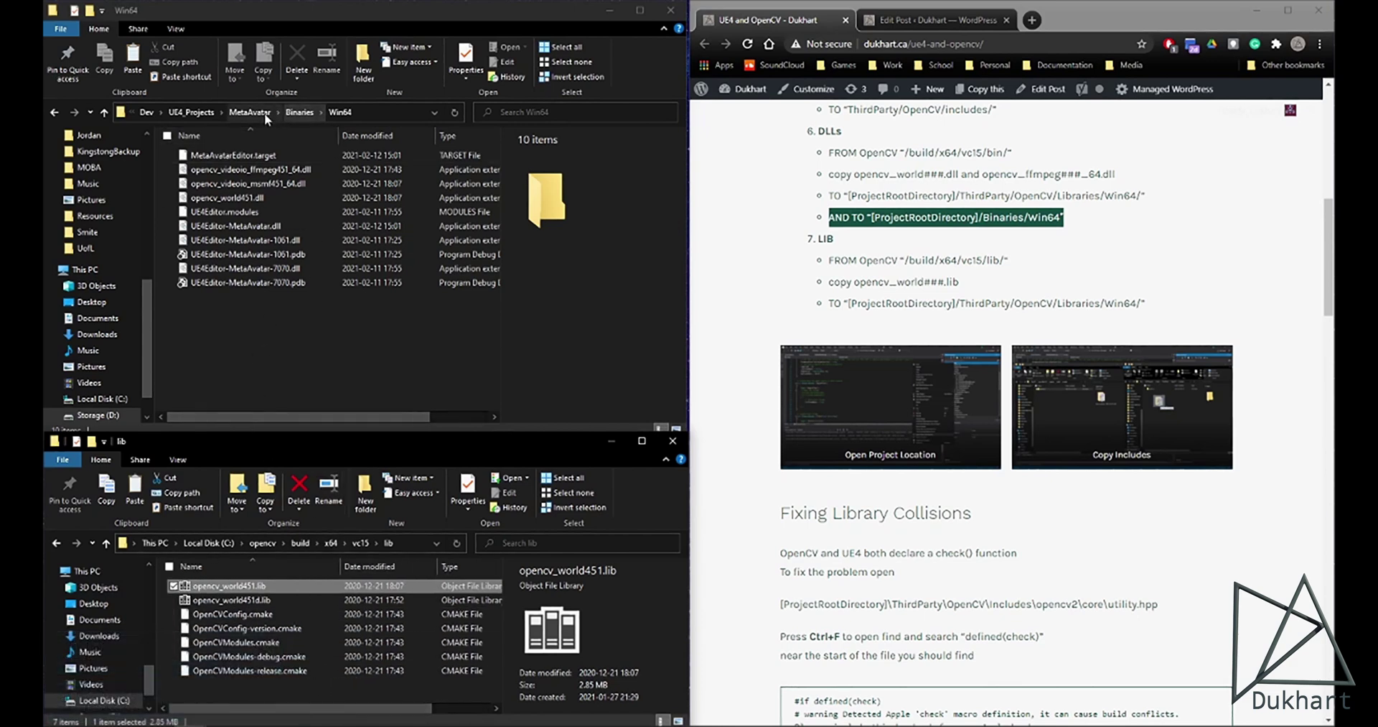
{"action": "left_click", "coordinate": [203, 114]}
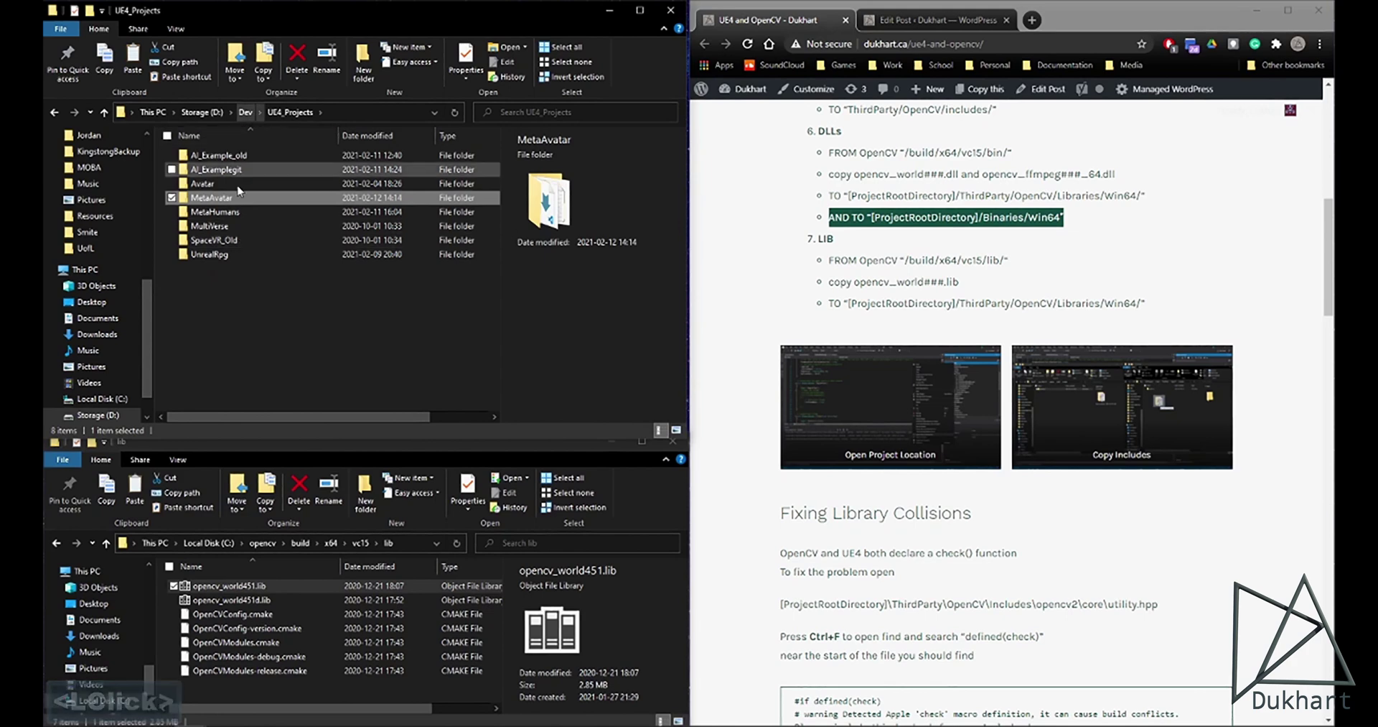
{"action": "left_click", "coordinate": [239, 198]}
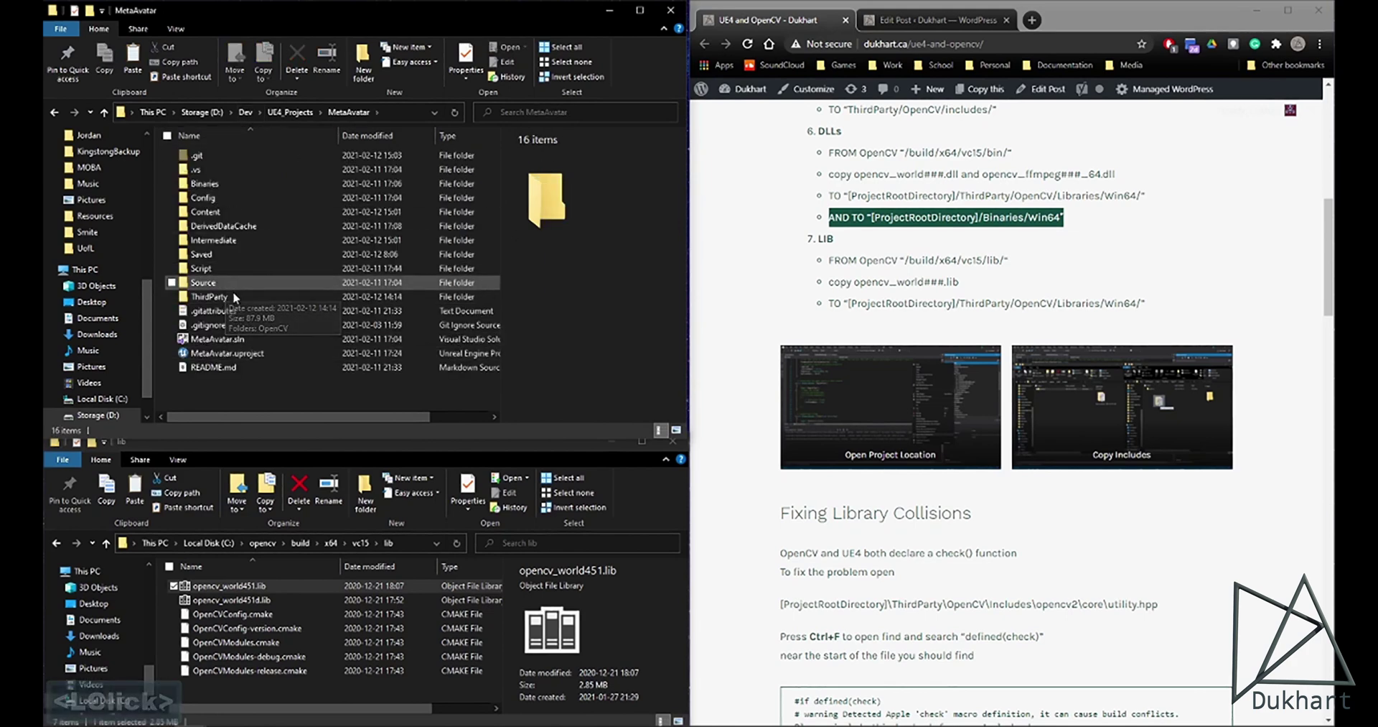
Step: Open ThirdParty/OpenCV/includes/opencv2 and browse its header folders
{"action": "left_click", "coordinate": [238, 299]}
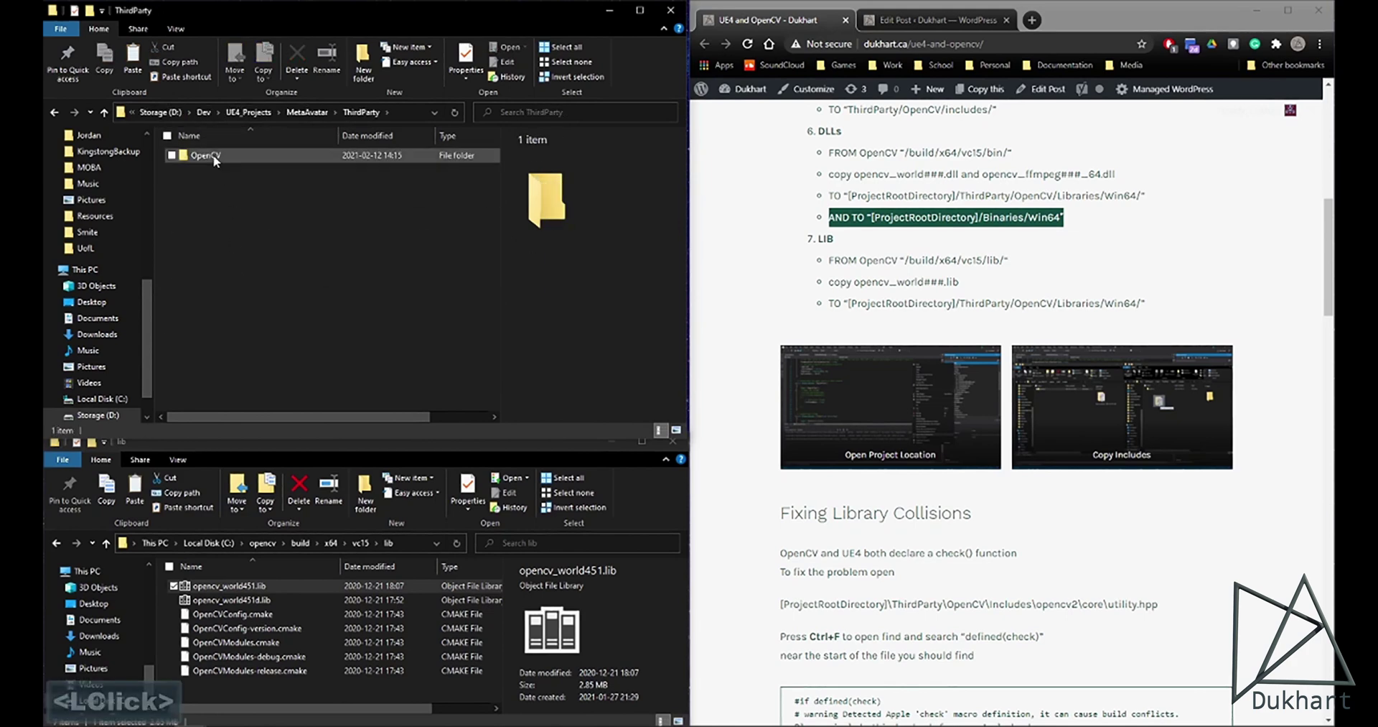
{"action": "left_click", "coordinate": [218, 160]}
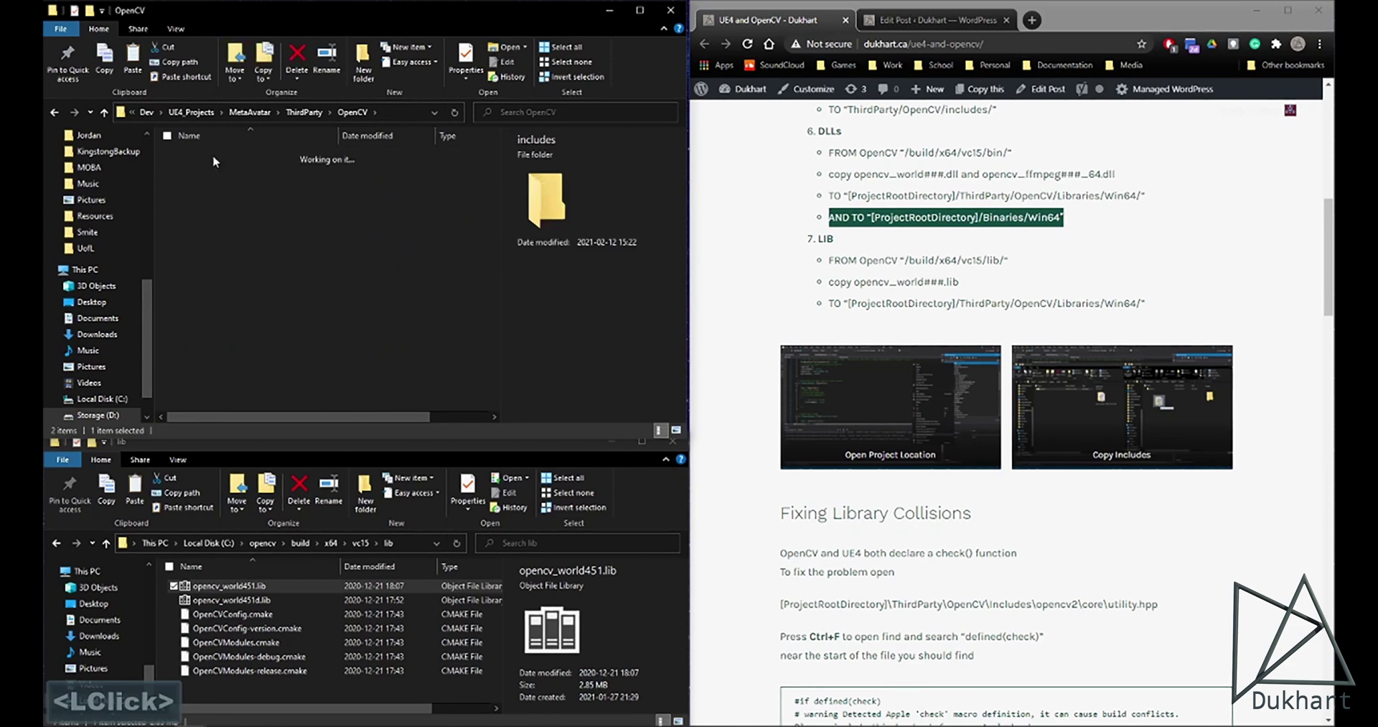
{"action": "left_click", "coordinate": [208, 162]}
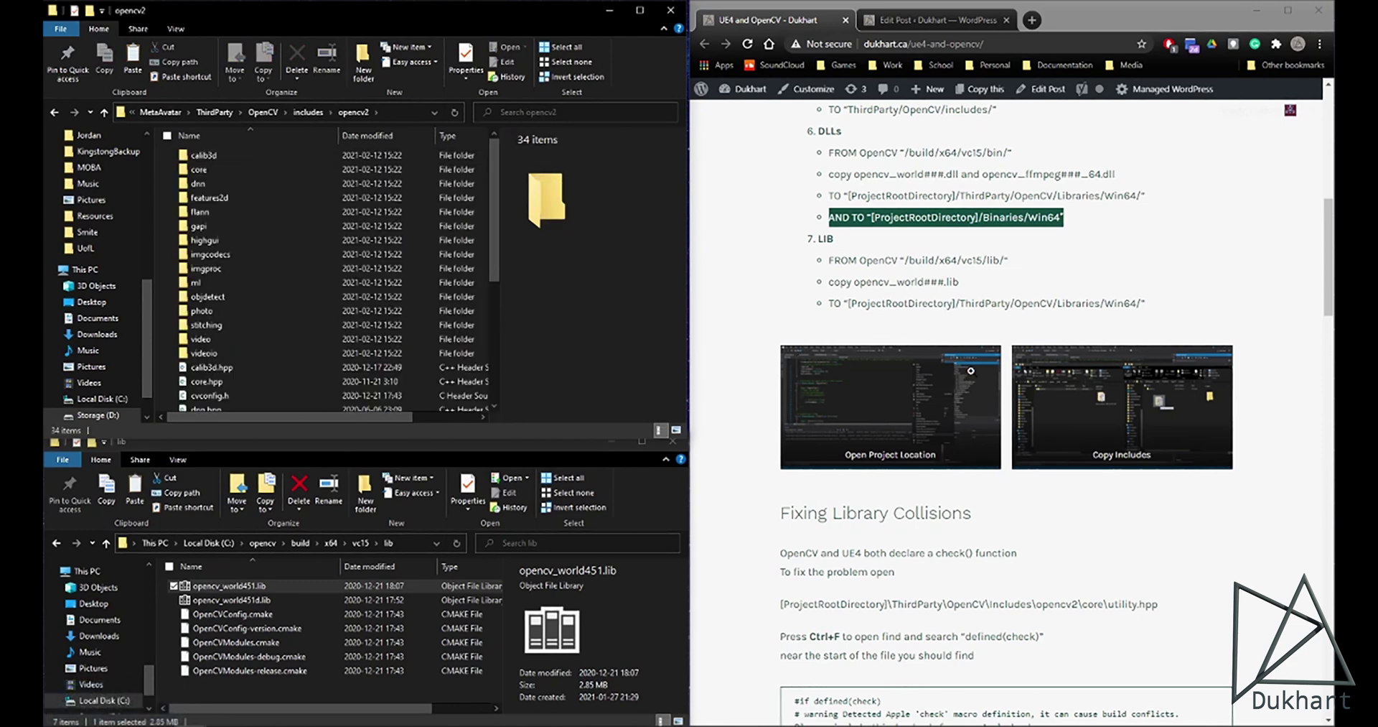
{"action": "scroll", "scroll_direction": "down", "scroll_amount": 3}
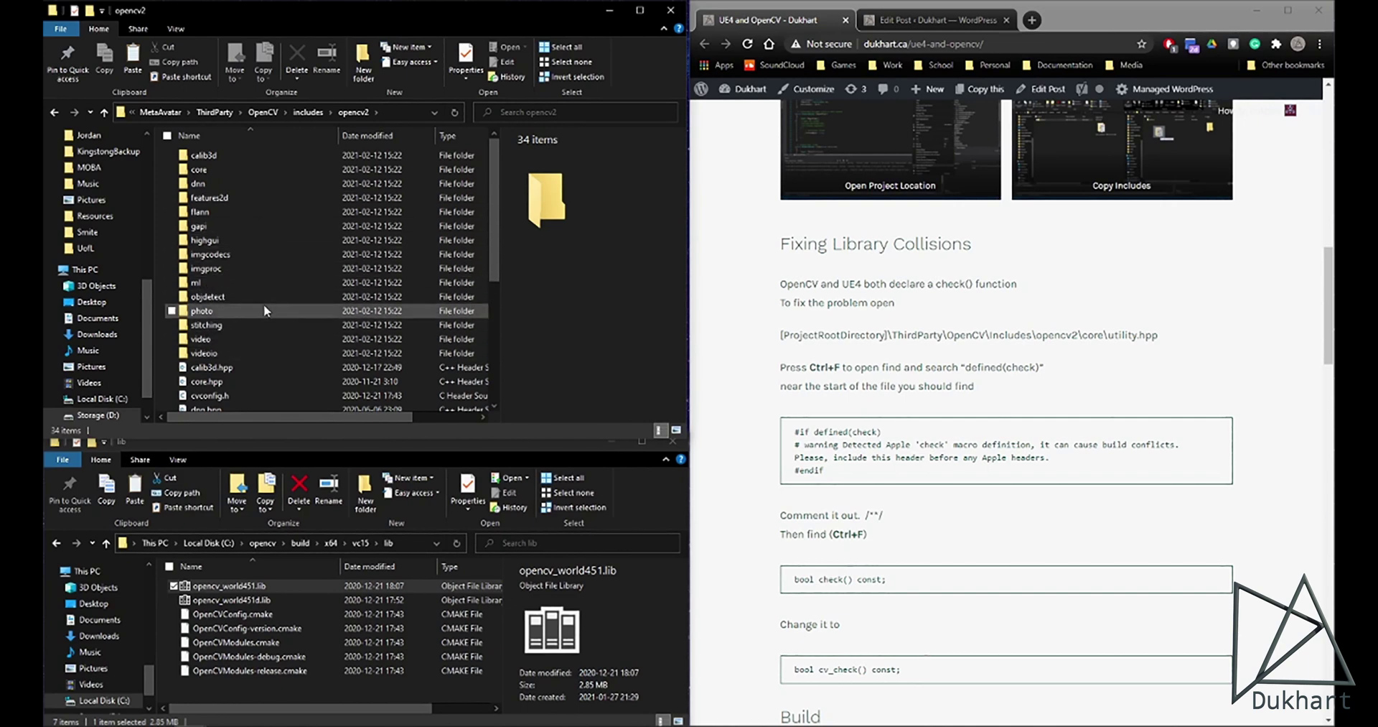
Step: Open opencv2's core folder and bring up the context menu for utility.hpp
{"action": "left_click", "coordinate": [231, 171]}
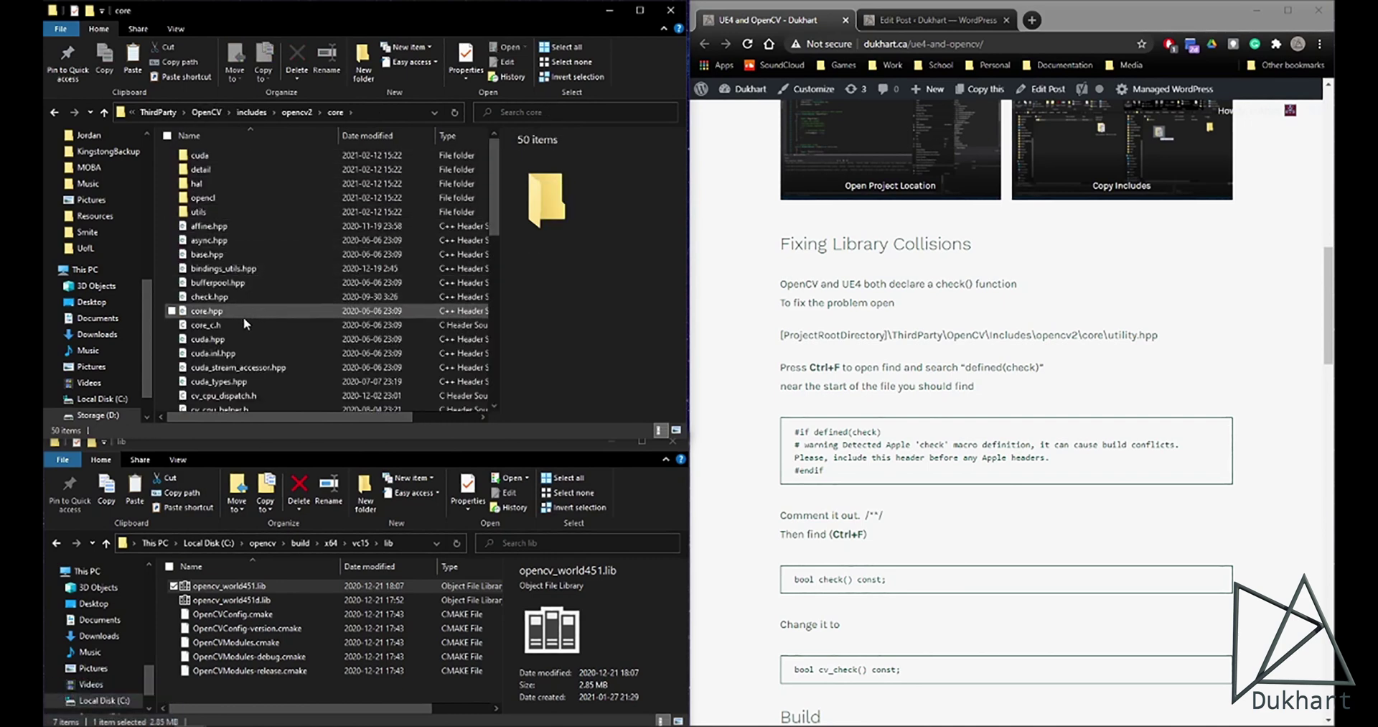
{"action": "scroll", "scroll_direction": "down", "scroll_amount": 3}
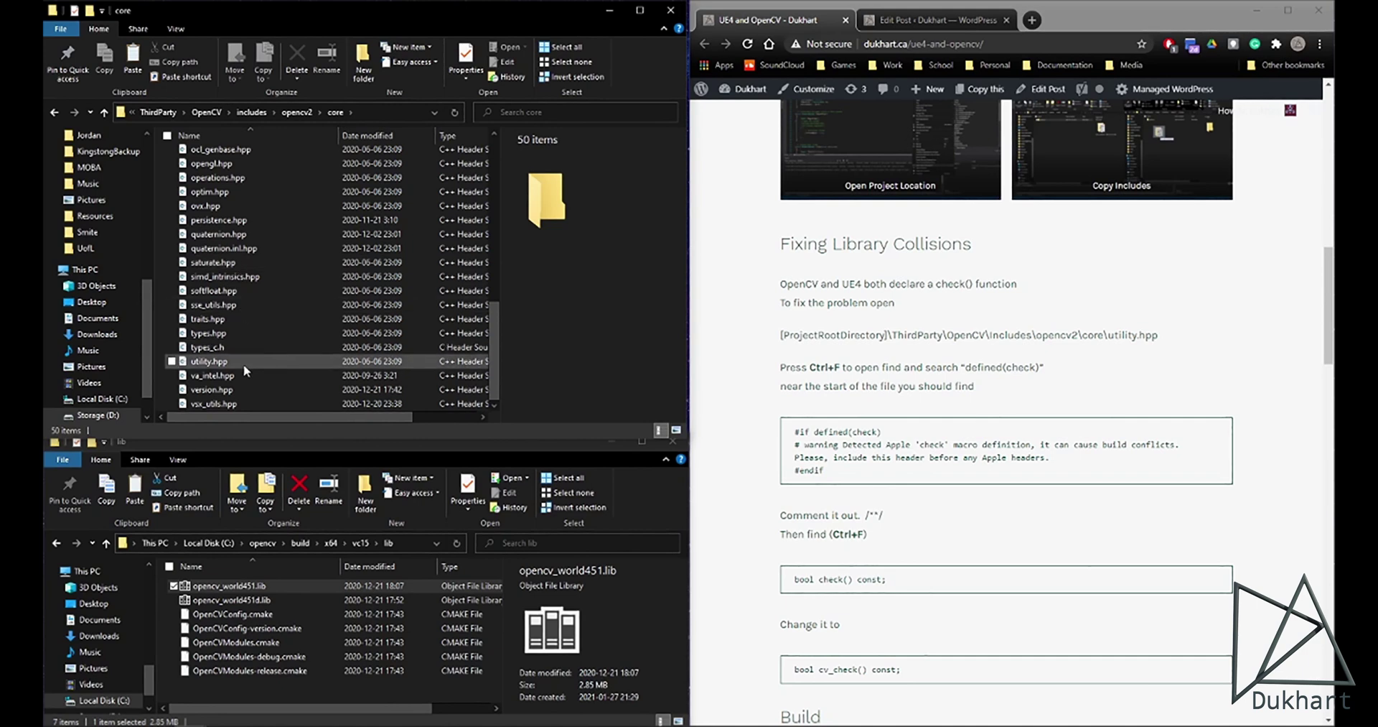
{"action": "left_click", "coordinate": [247, 367]}
{"action": "right_click", "coordinate": [246, 368]}
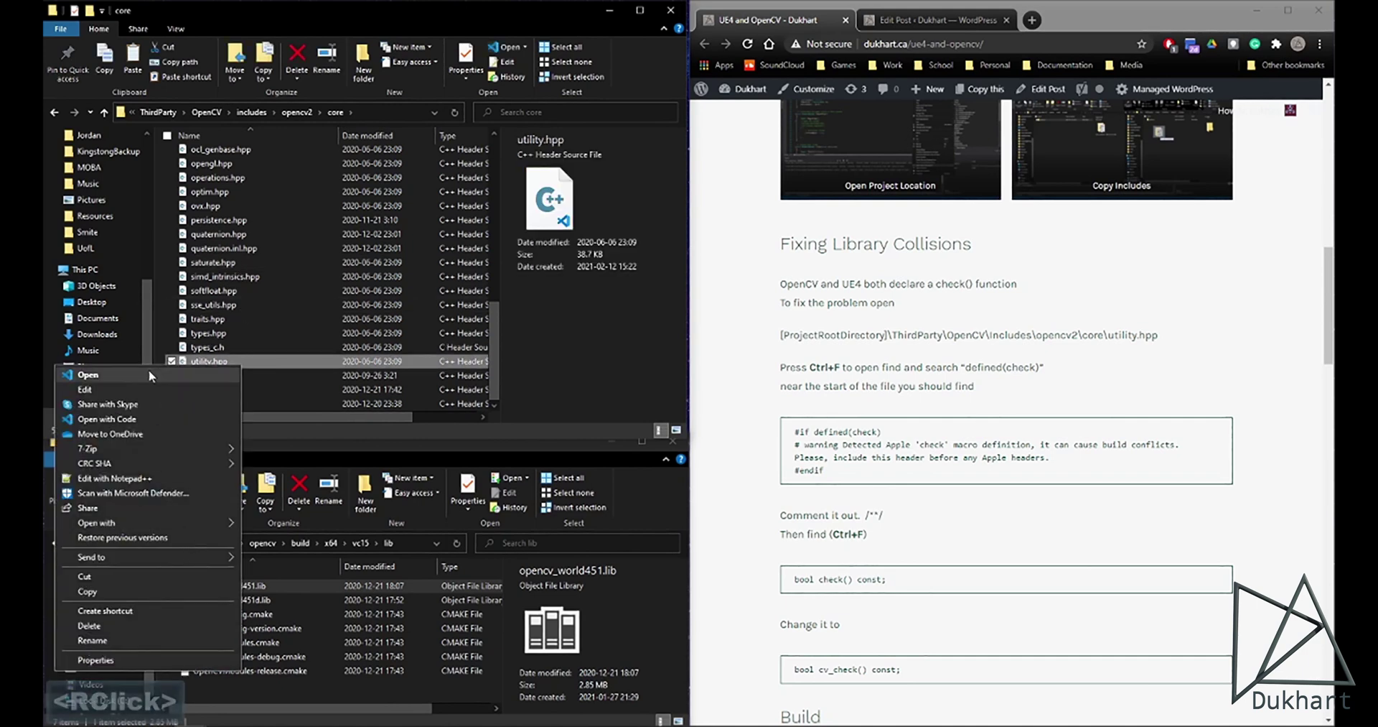
{"action": "right_click", "coordinate": [153, 376]}
Step: Open utility.hpp and wrap the #if defined(check) warning block in /* */ comments
{"action": "left_click", "coordinate": [154, 377]}
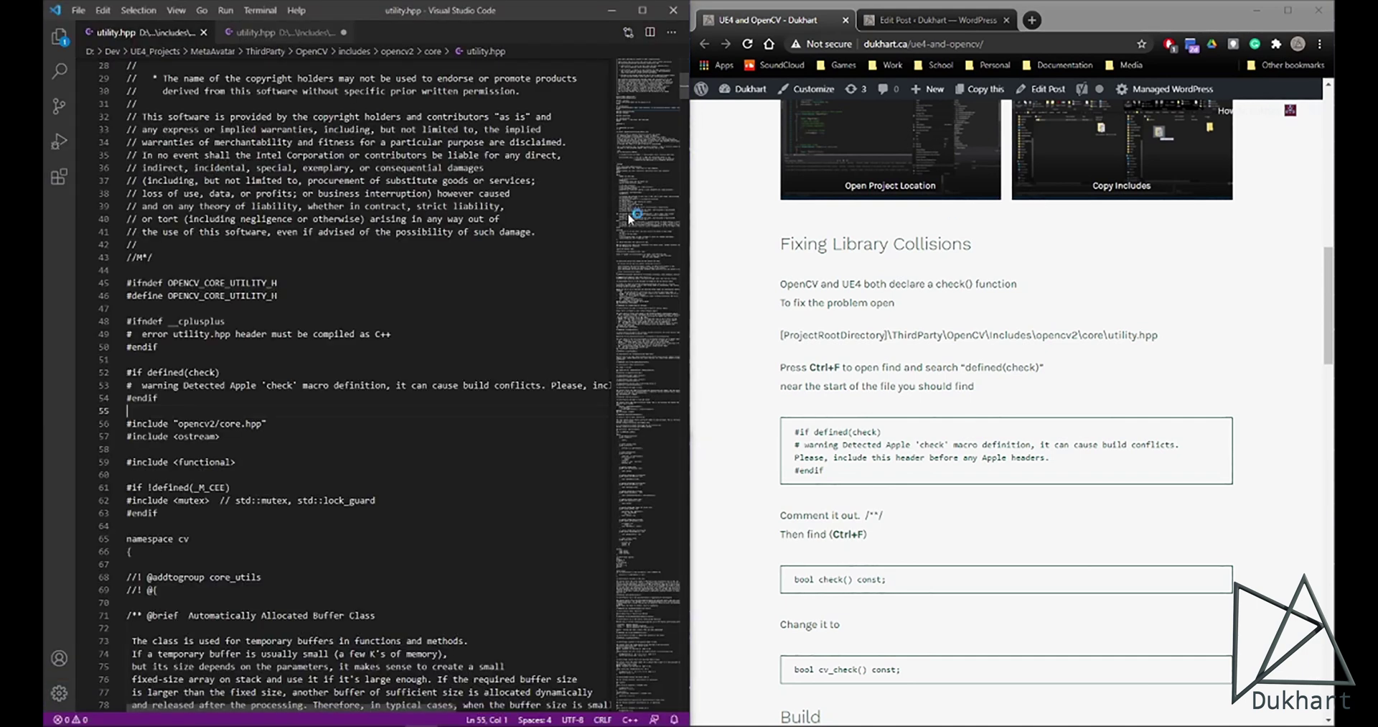
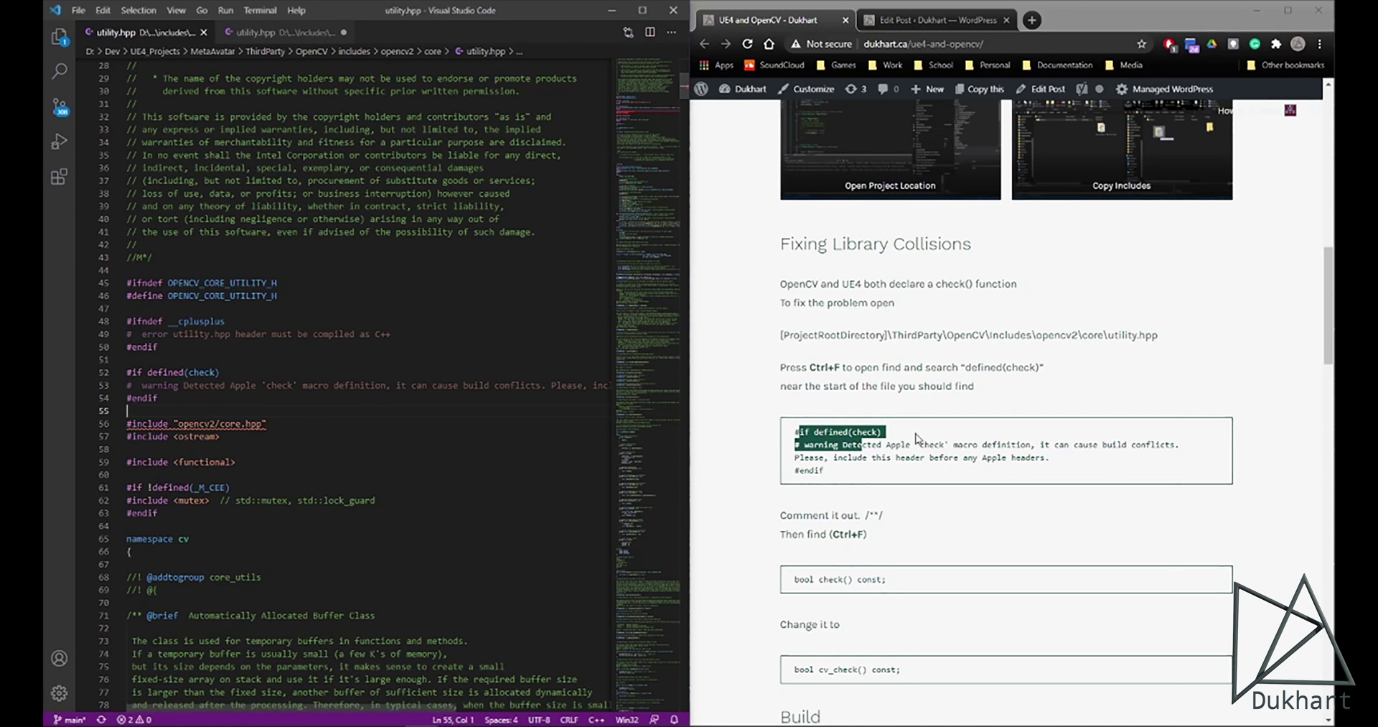
{"action": "scroll", "scroll_direction": "down", "scroll_amount": 3}
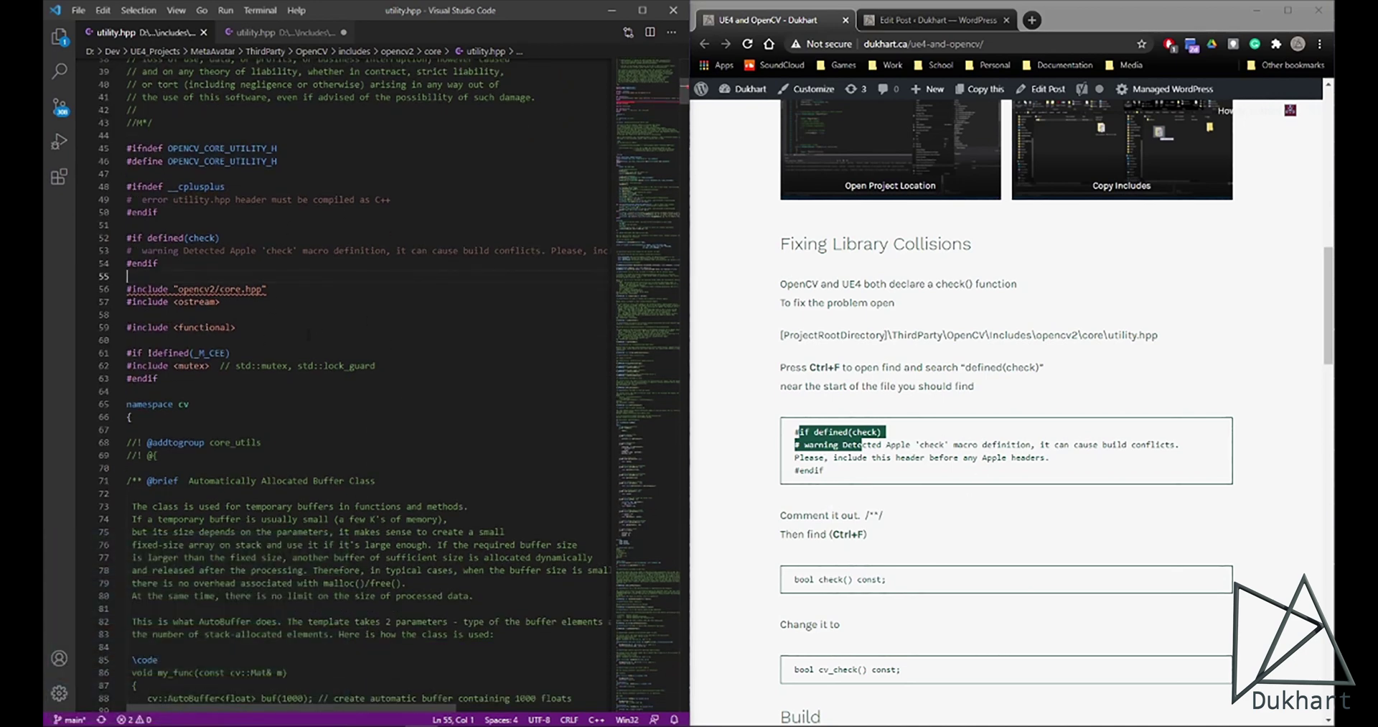
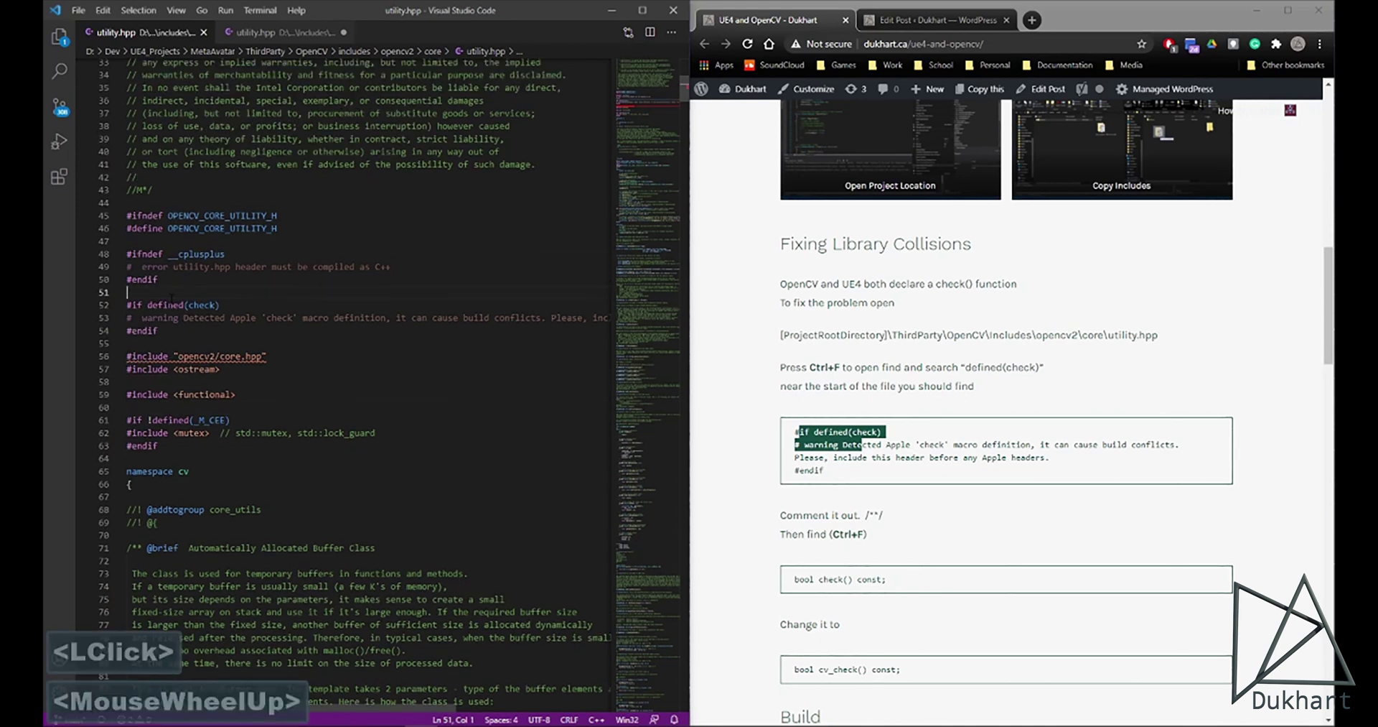
{"action": "type", "text": "/*"}
{"action": "key", "text": "Down"}
{"action": "key", "text": "Down"}
{"action": "key", "text": "Down"}
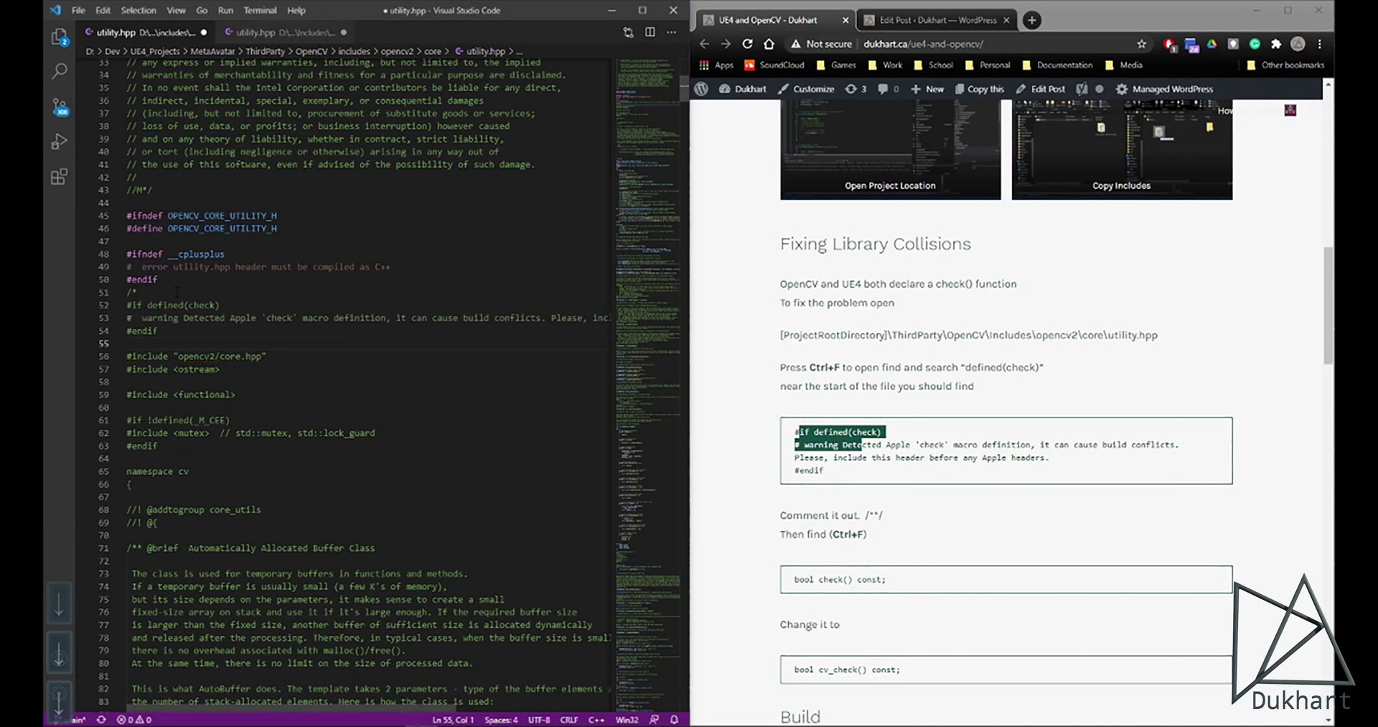
{"action": "key", "text": "*"}
{"action": "key", "text": "/"}
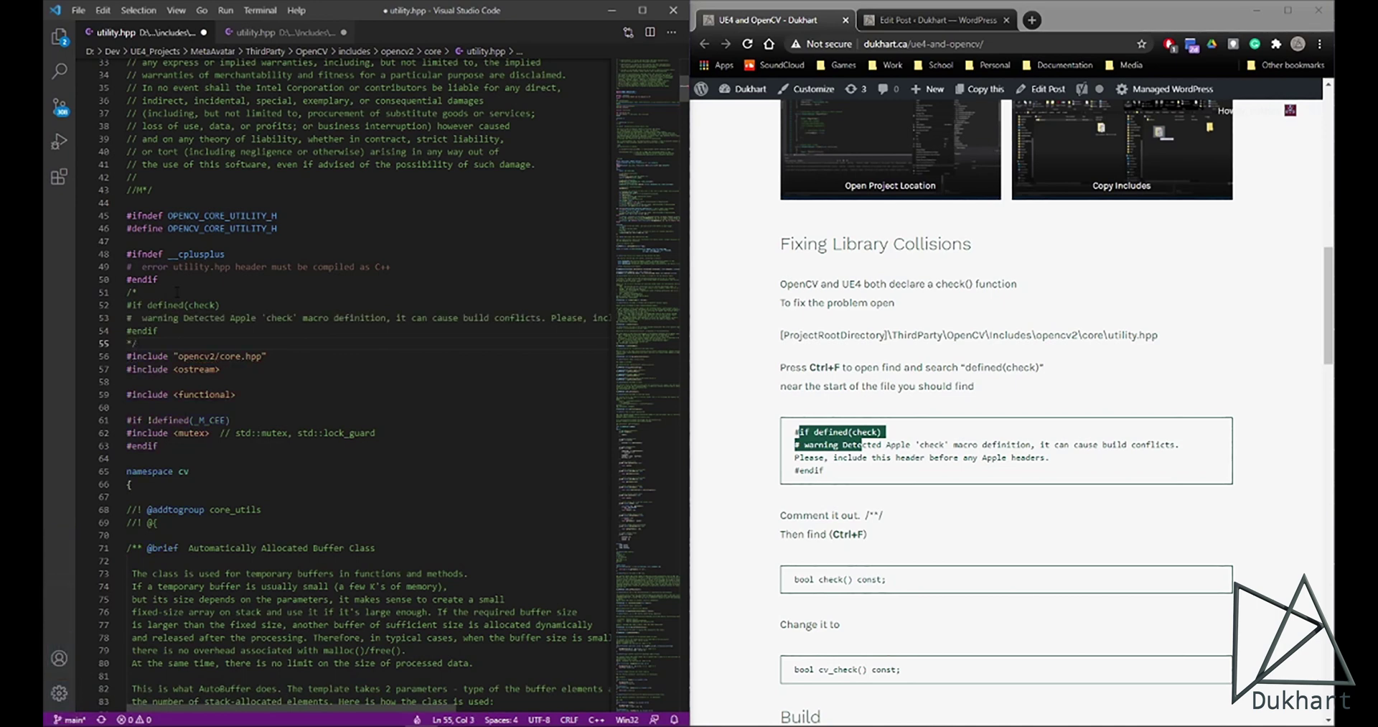
{"action": "key", "text": "ctrl+f"}
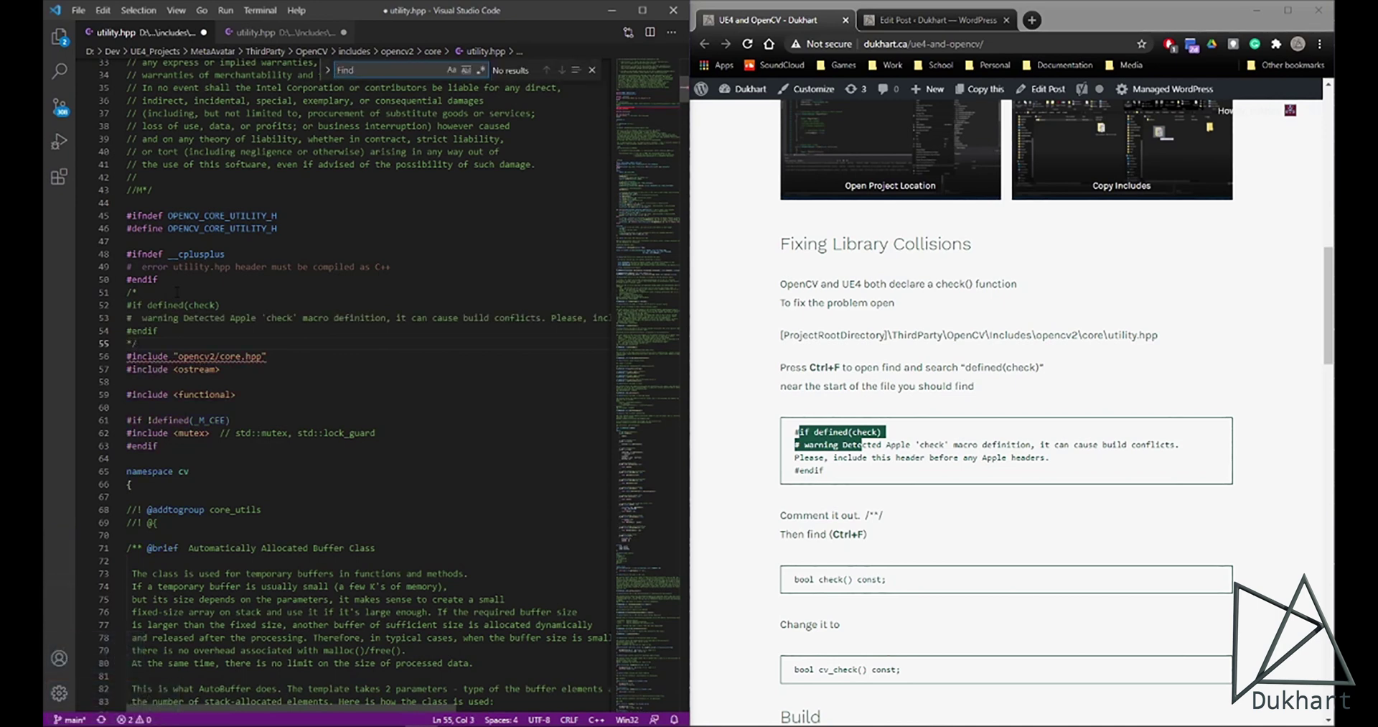
Step: Find the bool check() const declaration and rename it to vc_check()
{"action": "type", "text": "chk"}
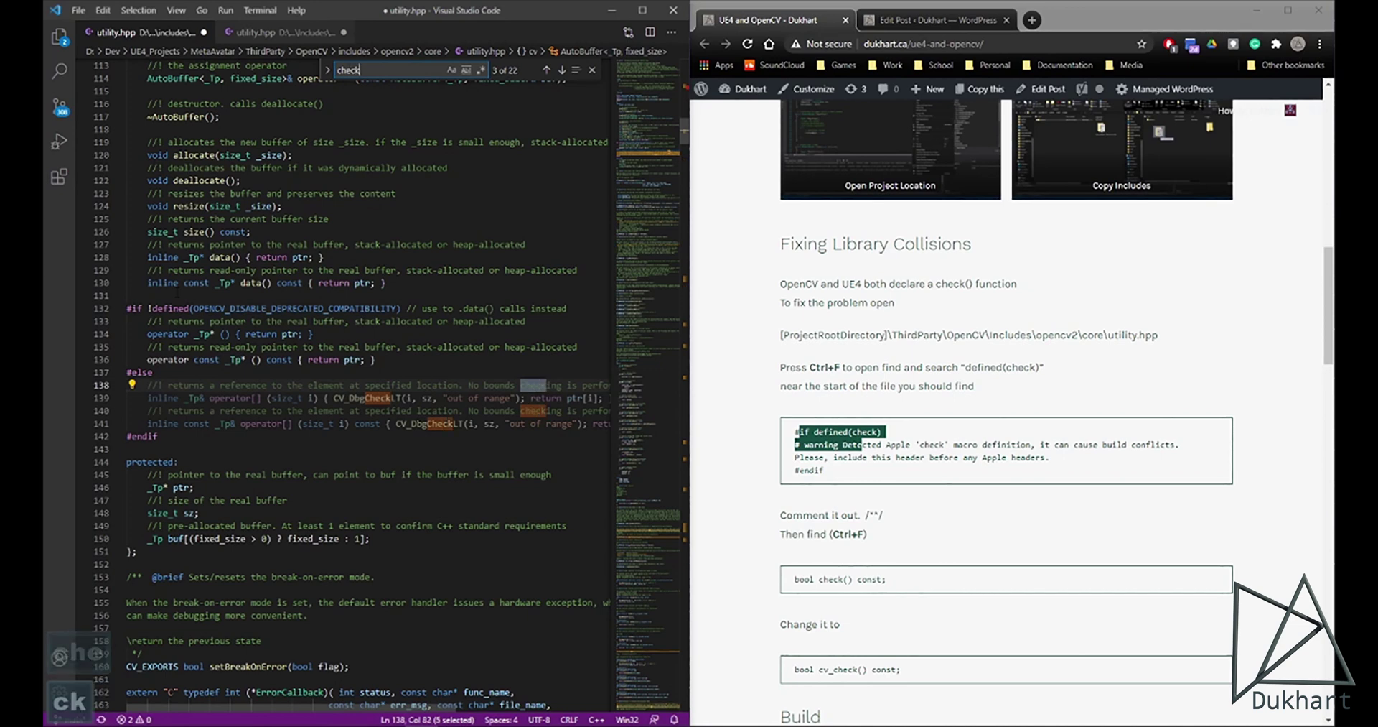
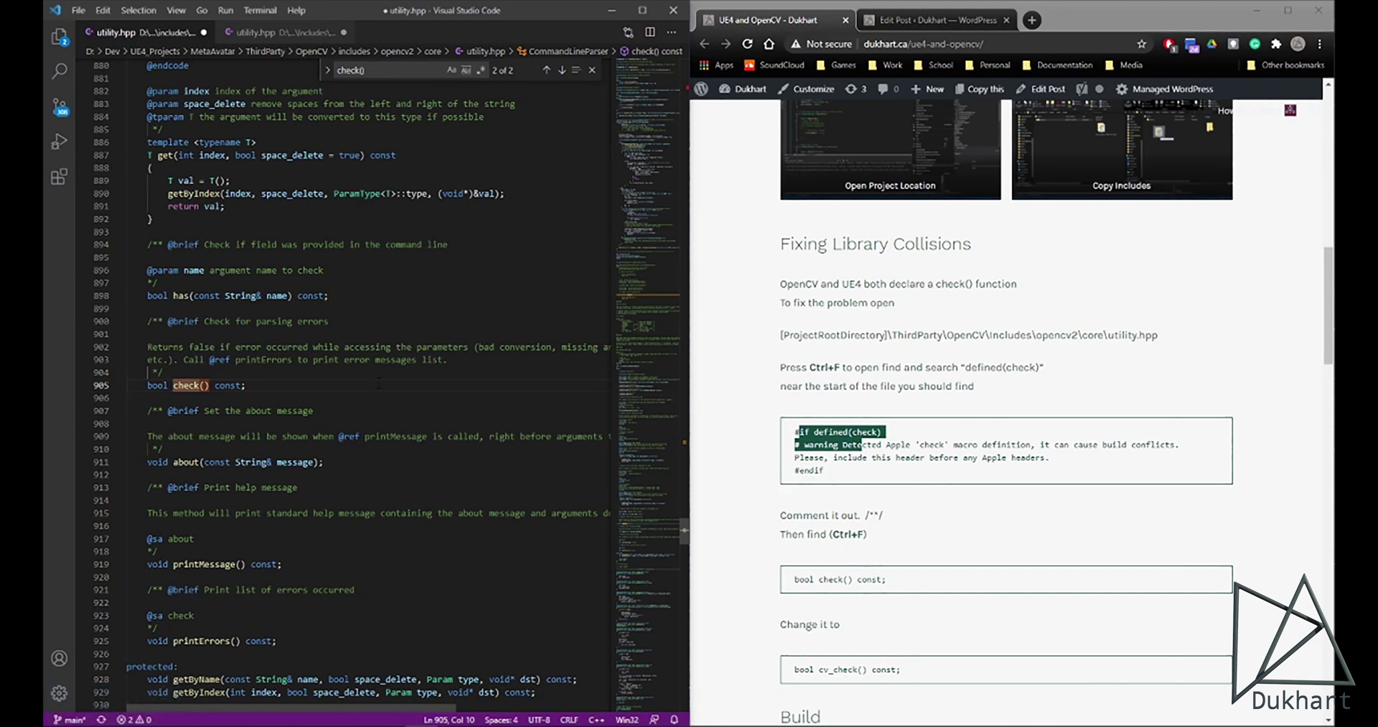
{"action": "type", "text": "vc"}
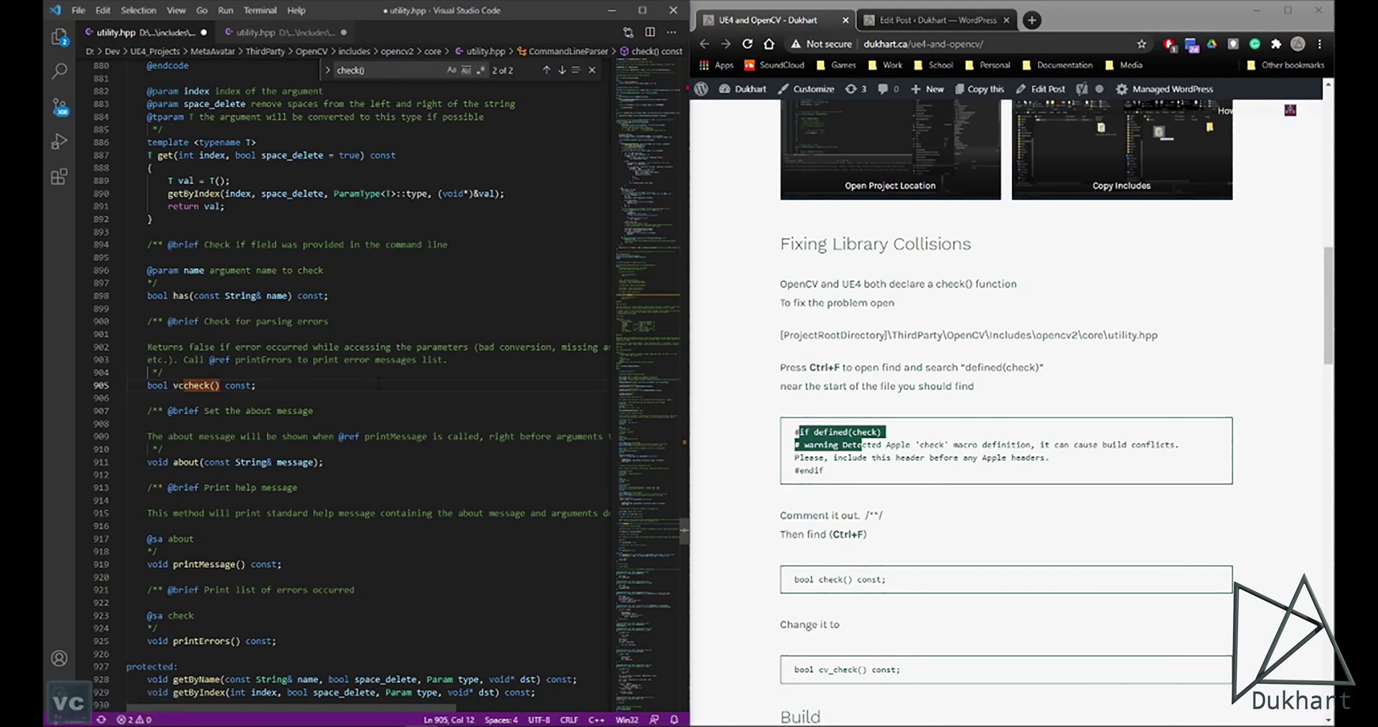
{"action": "key", "text": "shift+-"}
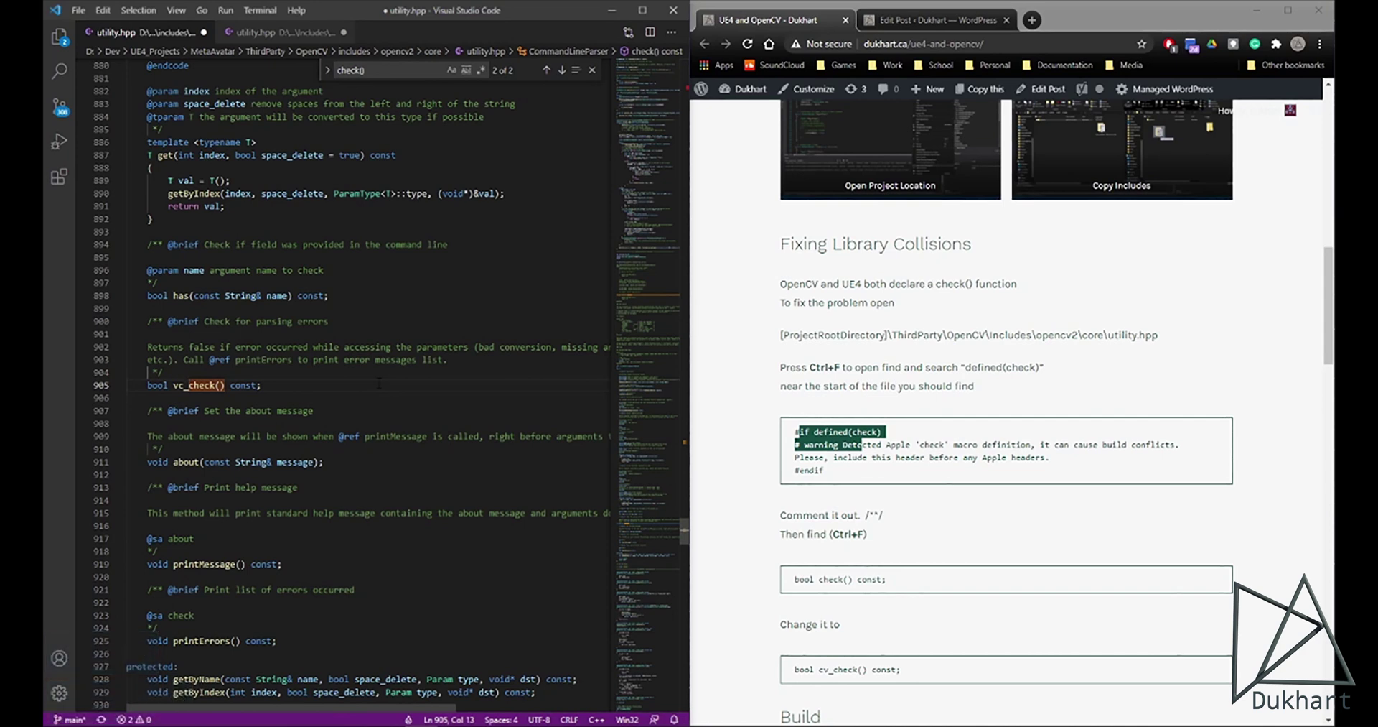
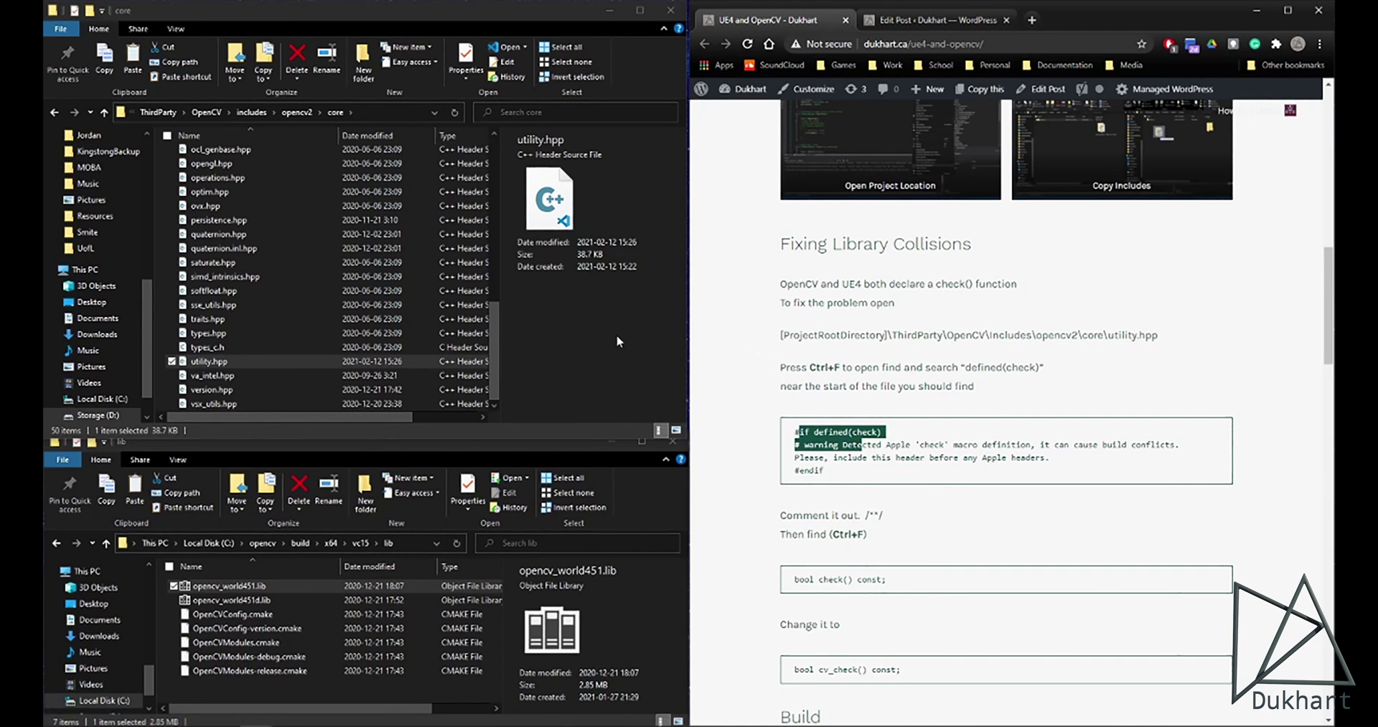
Step: Return to the MetaAvatar project folder and launch MetaAvatar.sln in Visual Studio
{"action": "scroll", "scroll_direction": "down", "scroll_amount": 3}
{"action": "scroll", "scroll_direction": "up", "scroll_amount": 3}
{"action": "scroll", "scroll_direction": "down", "scroll_amount": 3}
{"action": "scroll", "scroll_direction": "up", "scroll_amount": 3}
{"action": "scroll", "scroll_direction": "down", "scroll_amount": 3}
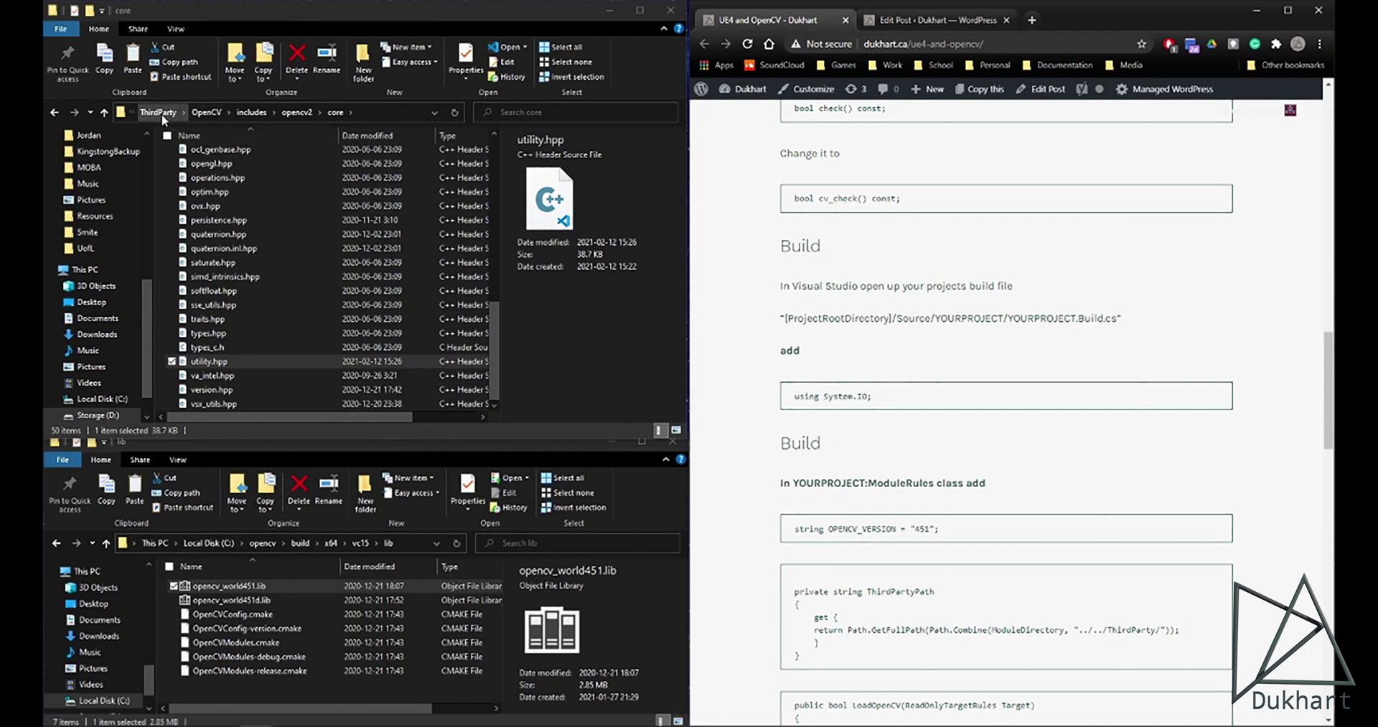
{"action": "left_click", "coordinate": [165, 118]}
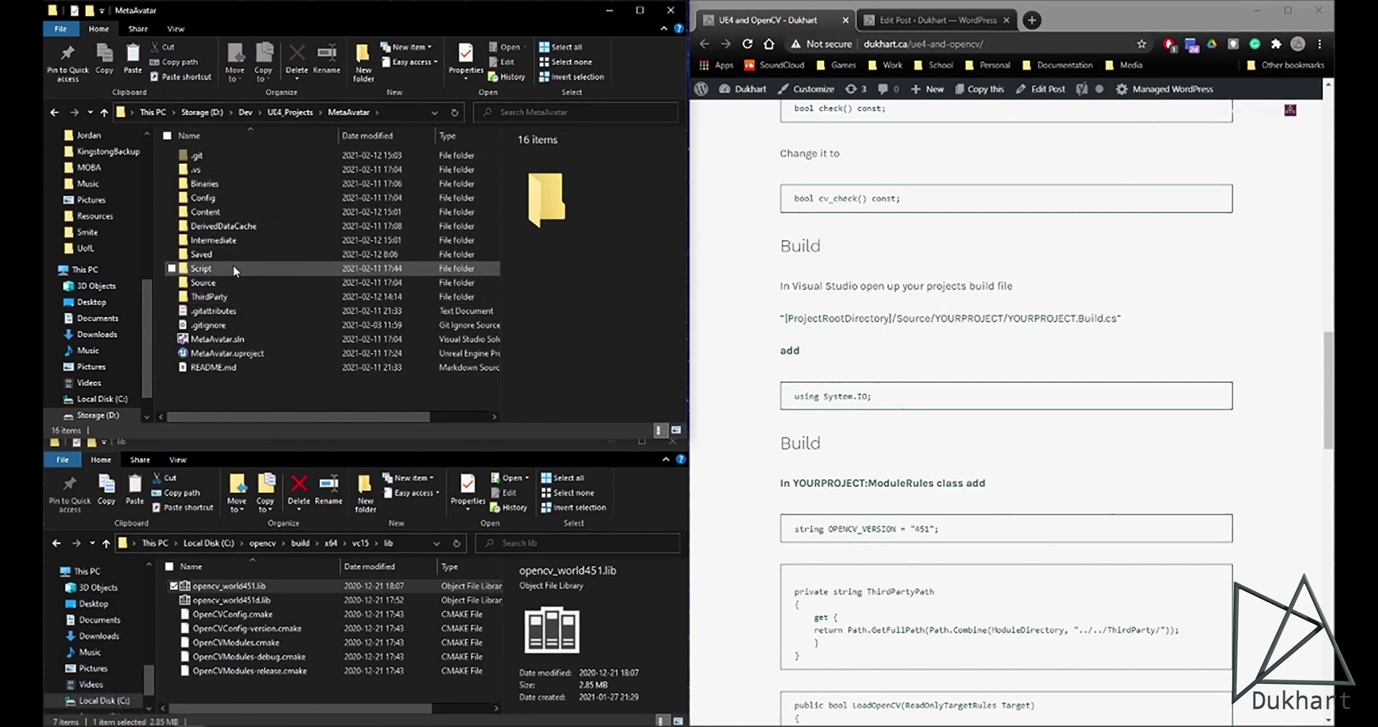
{"action": "left_click", "coordinate": [236, 344]}
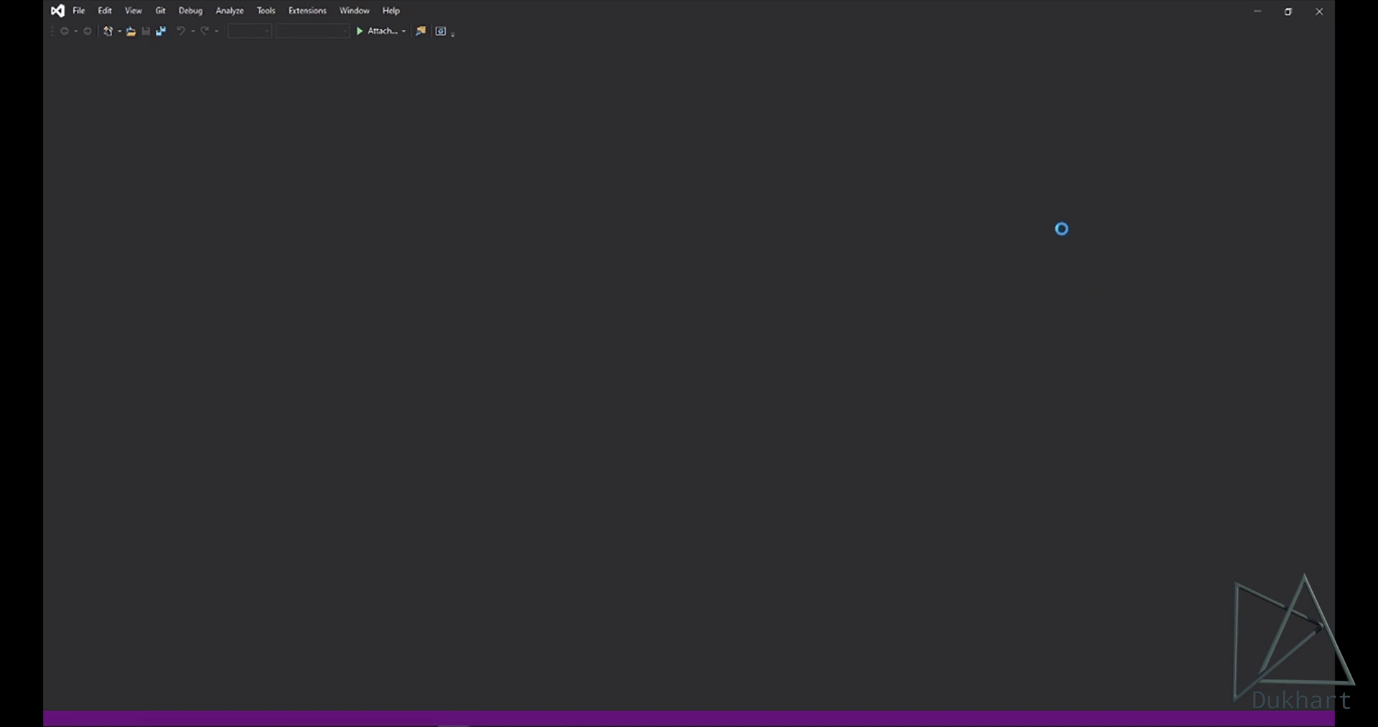
Step: Expand Games > MetaAvatar > Source > MetaAvatar in Solution Explorer and show MetaAvatar.Build.cs
{"action": "left_click", "coordinate": [1099, 245]}
{"action": "left_click", "coordinate": [1114, 279]}
{"action": "left_click", "coordinate": [1054, 218]}
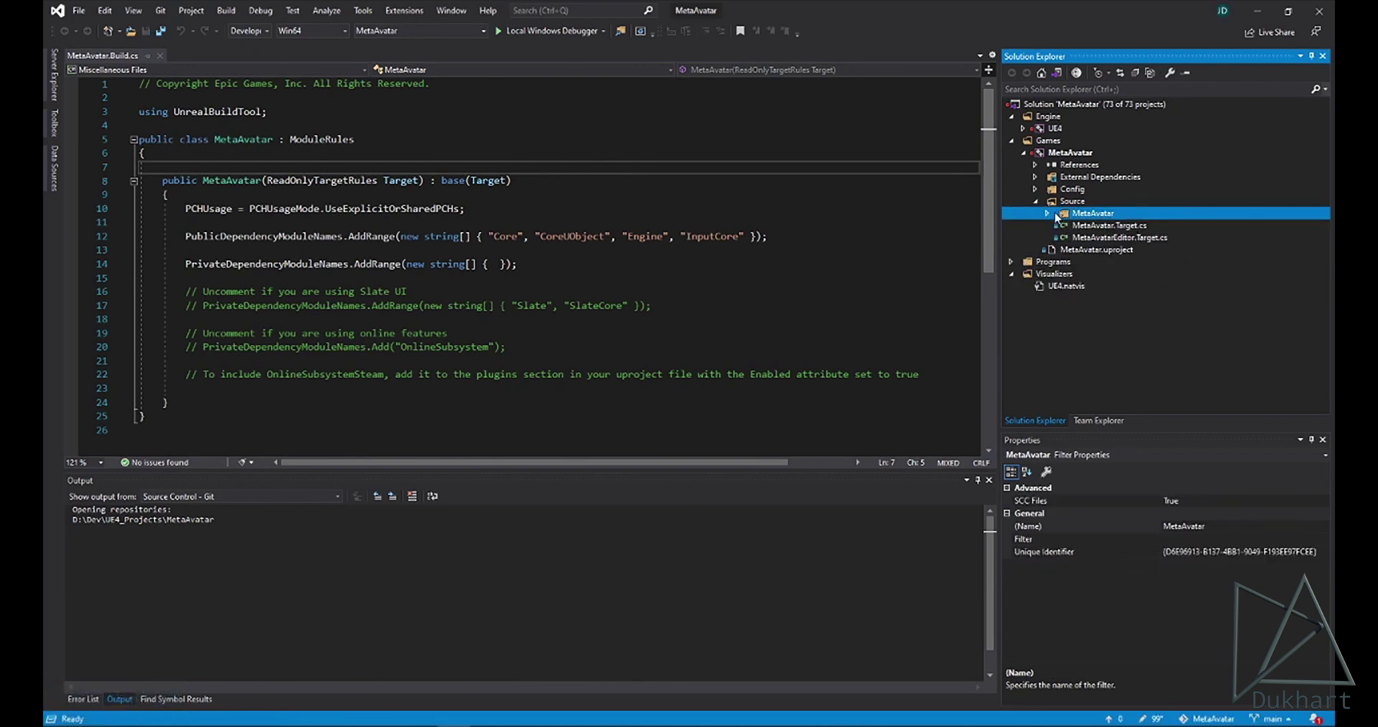
{"action": "left_click", "coordinate": [1054, 219]}
{"action": "left_click", "coordinate": [1117, 275]}
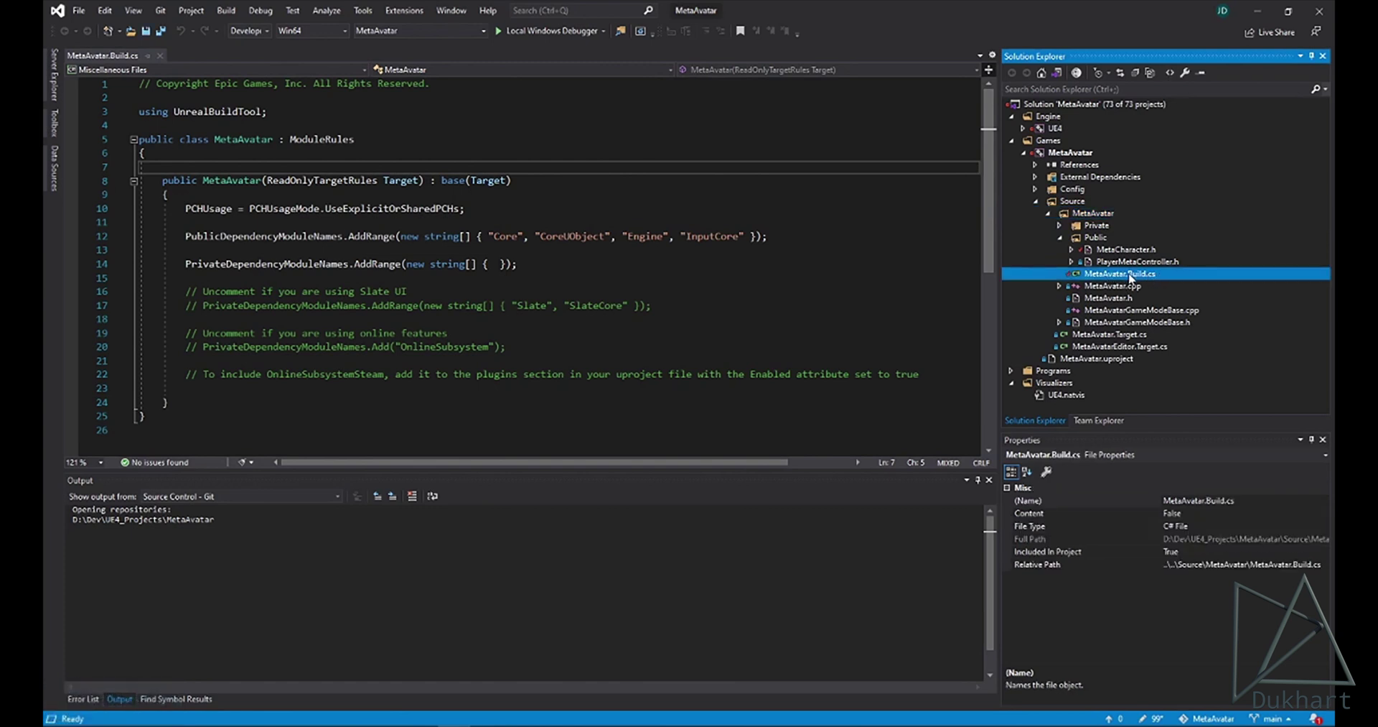
{"action": "left_click", "coordinate": [1133, 276]}
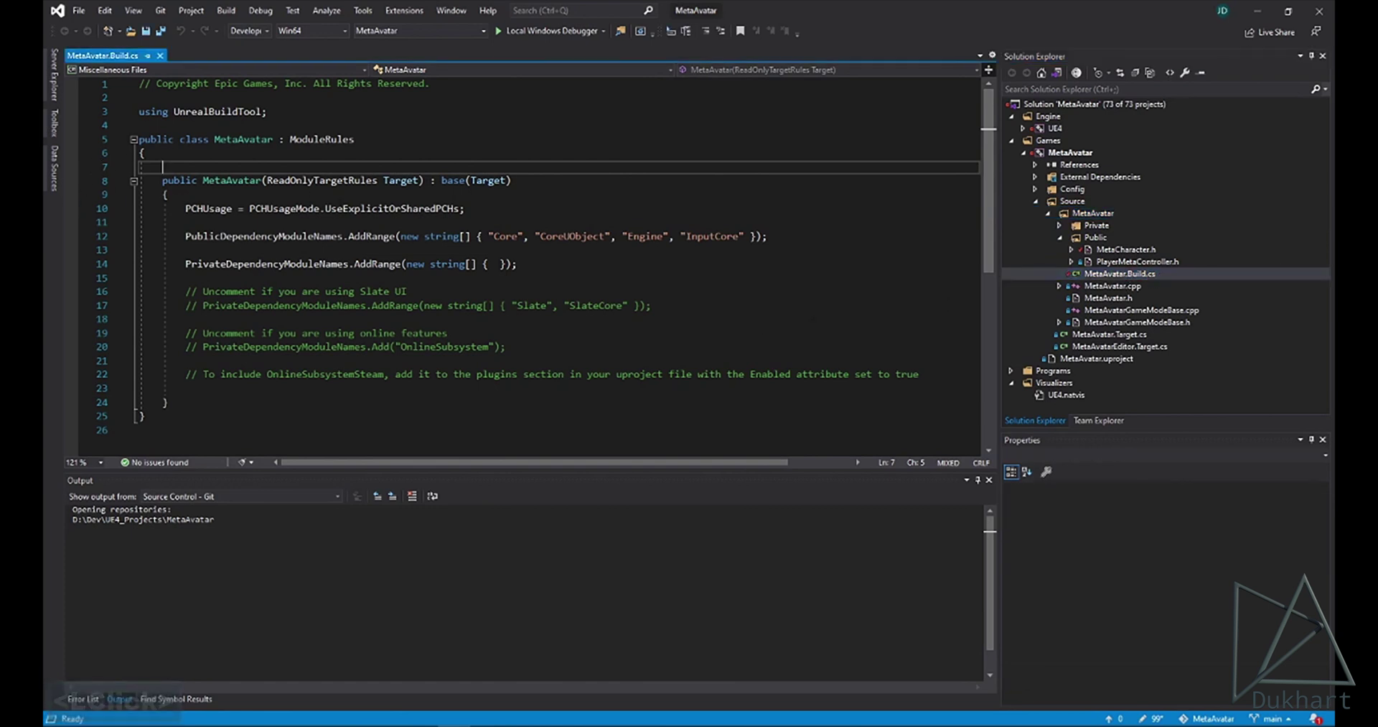
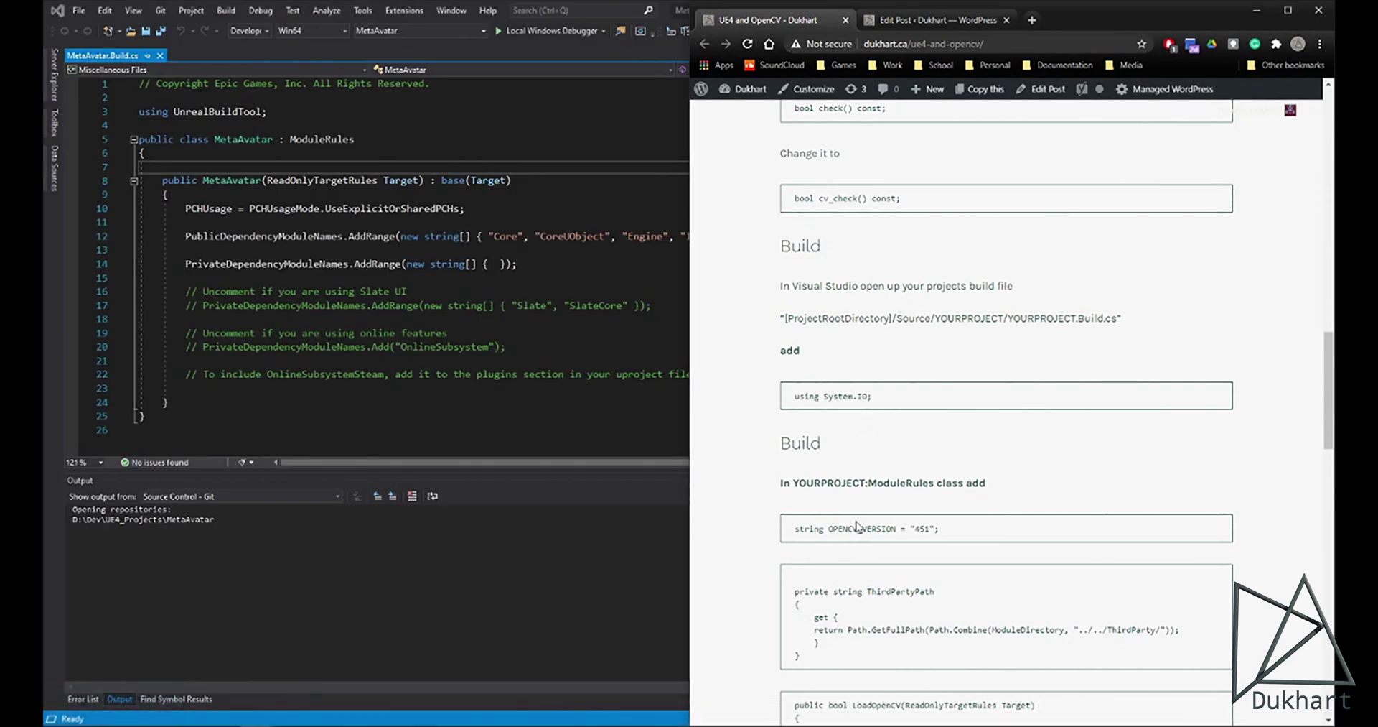
Step: Copy 'using System.IO;' from the tutorial and bring it into the build file
{"action": "left_click", "coordinate": [872, 392]}
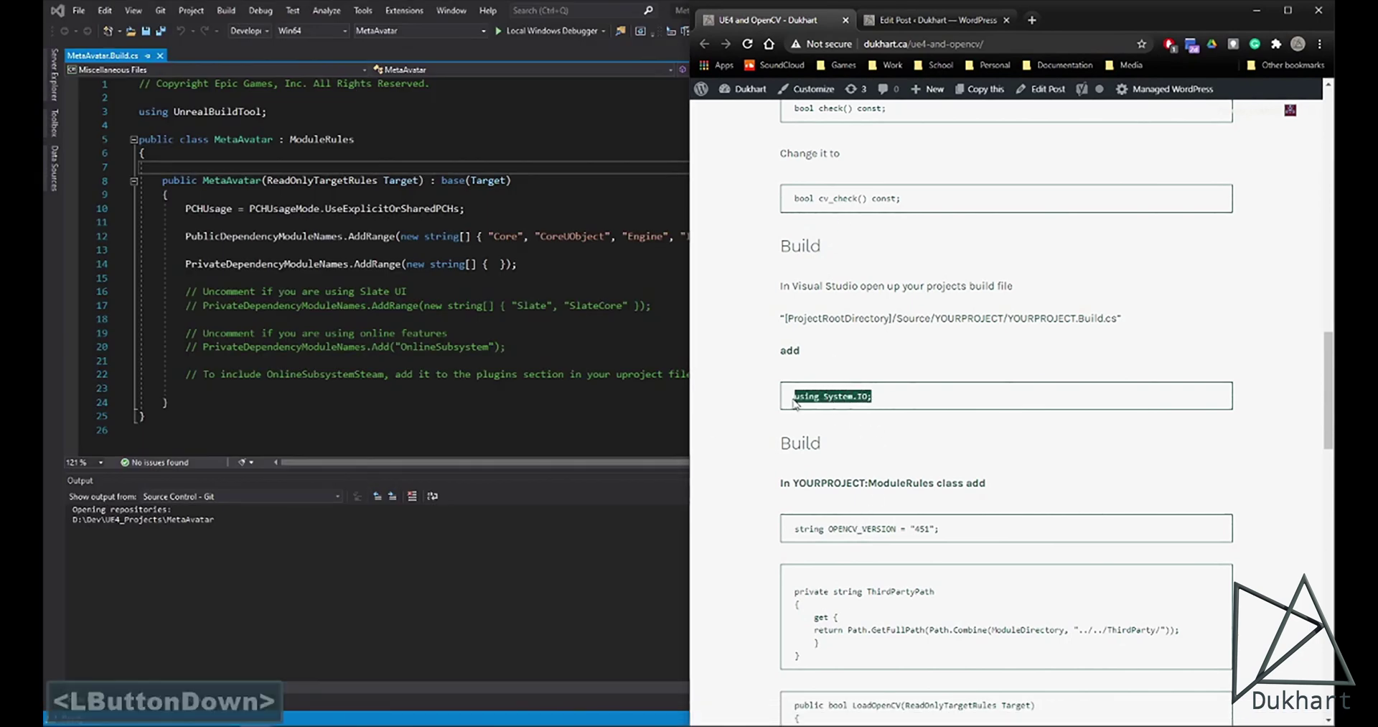
{"action": "key", "text": "ctrl+c"}
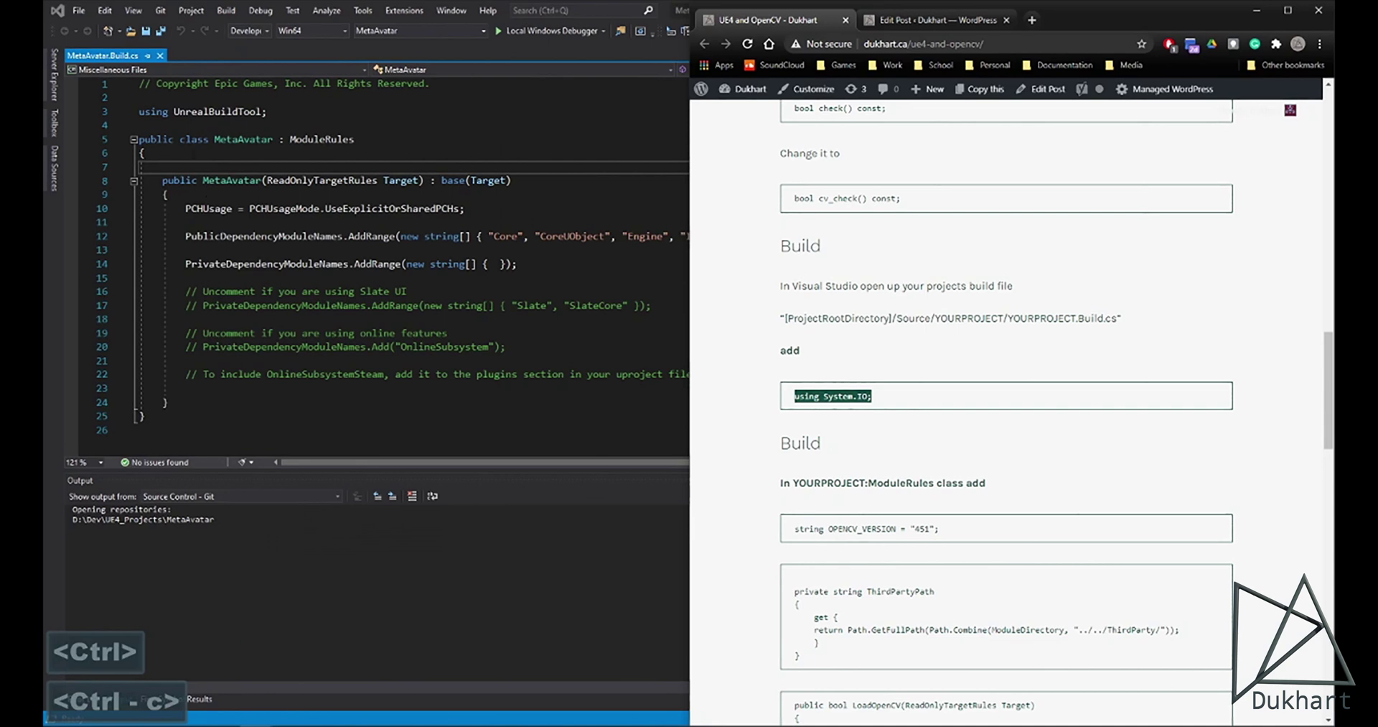
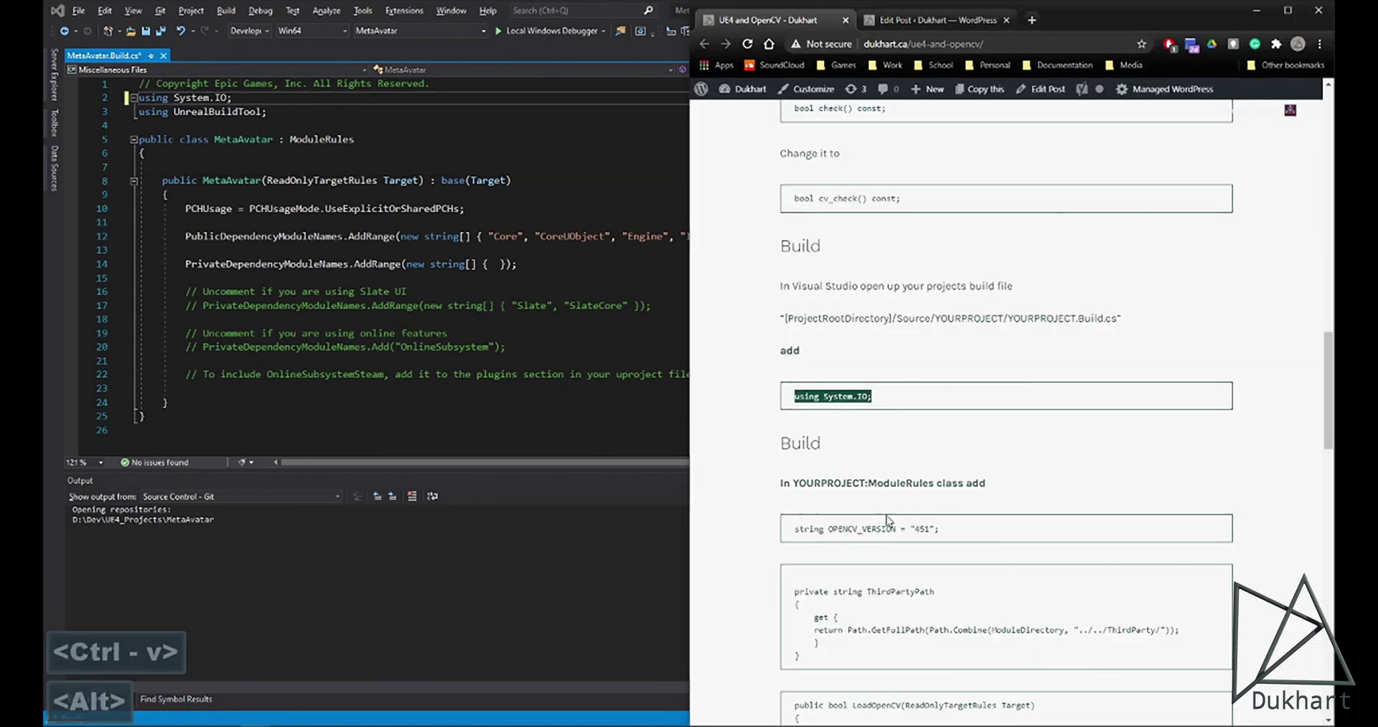
{"action": "key", "text": "alt+Tab"}
Step: Paste string OPENCV_VERSION = "451" into the ModuleRules class above the constructor with blank lines around it
{"action": "left_click", "coordinate": [923, 525]}
{"action": "left_click", "coordinate": [924, 538]}
{"action": "key", "text": "ctrl+c"}
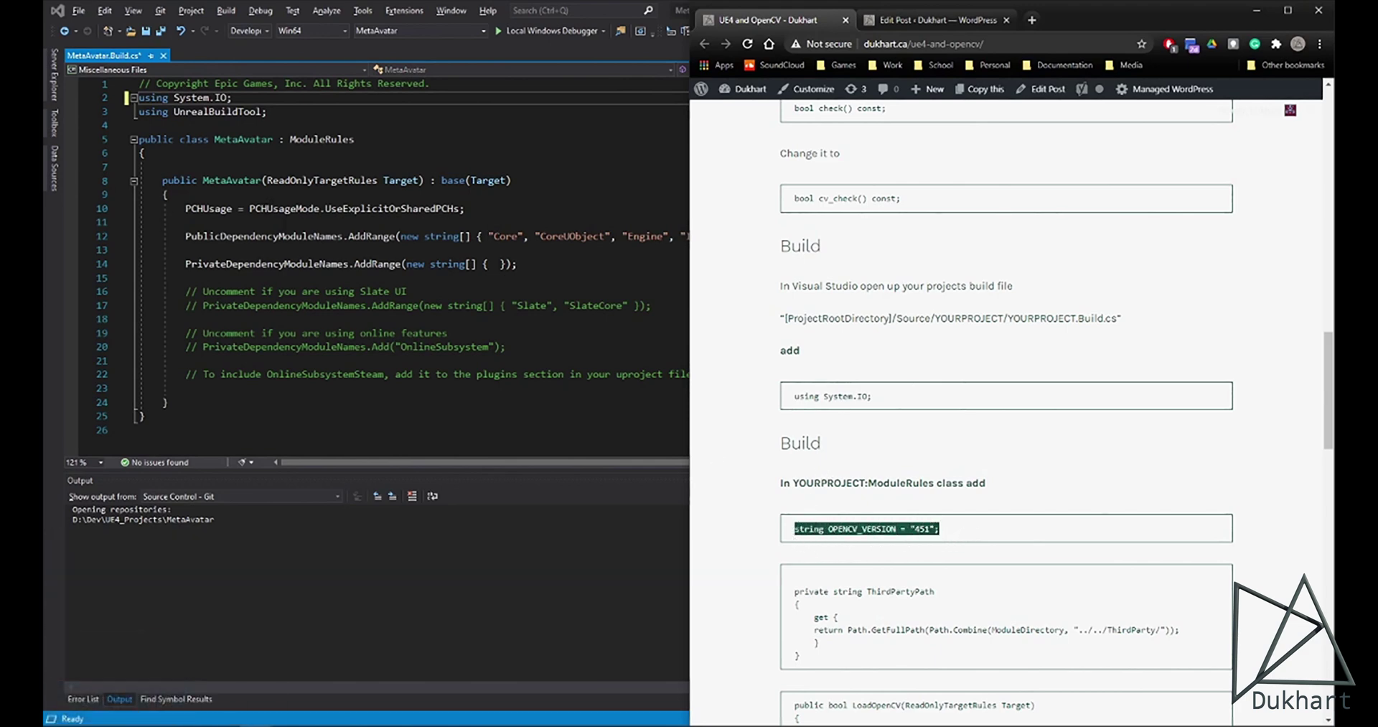
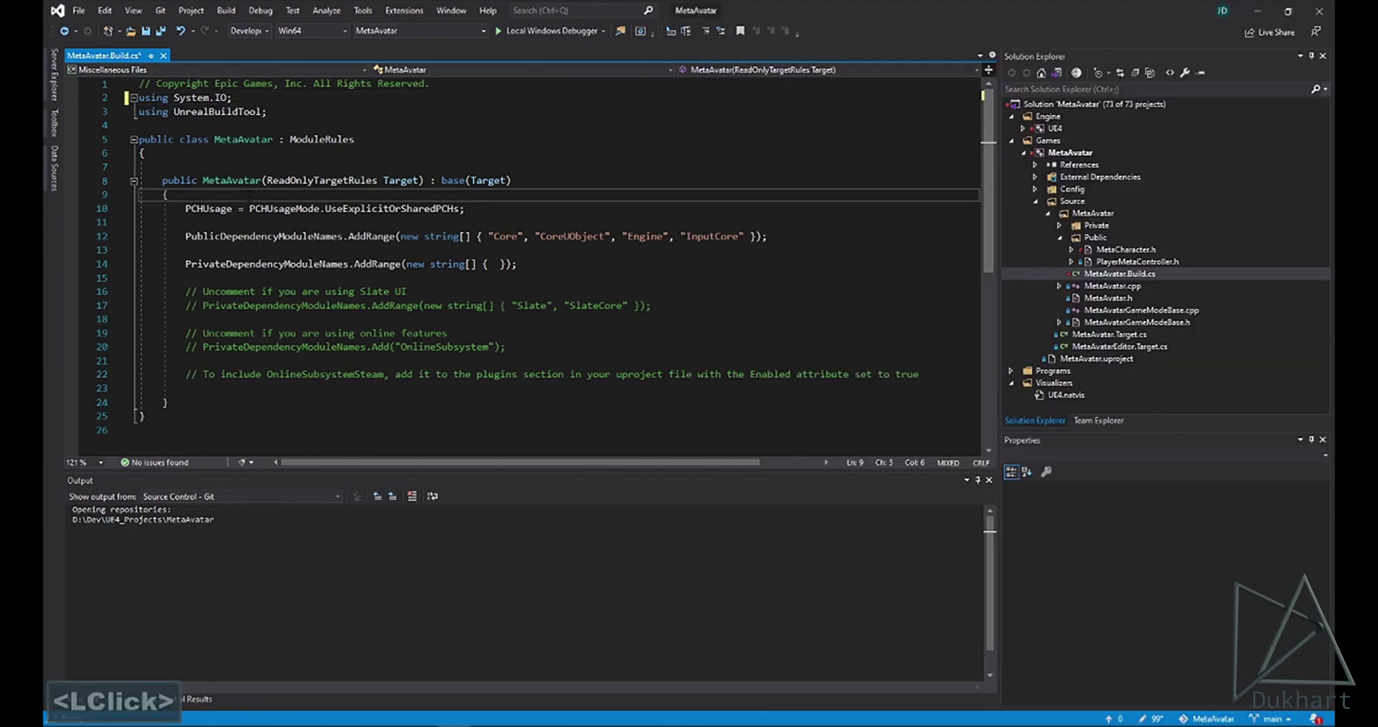
{"action": "key", "text": "Up"}
{"action": "key", "text": "Up"}
{"action": "key", "text": "ctrl+v"}
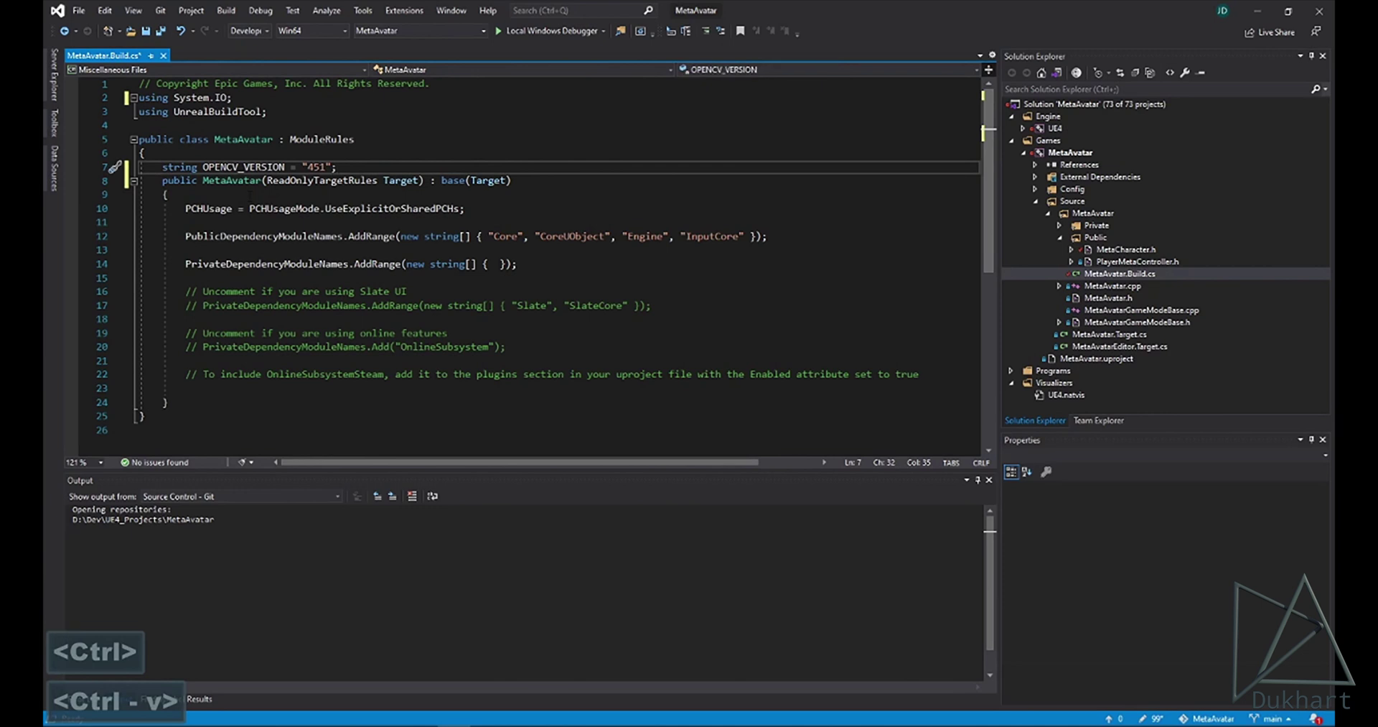
{"action": "key", "text": "Return"}
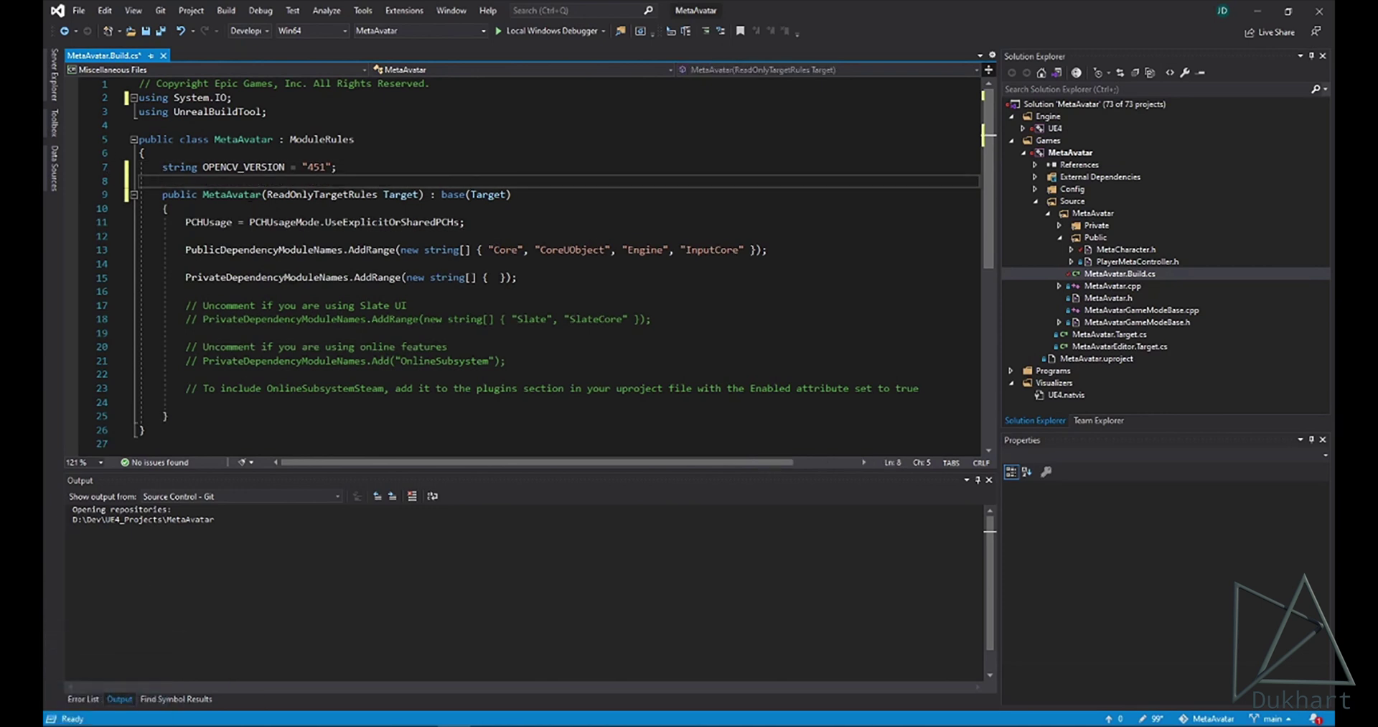
{"action": "key", "text": "Return"}
{"action": "key", "text": "Up"}
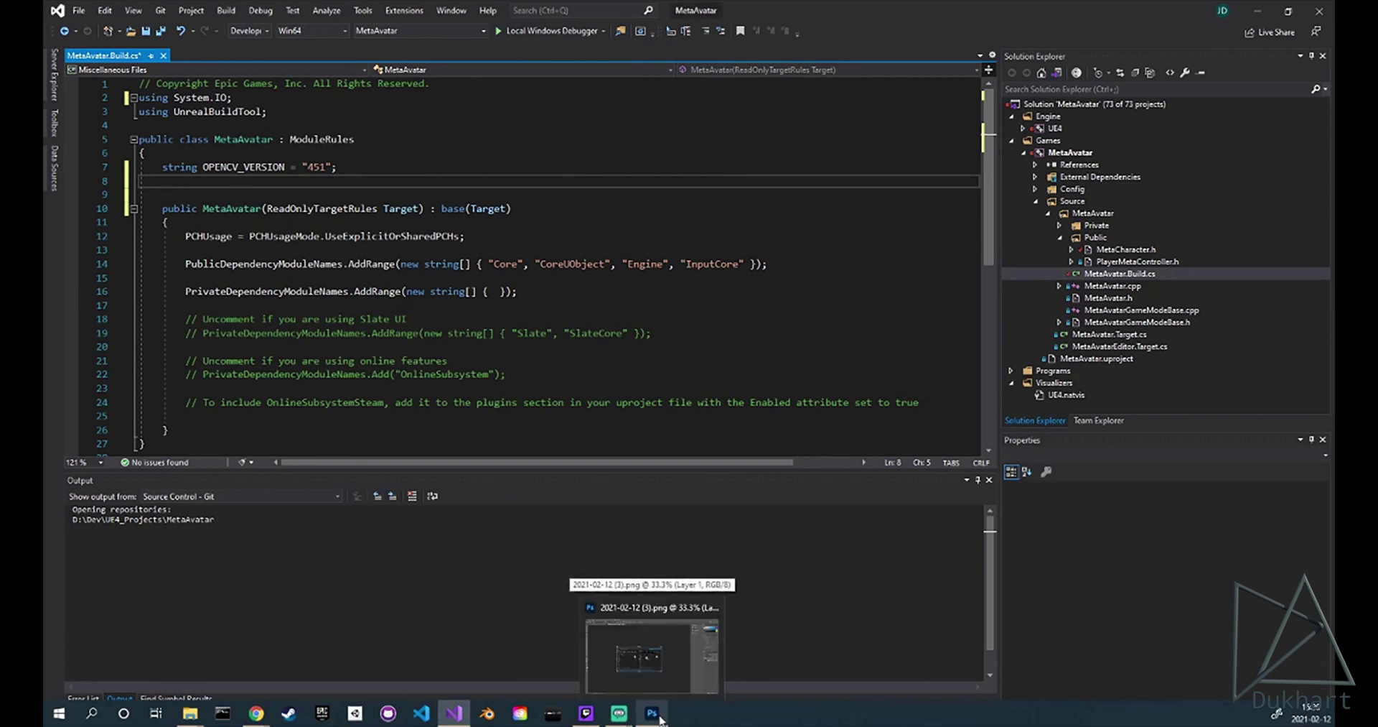
{"action": "key", "text": "alt+Tab"}
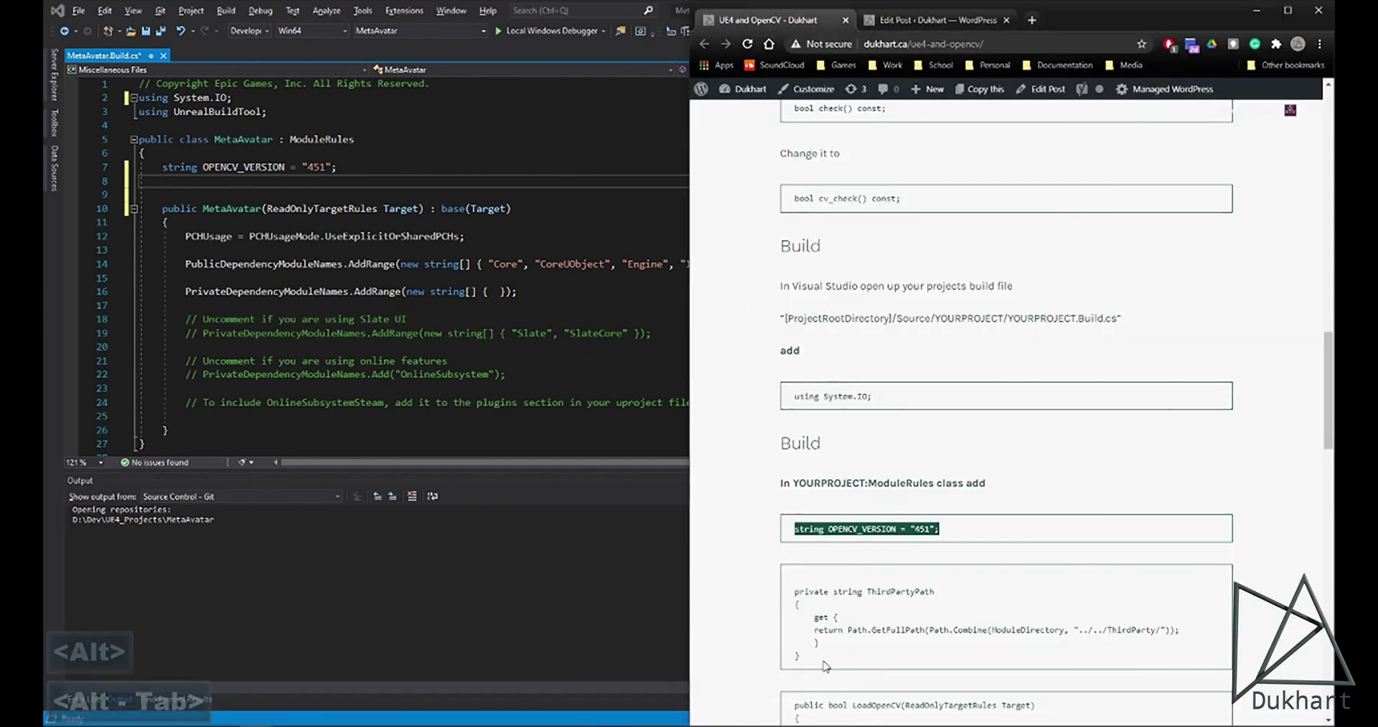
{"action": "left_click", "coordinate": [807, 646]}
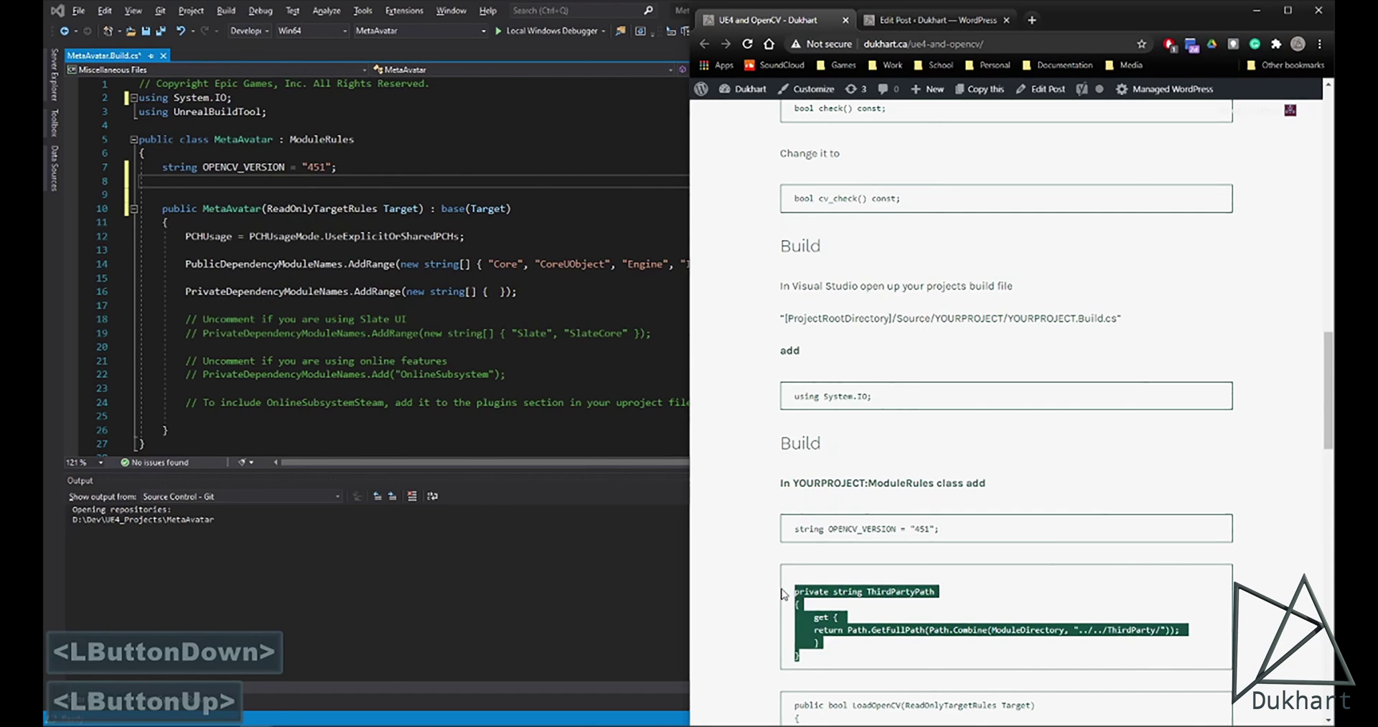
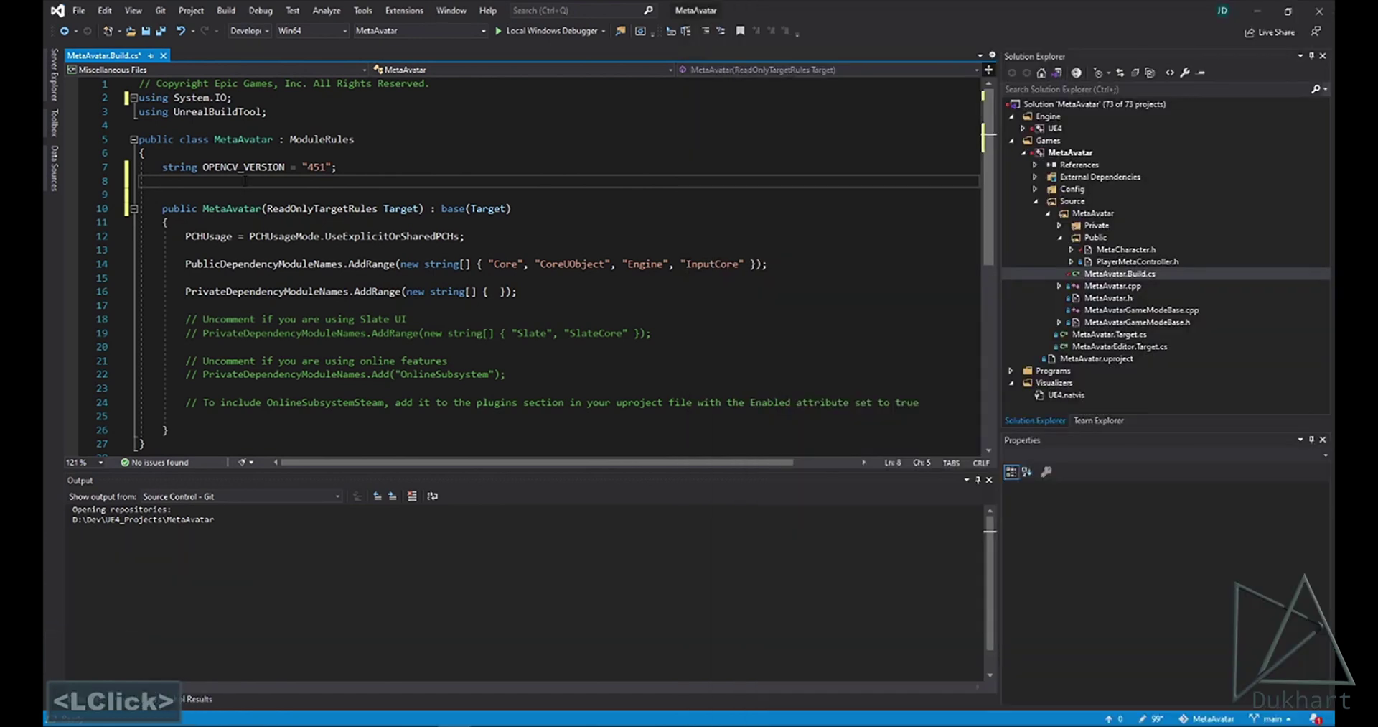
{"action": "key", "text": "ctrl+v"}
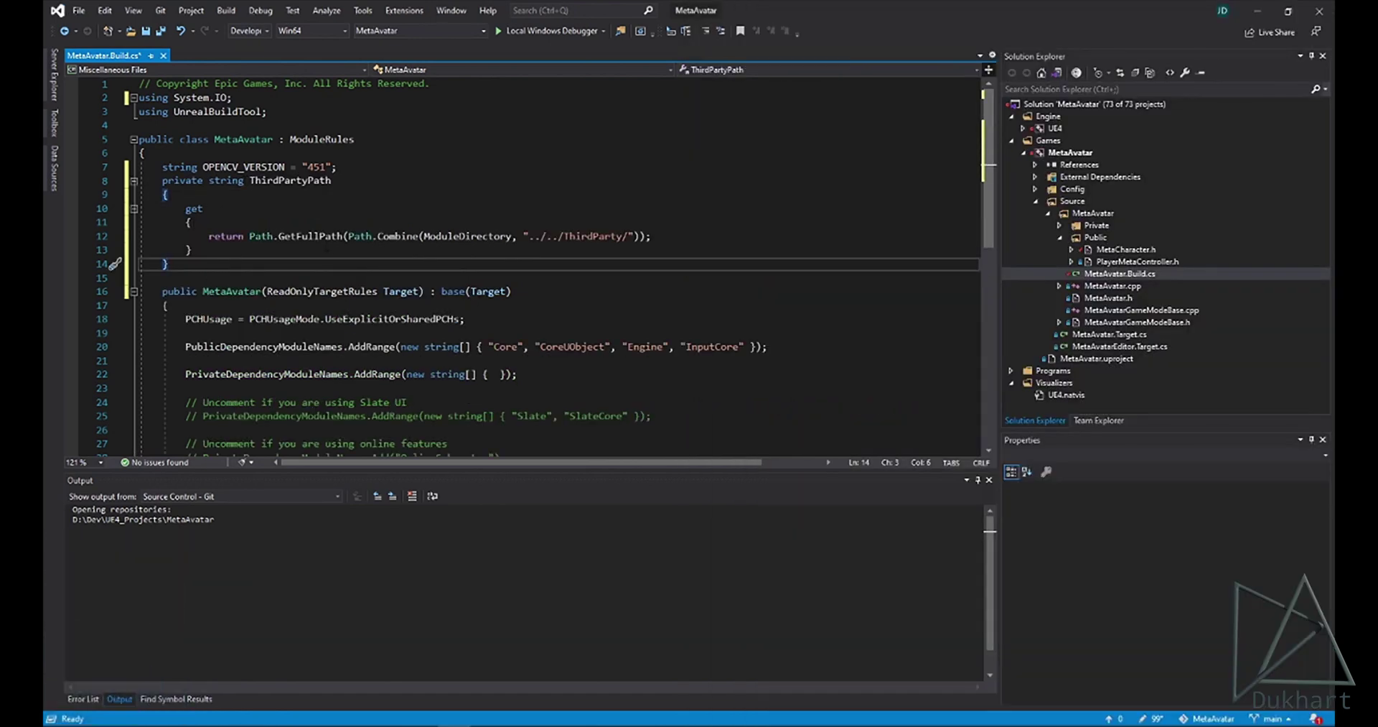
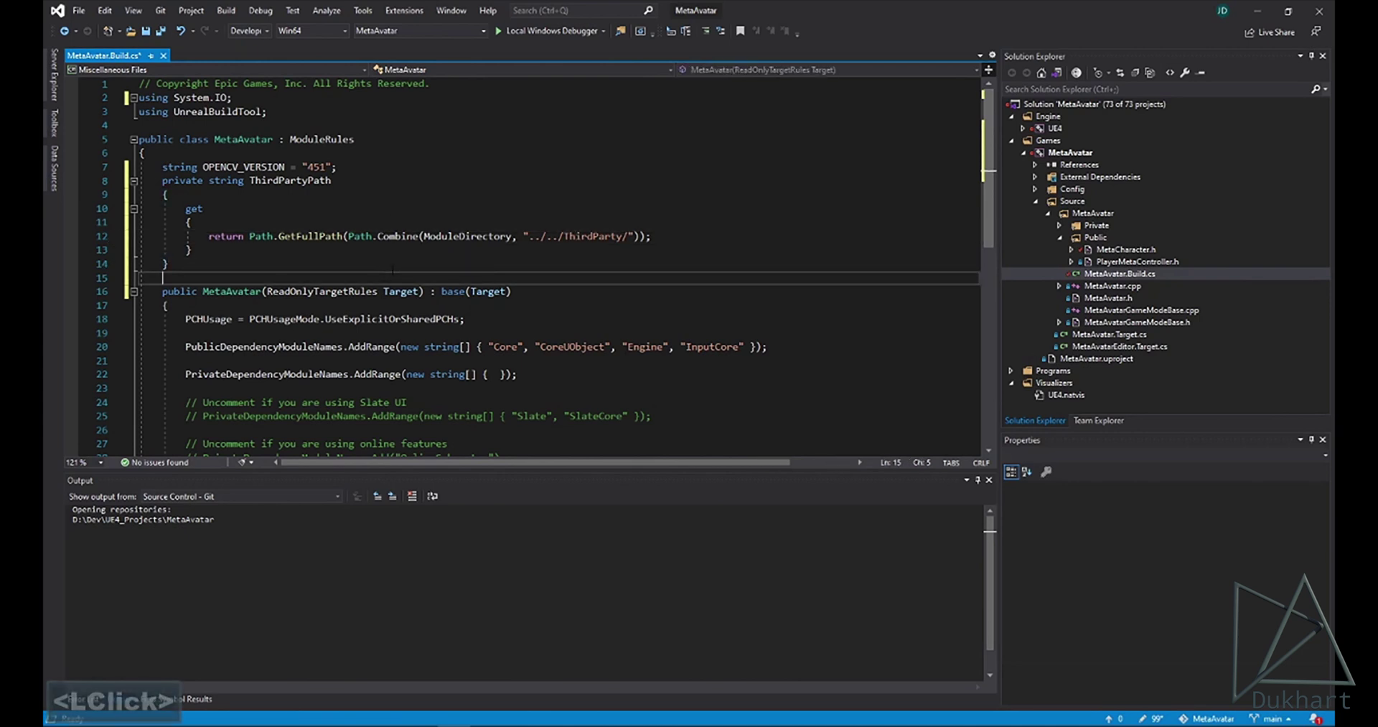
Step: Scroll the tutorial page down to the LoadOpenCV method code to copy next
{"action": "key", "text": "alt+Tab"}
{"action": "scroll", "scroll_direction": "down", "scroll_amount": 3}
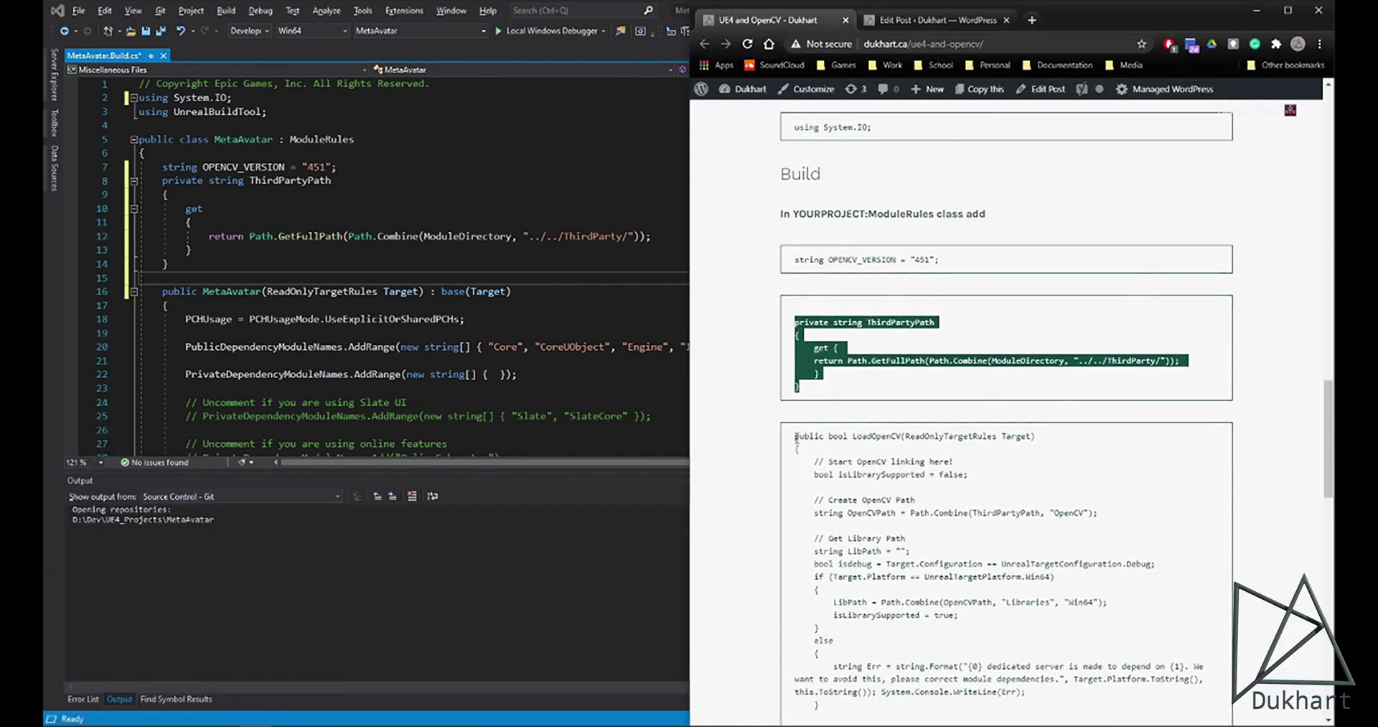
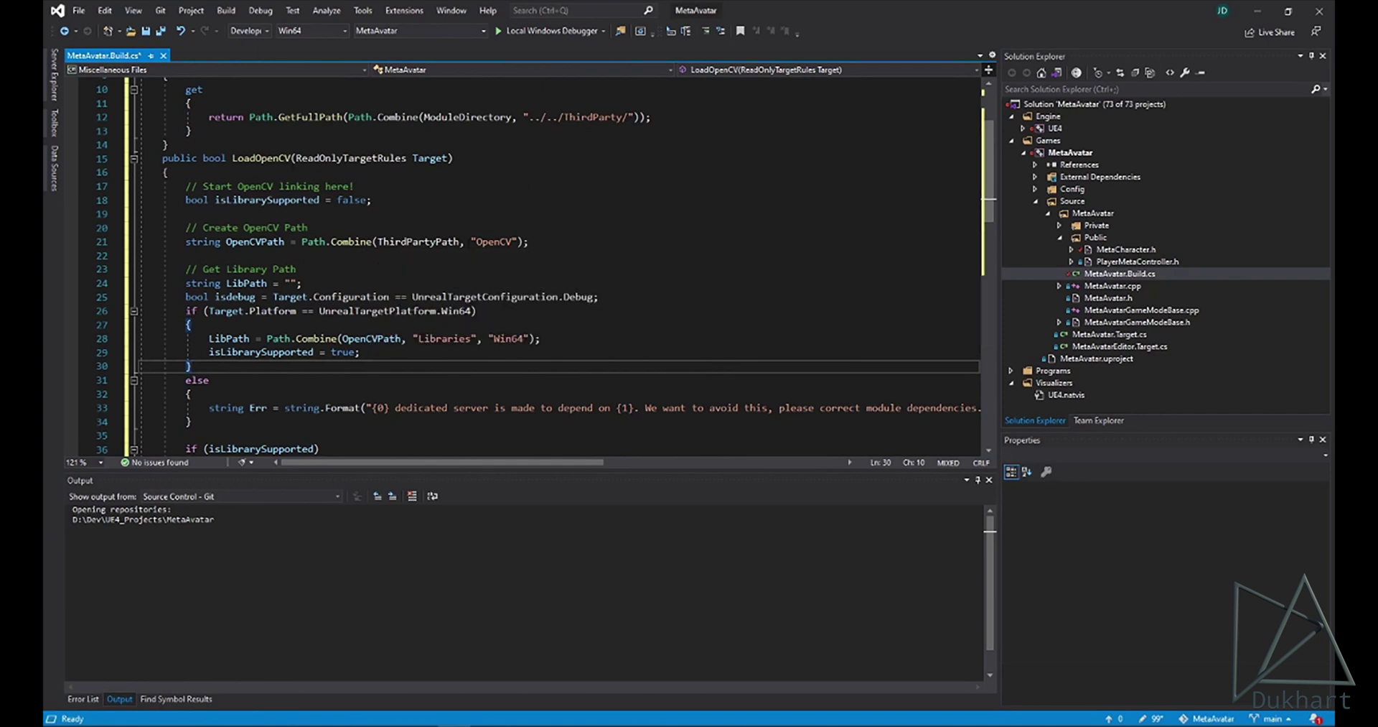
{"action": "scroll", "scroll_direction": "down", "scroll_amount": 3}
{"action": "scroll", "scroll_direction": "down", "scroll_amount": 3}
{"action": "scroll", "scroll_direction": "down", "scroll_amount": 3}
{"action": "scroll", "scroll_direction": "down", "scroll_amount": 3}
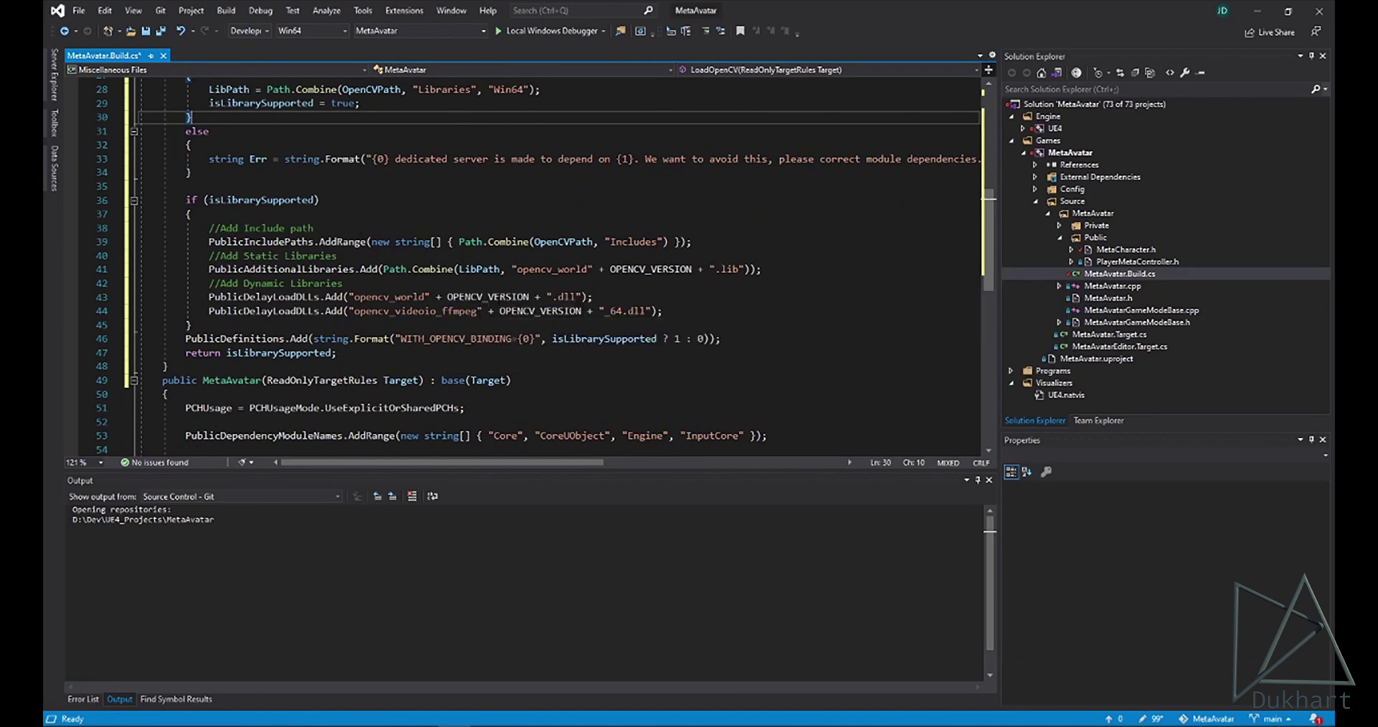
{"action": "scroll", "scroll_direction": "down", "scroll_amount": 3}
{"action": "scroll", "scroll_direction": "down", "scroll_amount": 3}
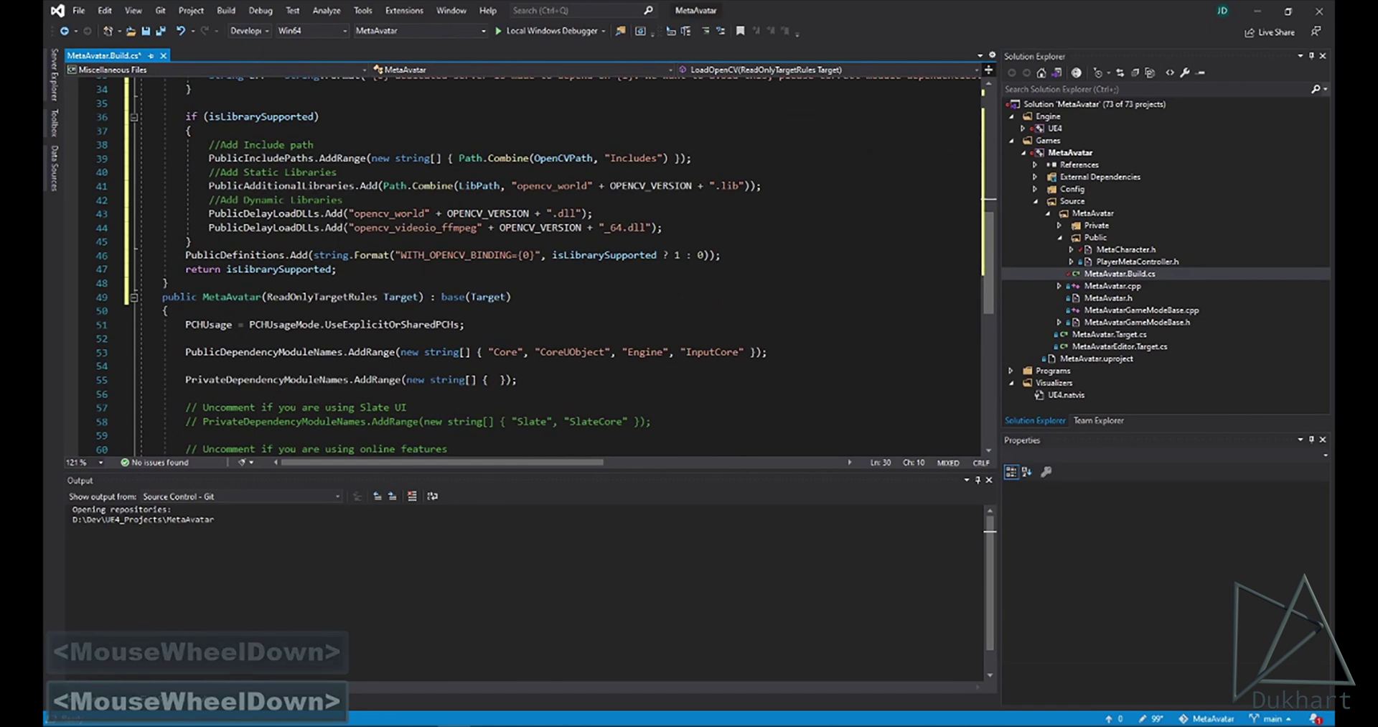
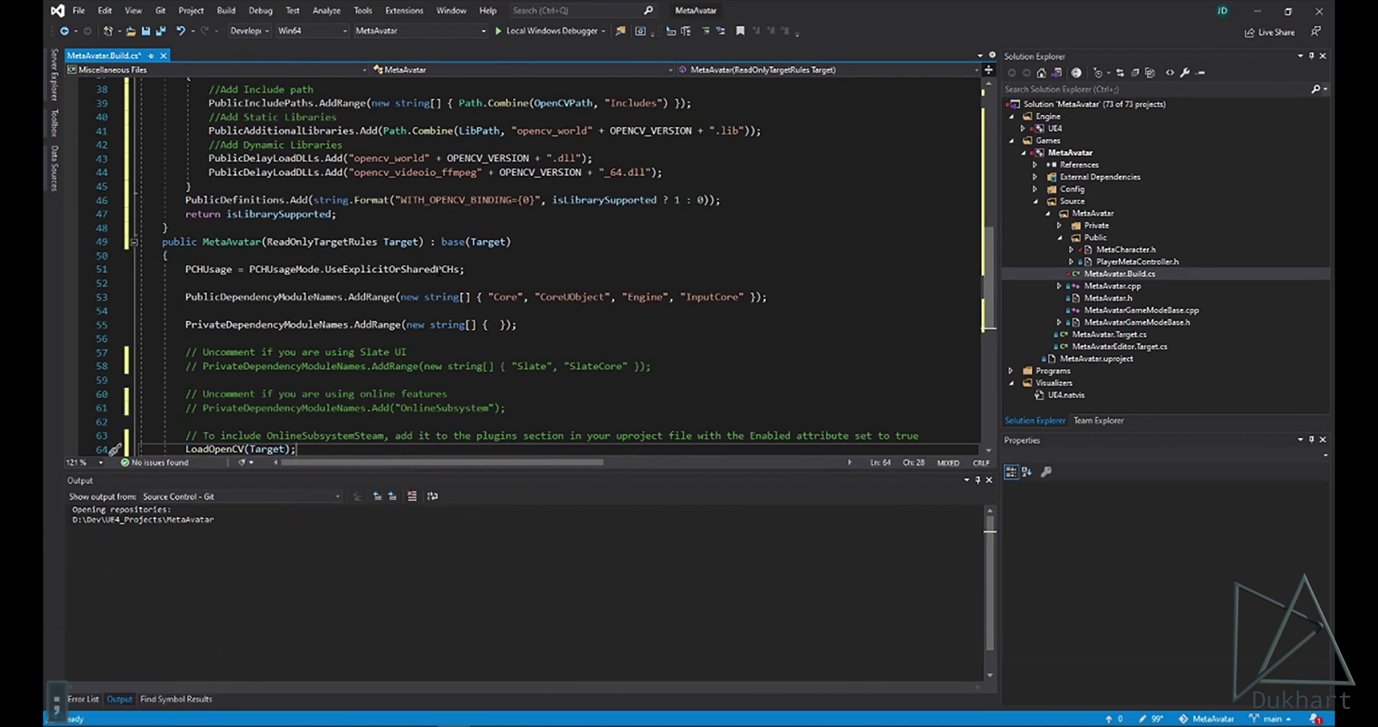
Step: Save MetaAvatar.Build.cs and start a build of the MetaAvatar project
{"action": "key", "text": "ctrl+s"}
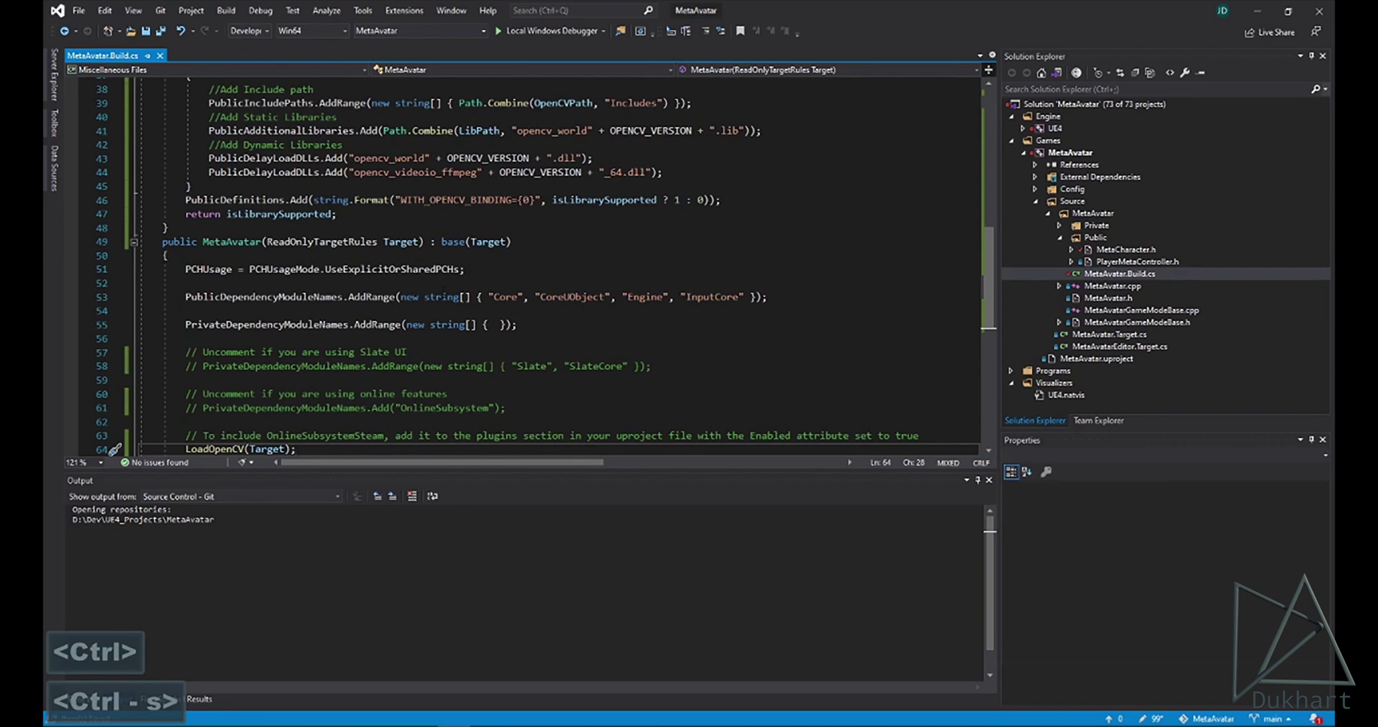
{"action": "scroll", "scroll_direction": "down", "scroll_amount": 3}
{"action": "scroll", "scroll_direction": "up", "scroll_amount": 3}
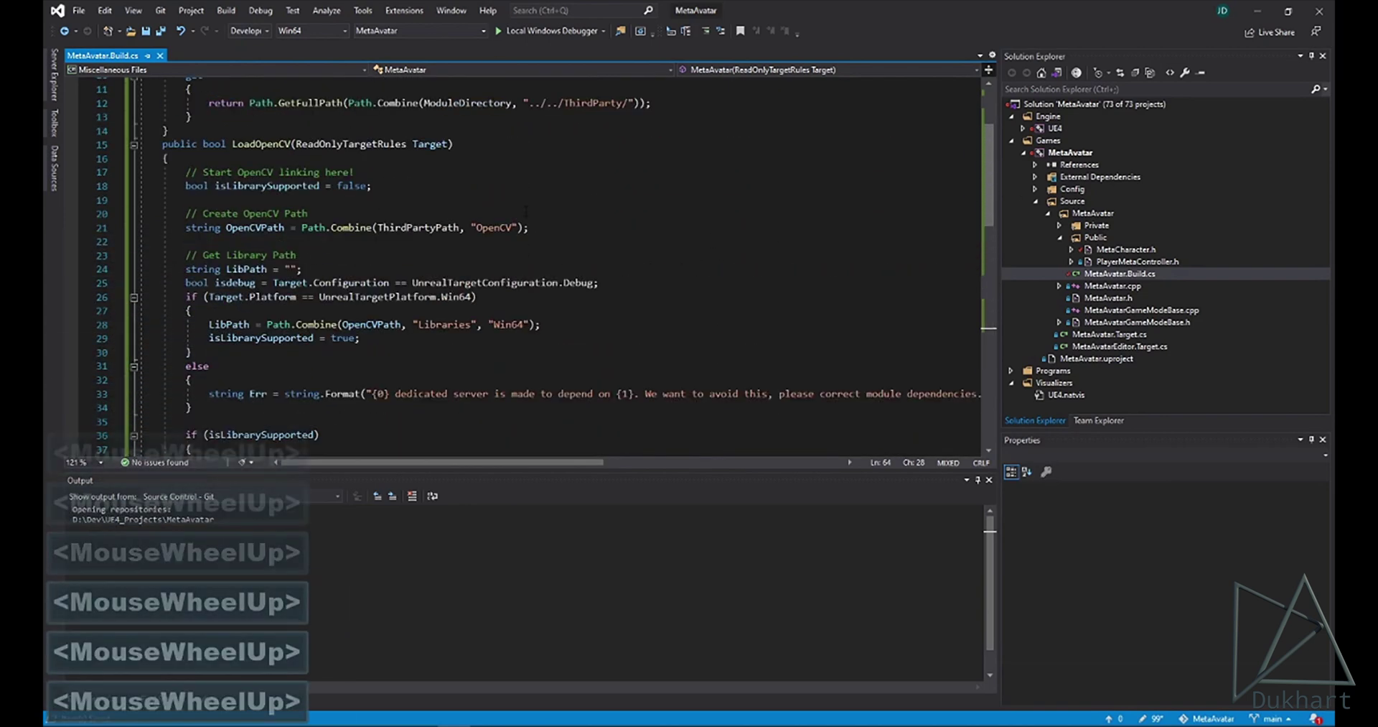
{"action": "left_click", "coordinate": [568, 37]}
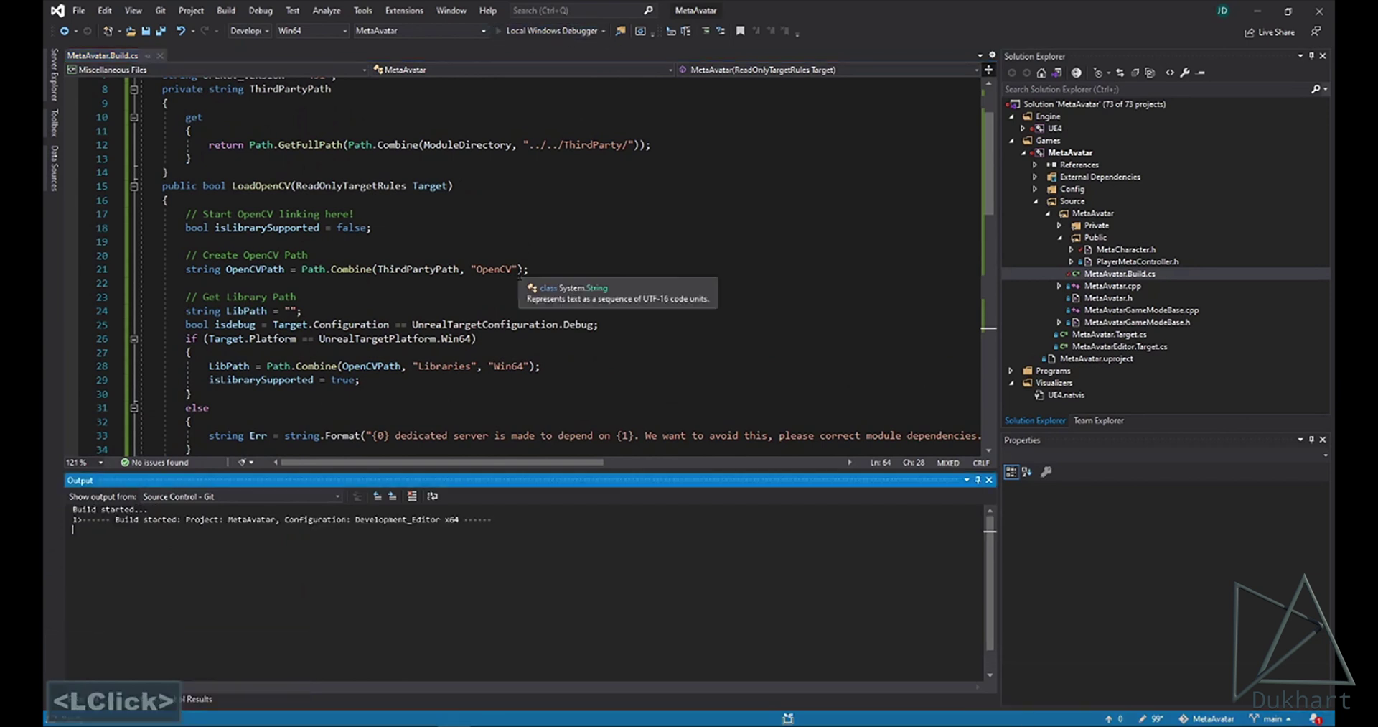
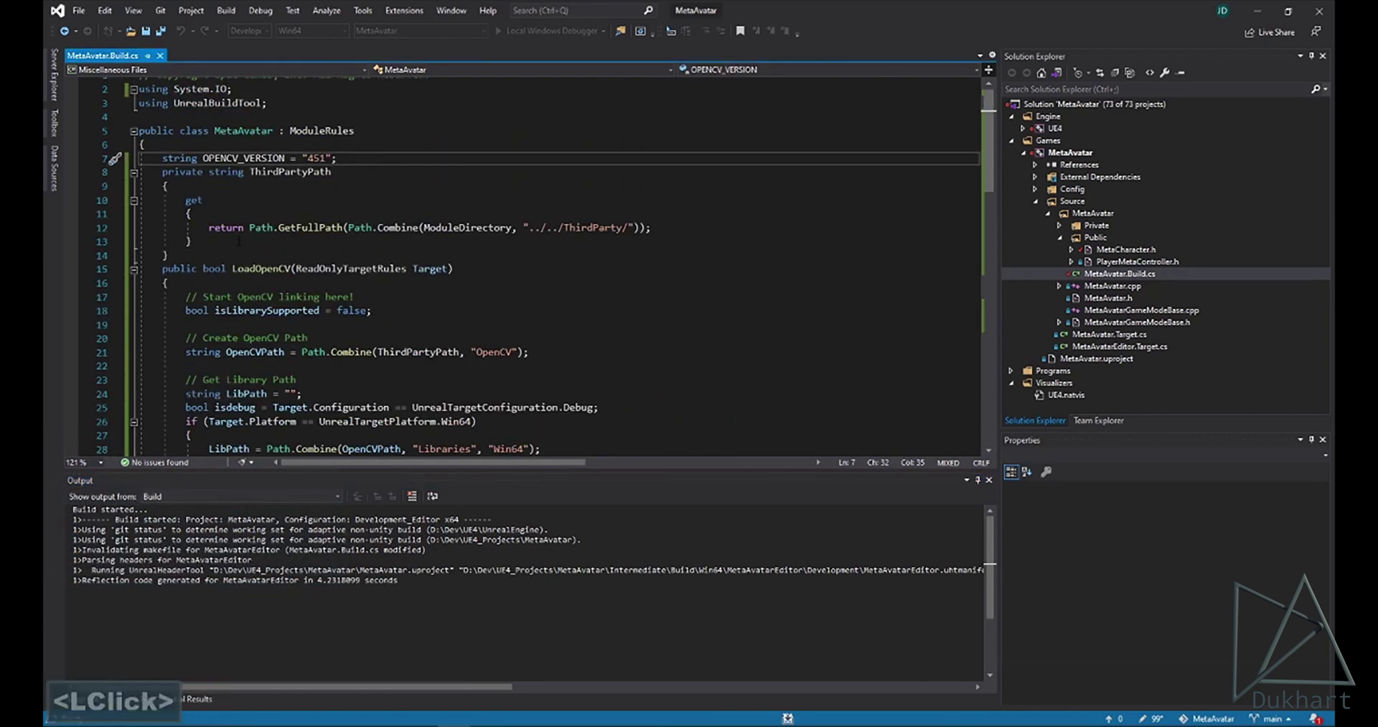
Step: Separate the ThirdPartyPath property from LoadOpenCV with a blank line while the build runs
{"action": "key", "text": "Return"}
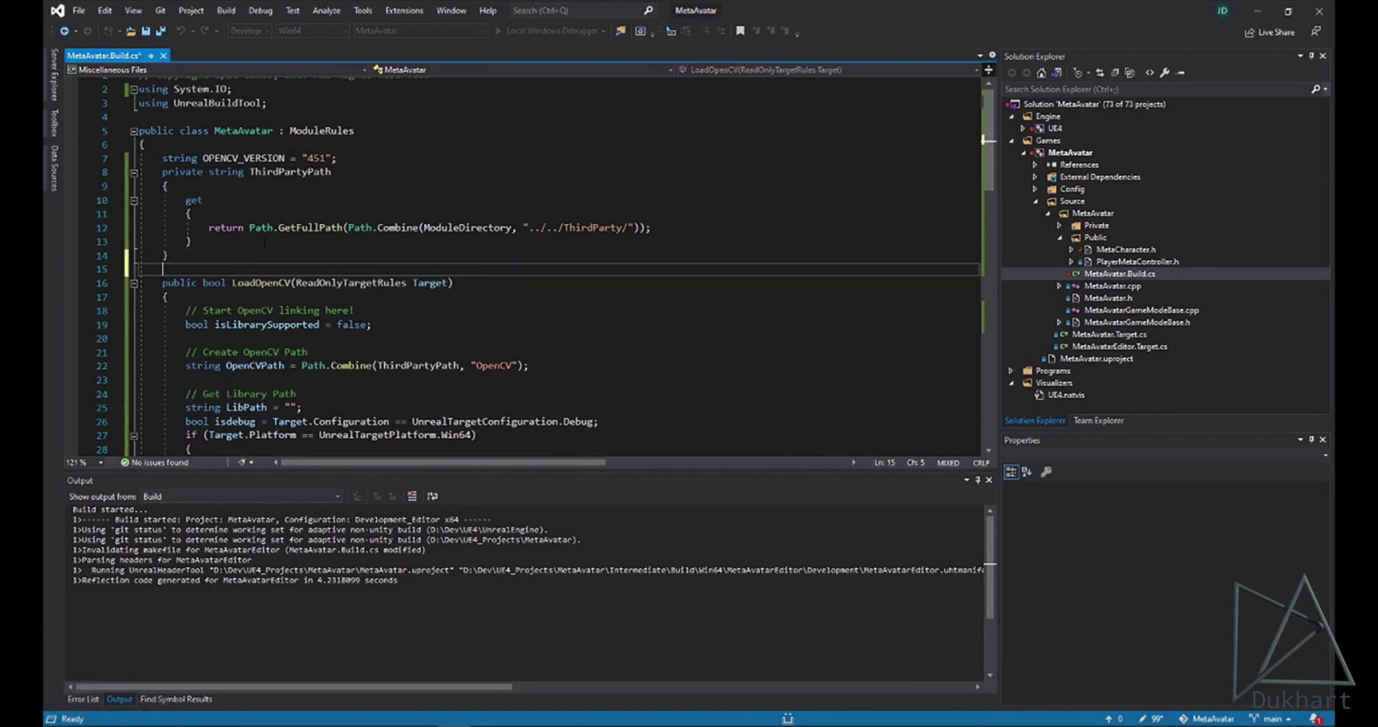
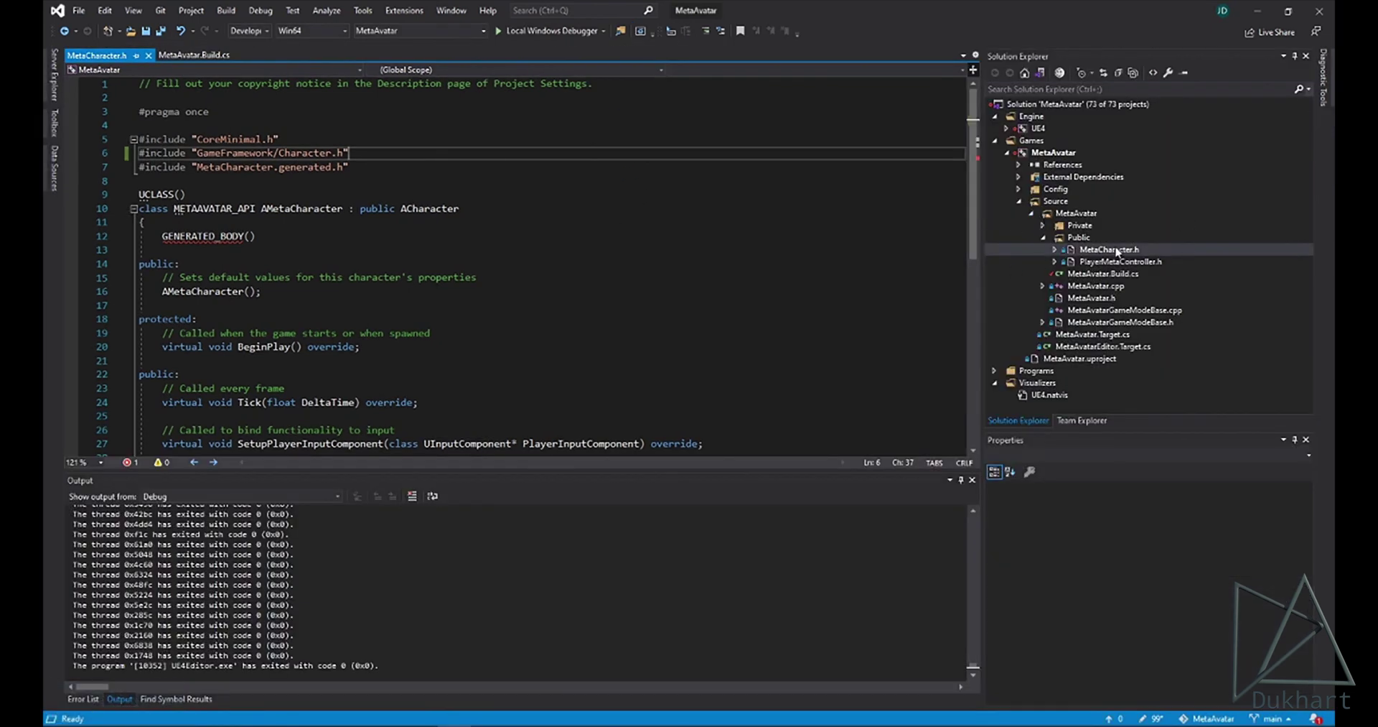
Step: Add an #include for the OpenCV core header after the Character.h include
{"action": "left_click", "coordinate": [1119, 251]}
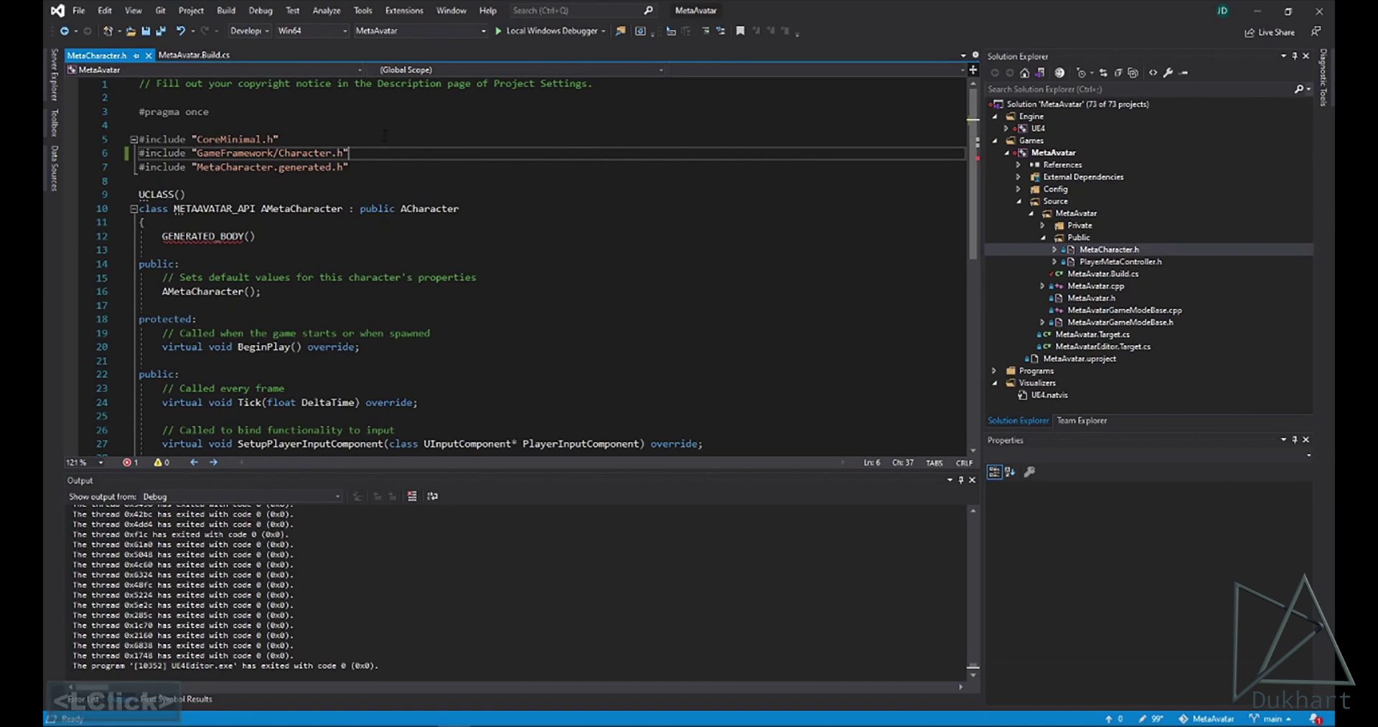
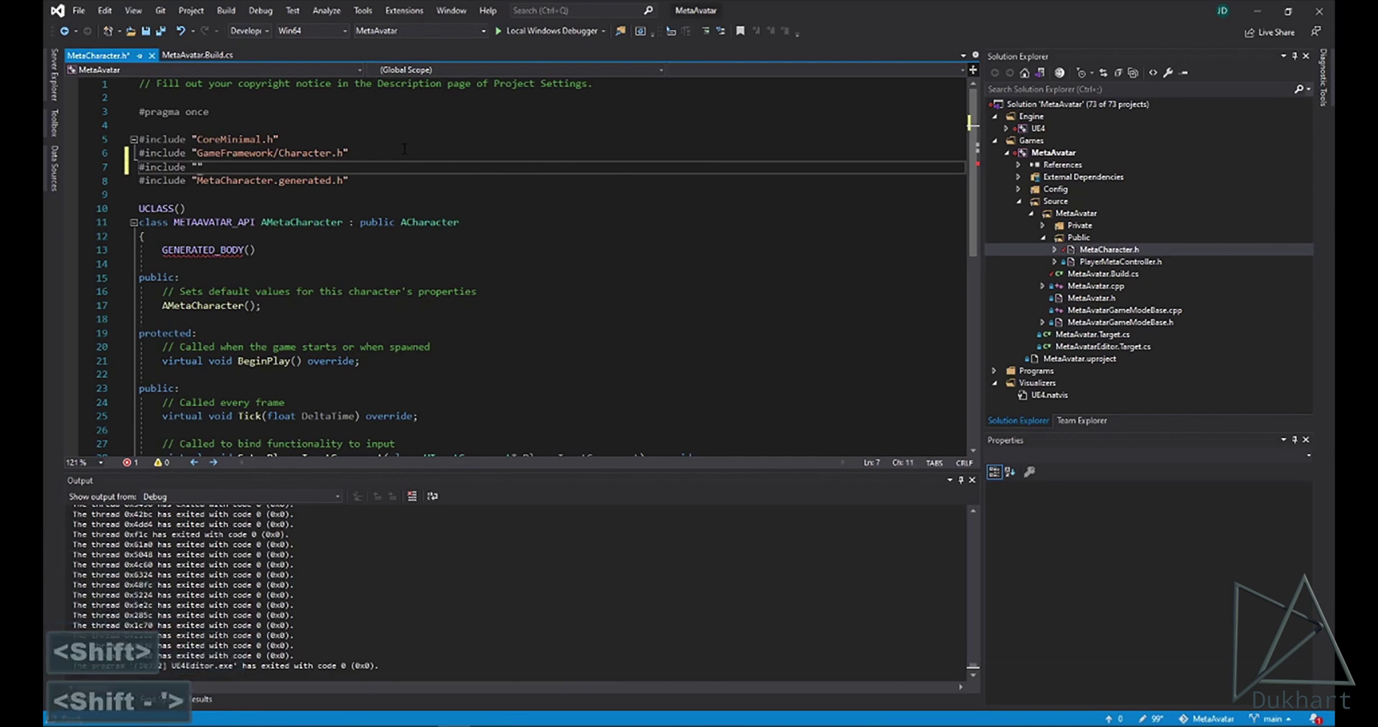
{"action": "type", "text": "op"}
{"action": "type", "text": "n"}
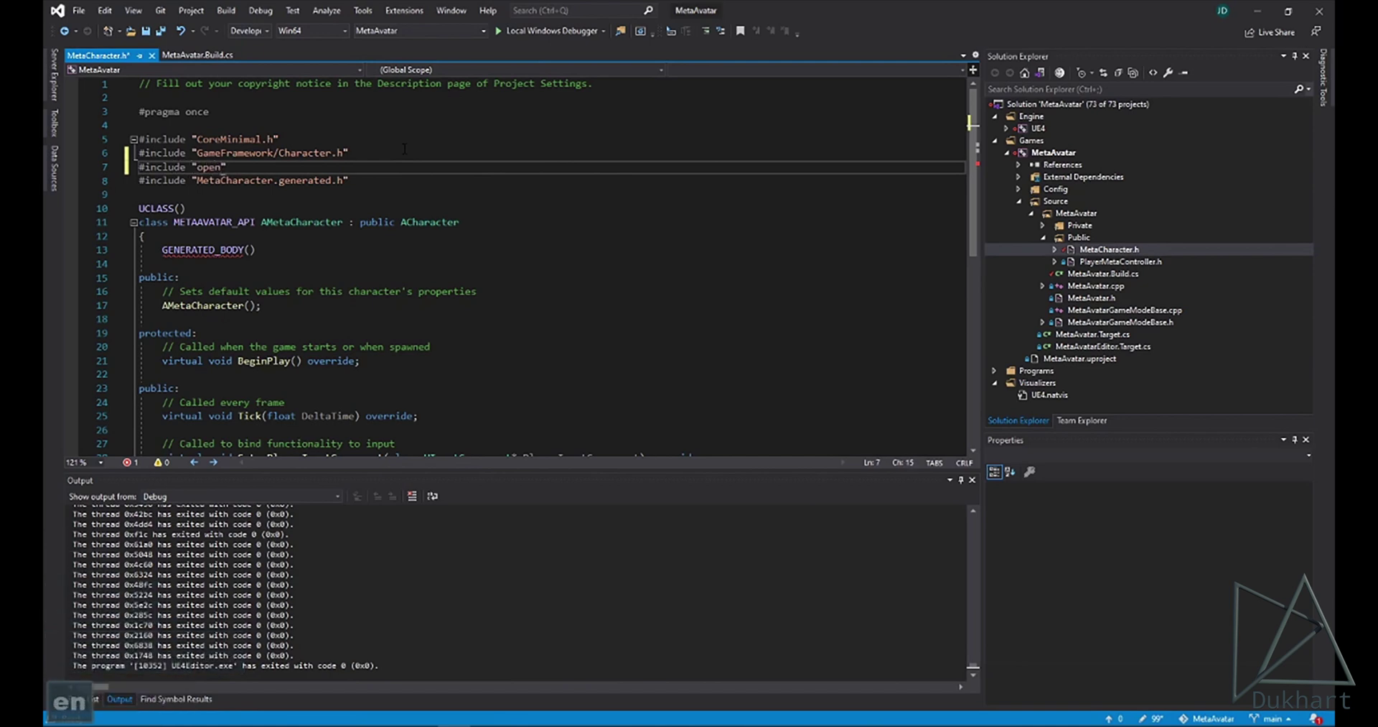
{"action": "key", "text": "/"}
{"action": "type", "text": "core"}
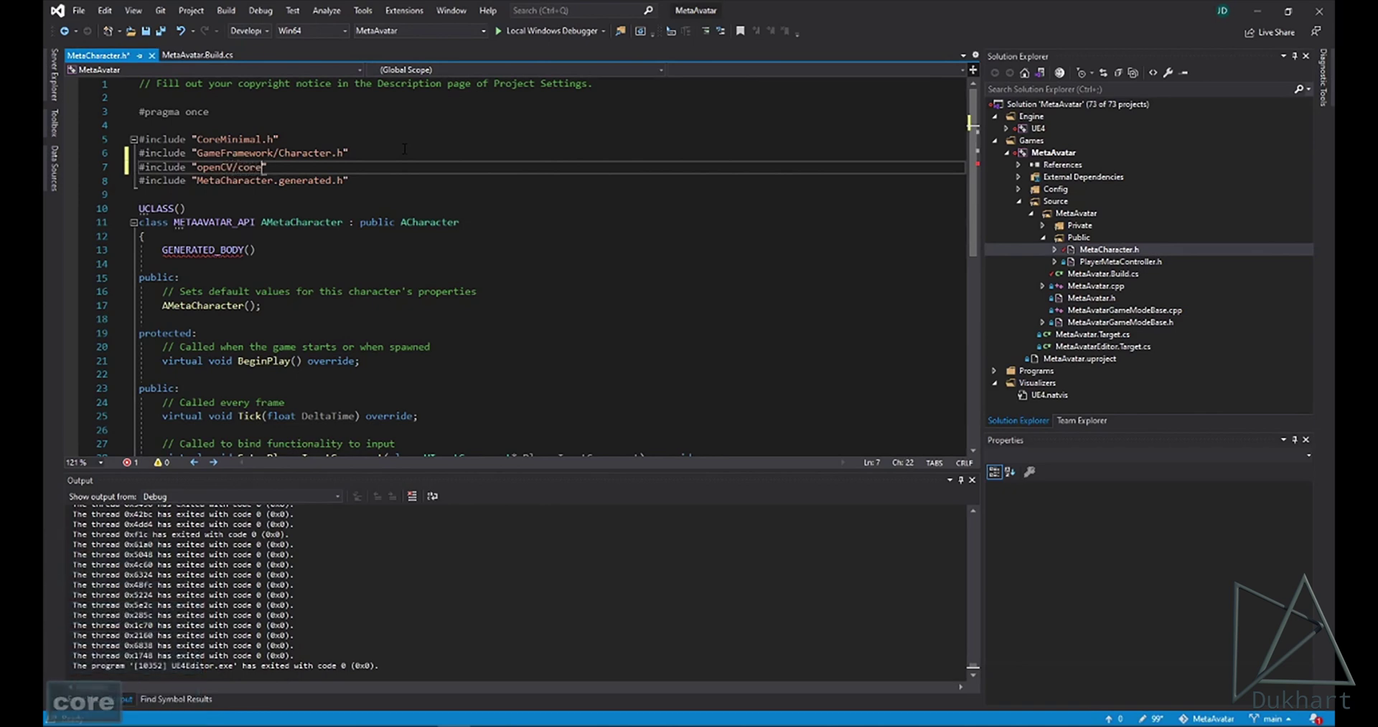
{"action": "type", "text": ".pp"}
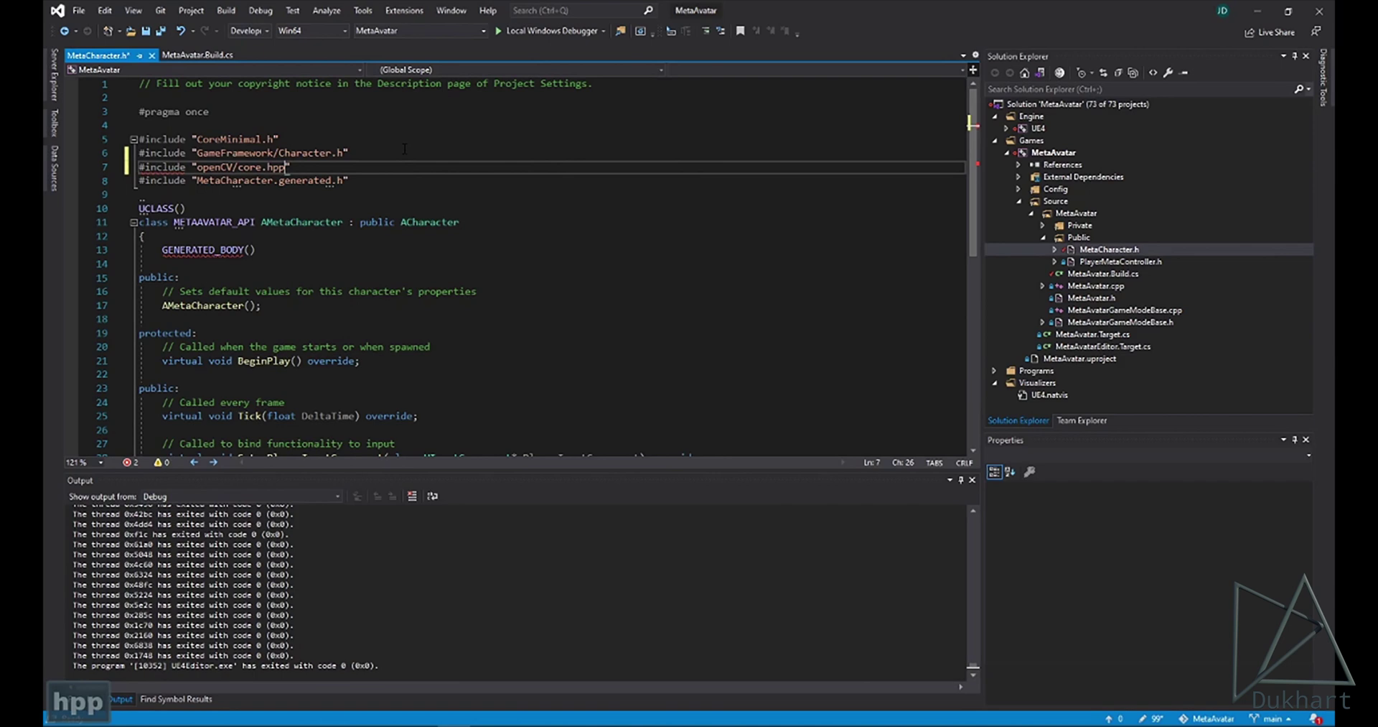
Step: Check the tutorial and correct the include path to "opencv2/core.hpp"
{"action": "key", "text": "alt+Tab"}
{"action": "key", "text": "alt+Tab"}
{"action": "key", "text": "alt+Tab"}
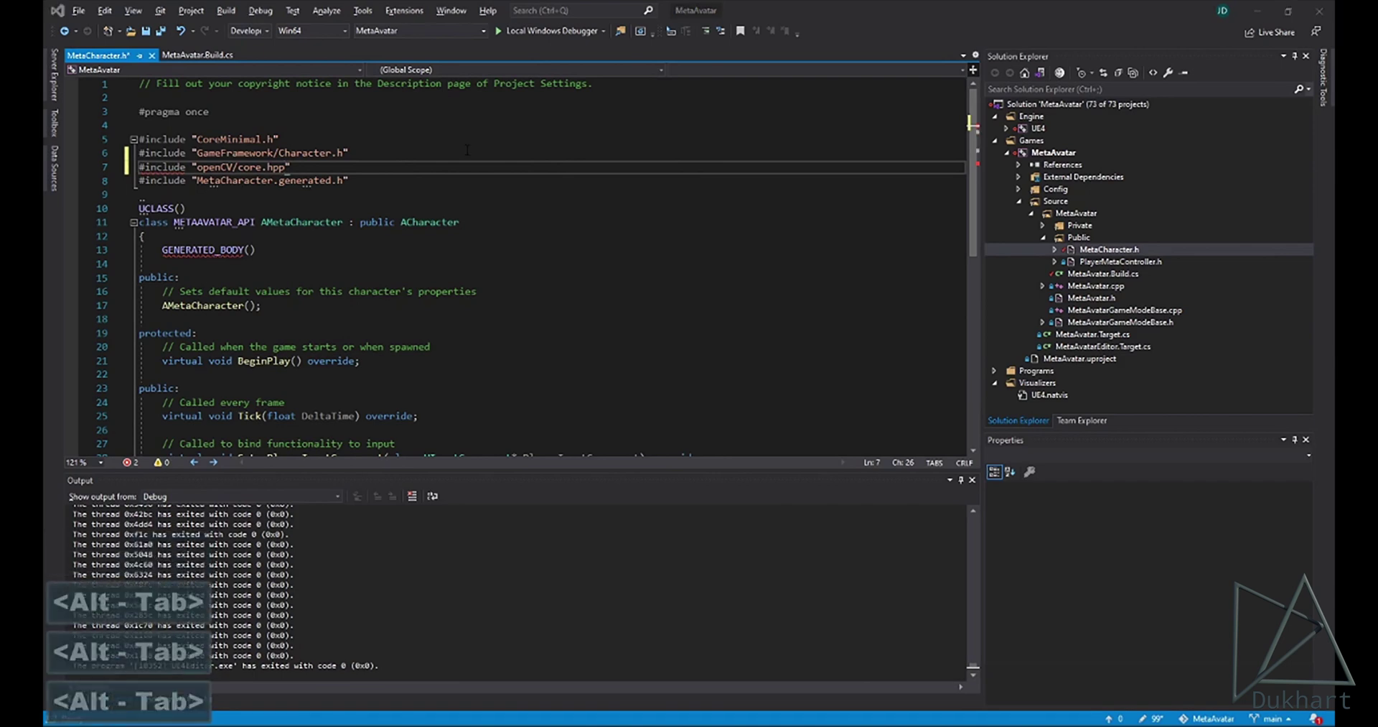
{"action": "scroll", "scroll_direction": "down", "scroll_amount": 3}
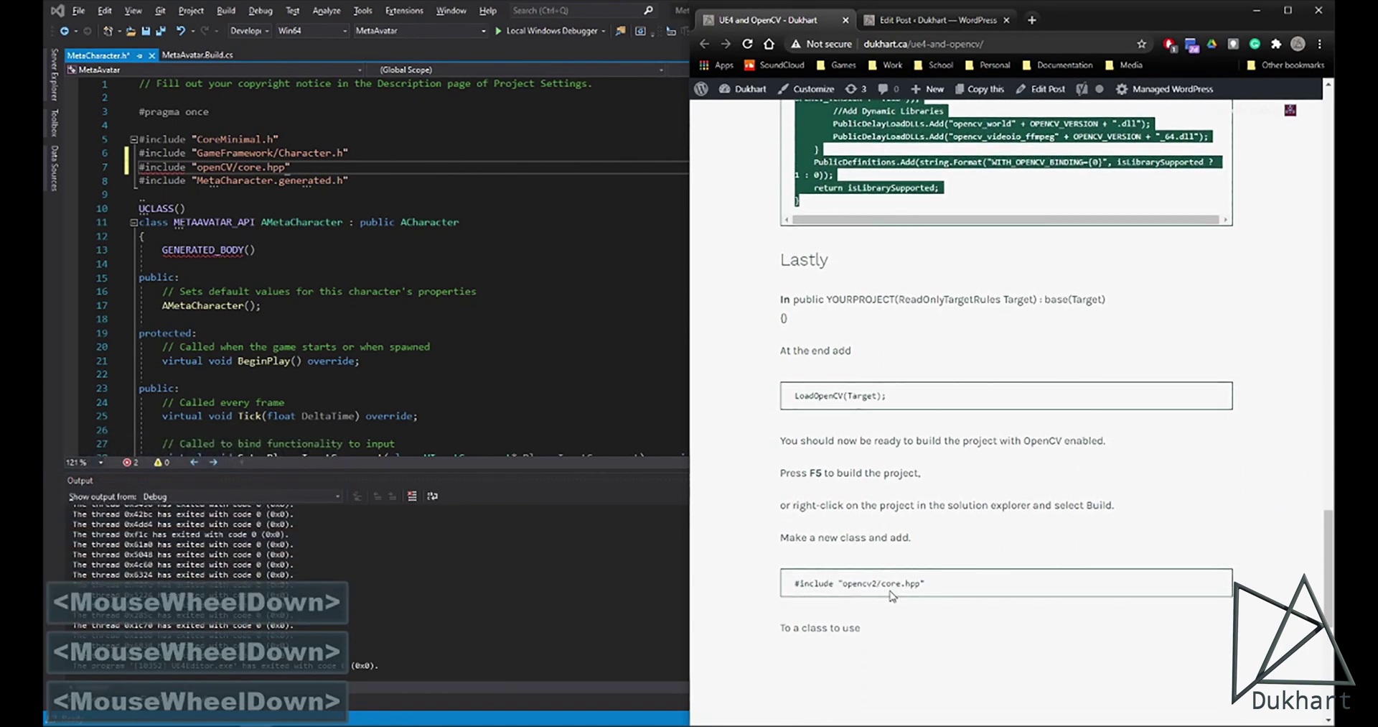
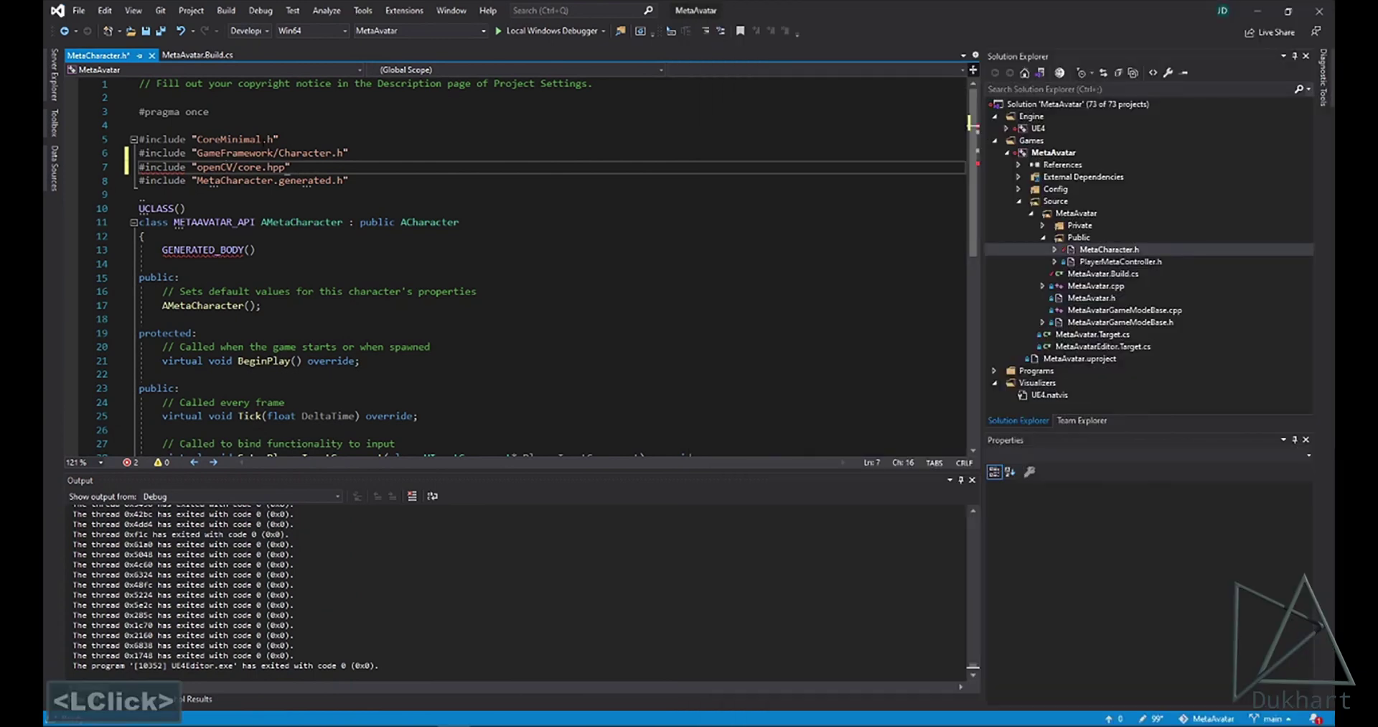
{"action": "key", "text": "Right"}
{"action": "key", "text": "BackSpace"}
{"action": "key", "text": "BackSpace"}
{"action": "type", "text": "cv"}
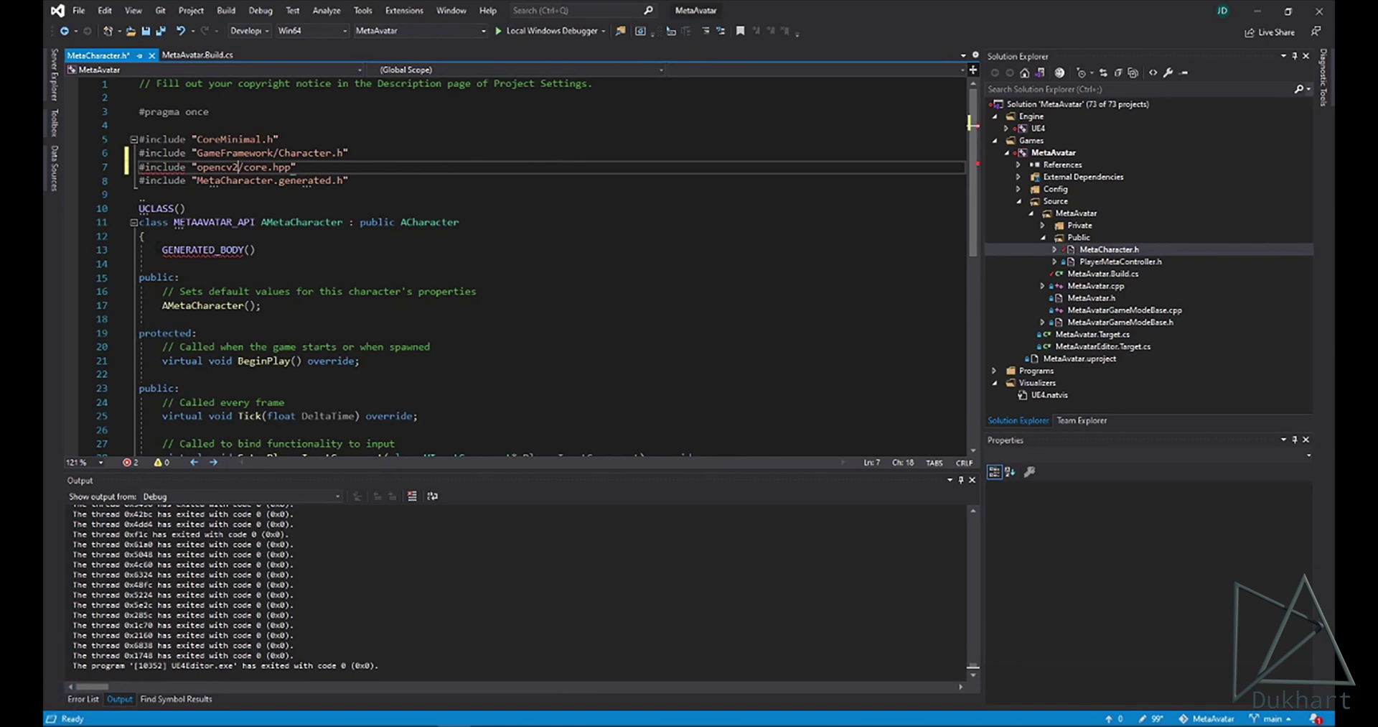